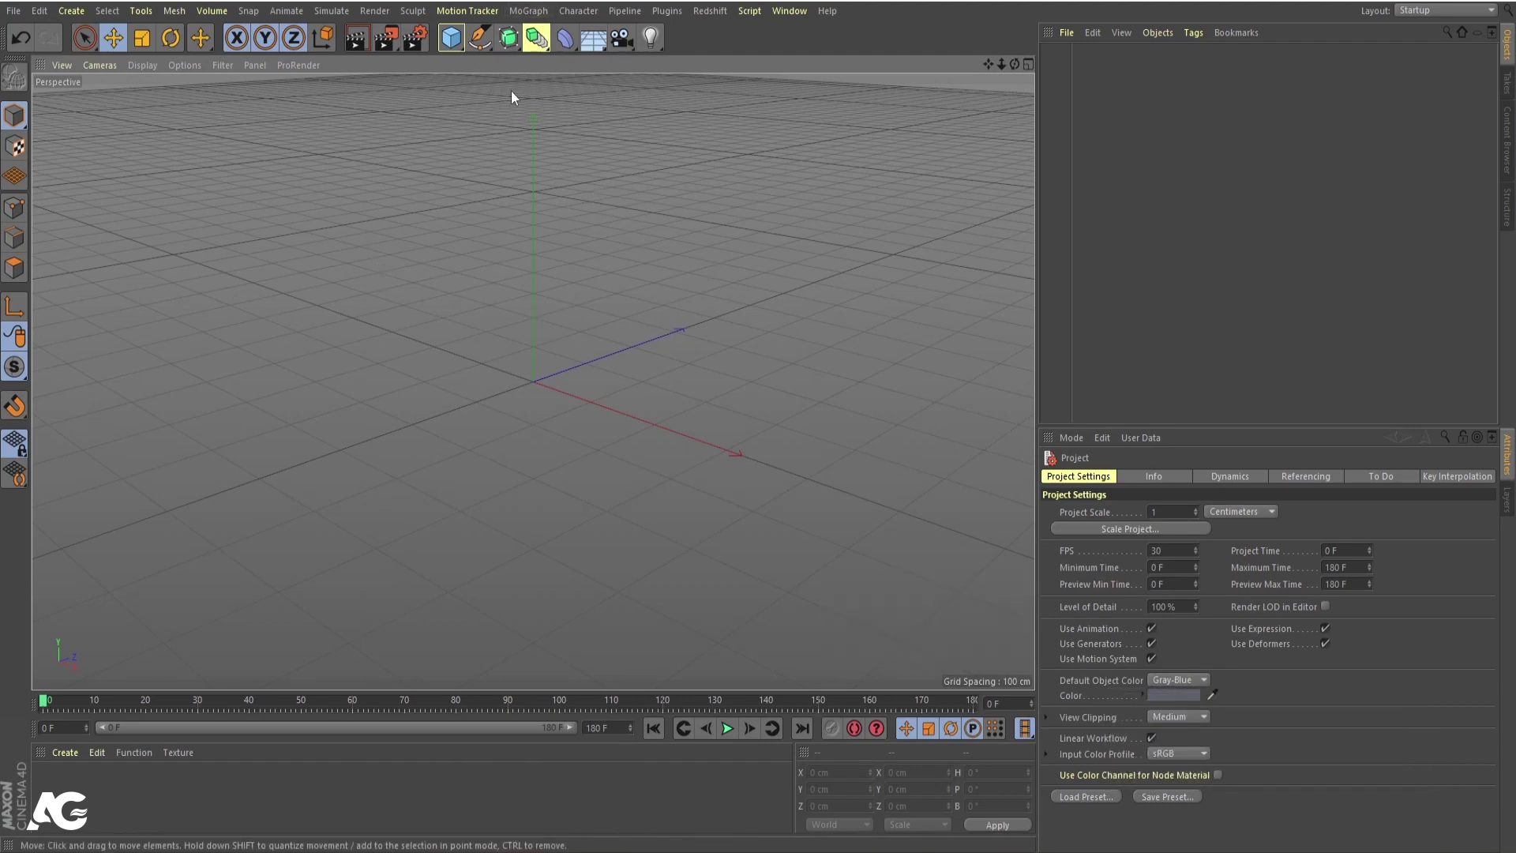
- Create a MoText object showing extruded 3D "Text" via MoGraph > MoText
{"action": "left_click", "coordinate": [529, 17]}
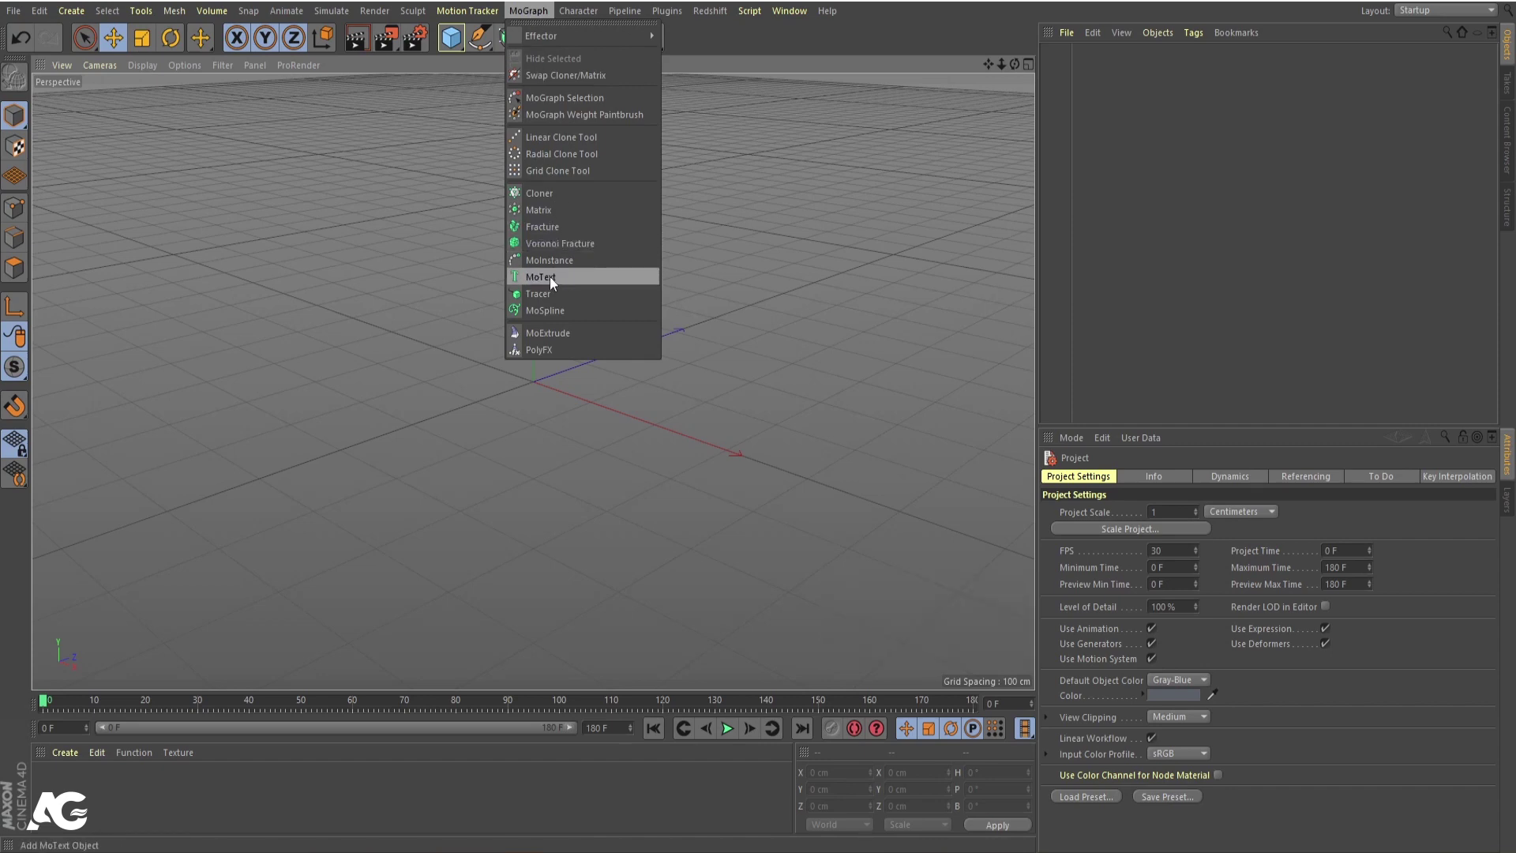
{"action": "left_click", "coordinate": [554, 282]}
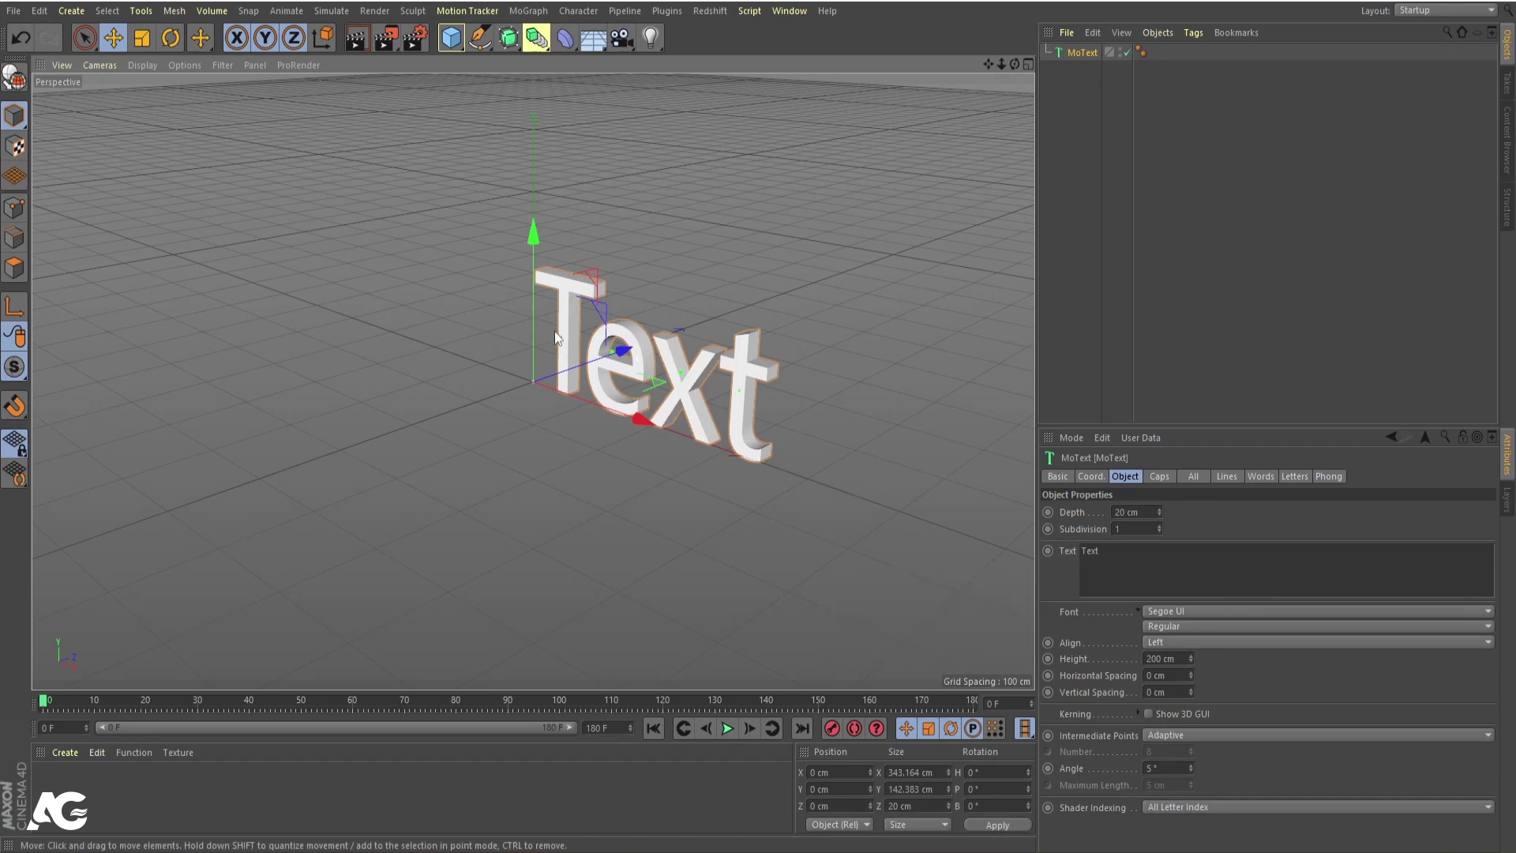
{"action": "left_click_drag", "start_coordinate": [1089, 650], "coordinate": [1100, 570]}
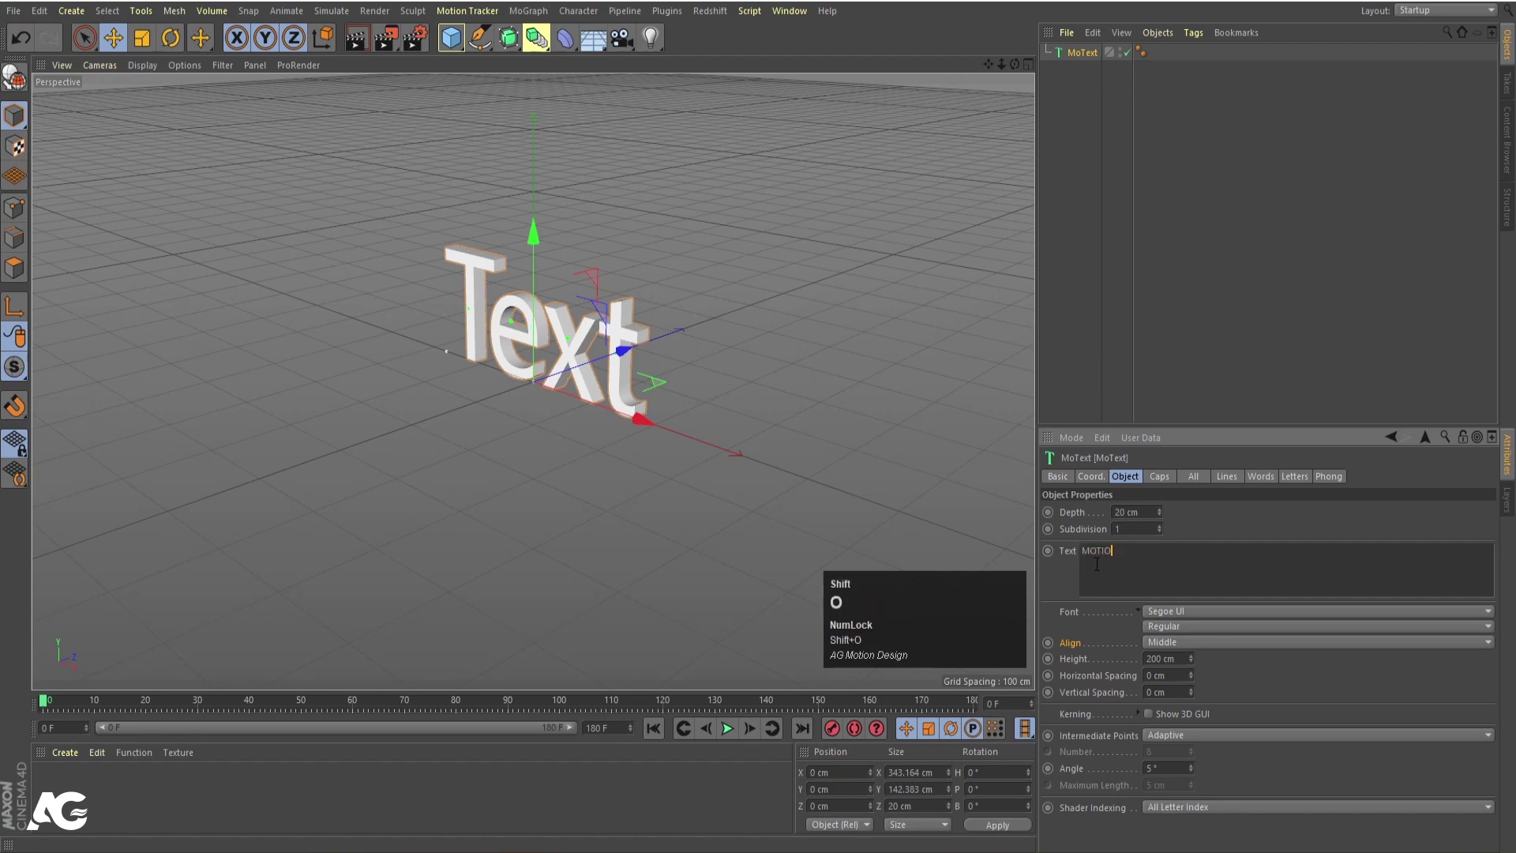
{"action": "key", "text": "shift+space"}
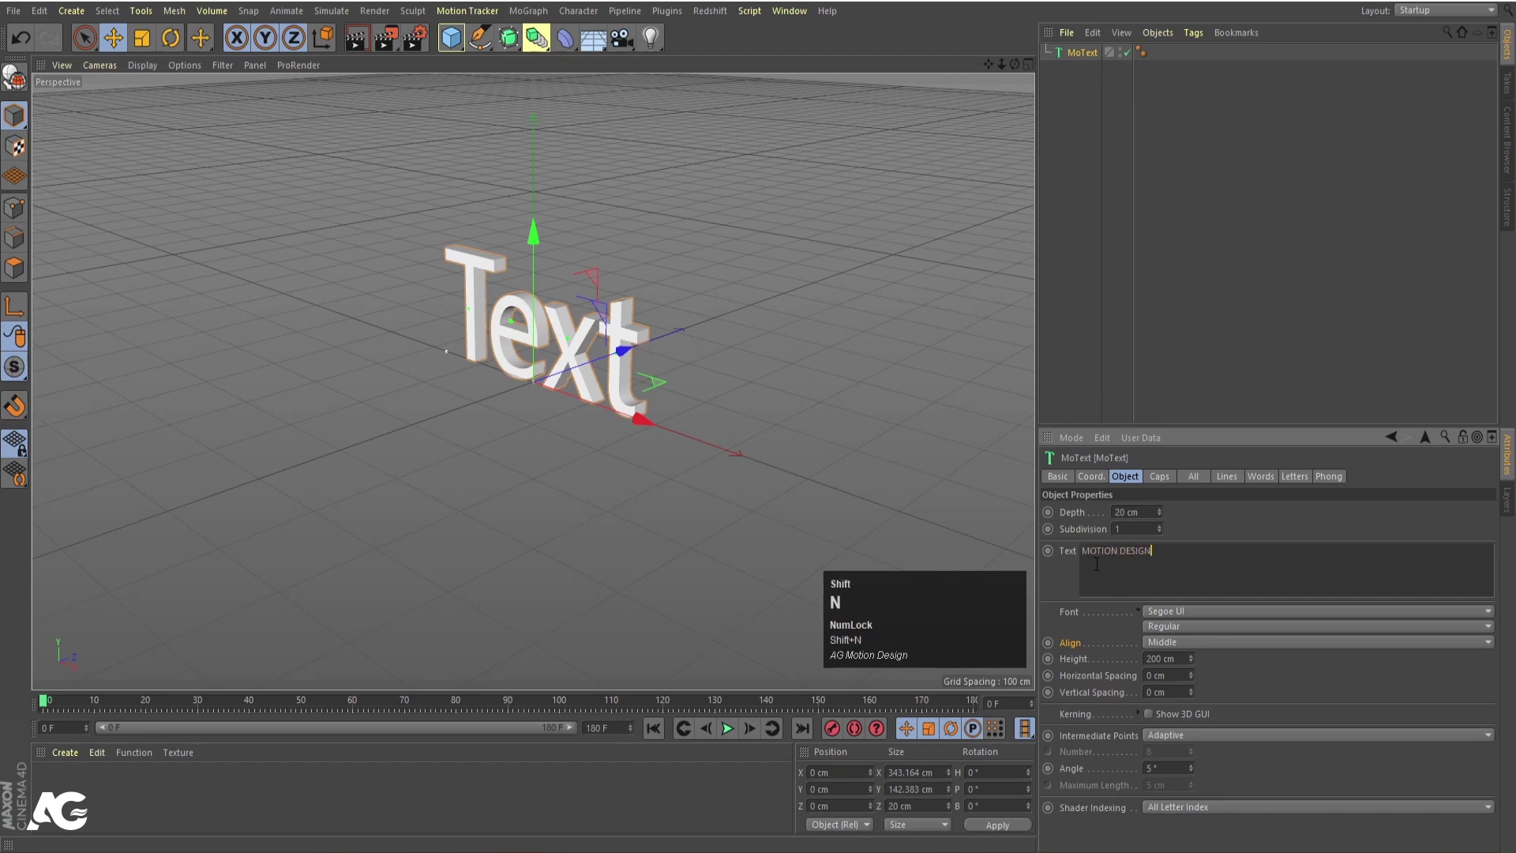
- Change the MoText content to MOTION DESIGN and pick a heavy bold Roboto style
{"action": "left_click", "coordinate": [1168, 564]}
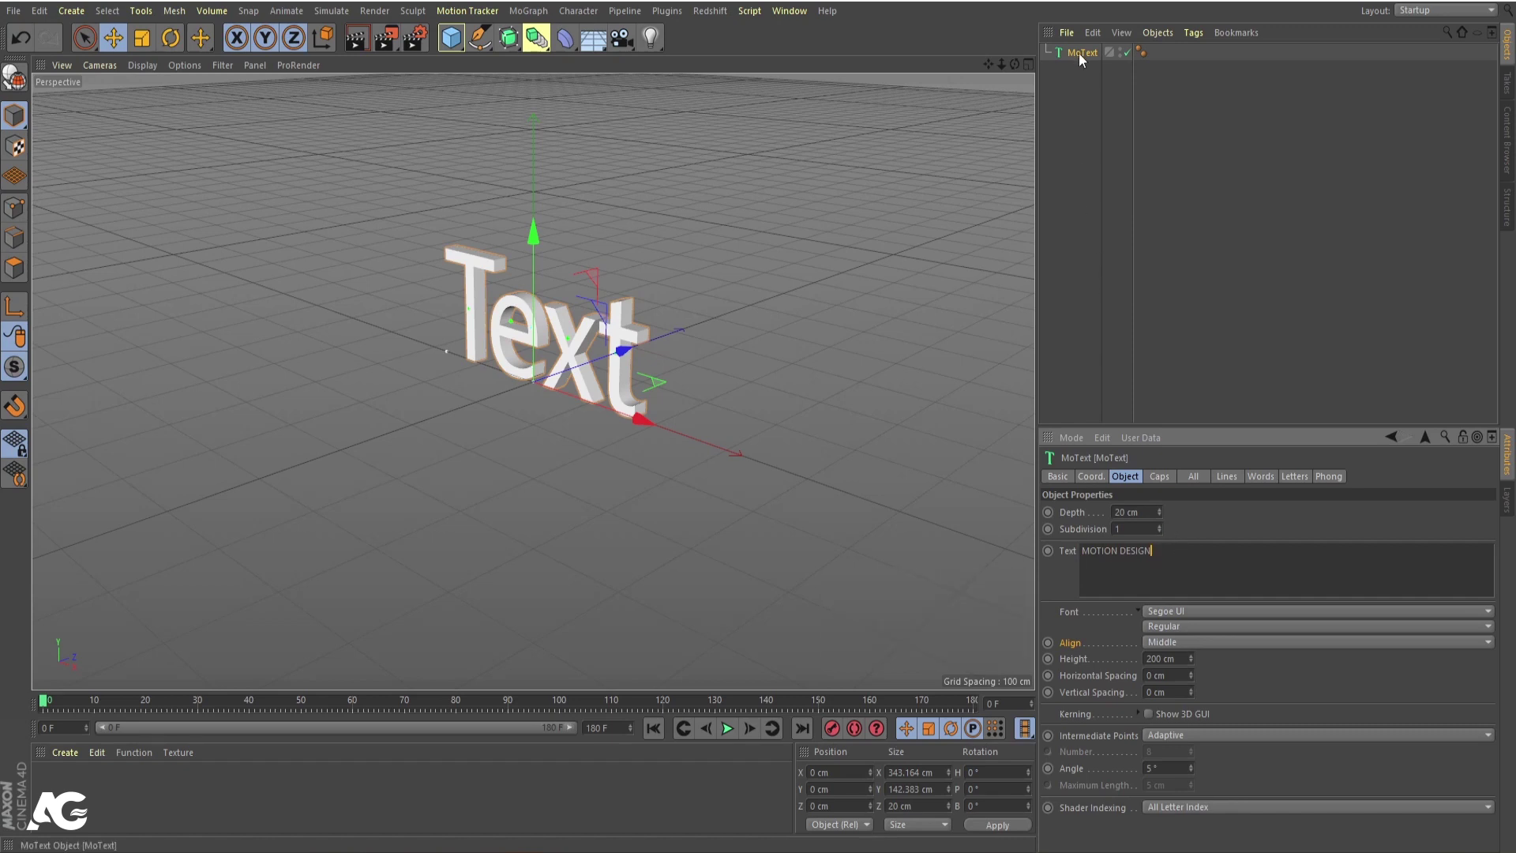
{"action": "left_click", "coordinate": [1082, 56]}
{"action": "scroll", "scroll_direction": "down", "scroll_amount": 3}
{"action": "left_click_drag", "start_coordinate": [419, 469], "coordinate": [1171, 615]}
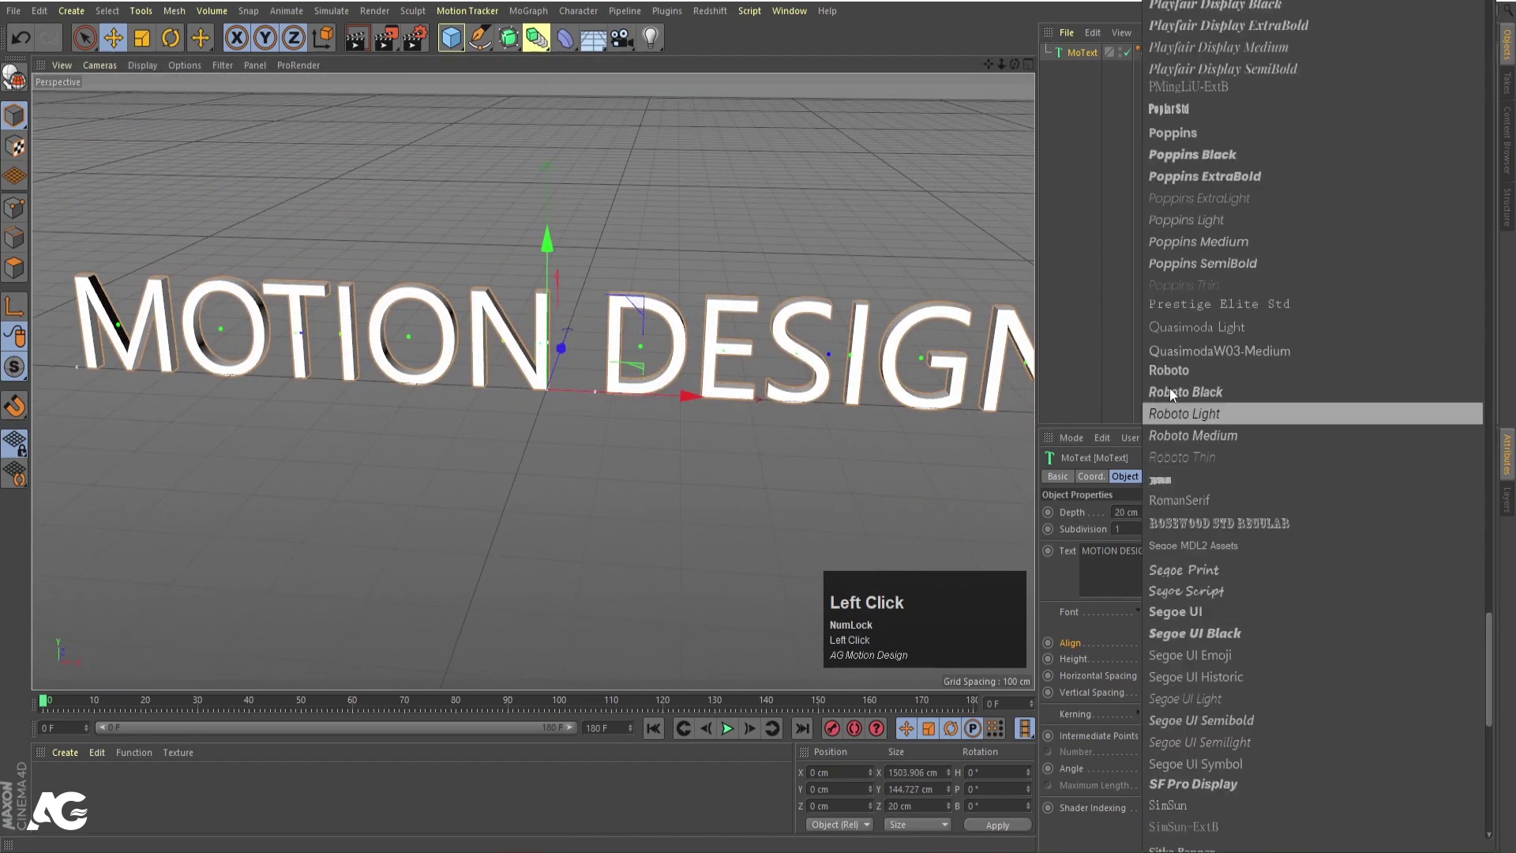
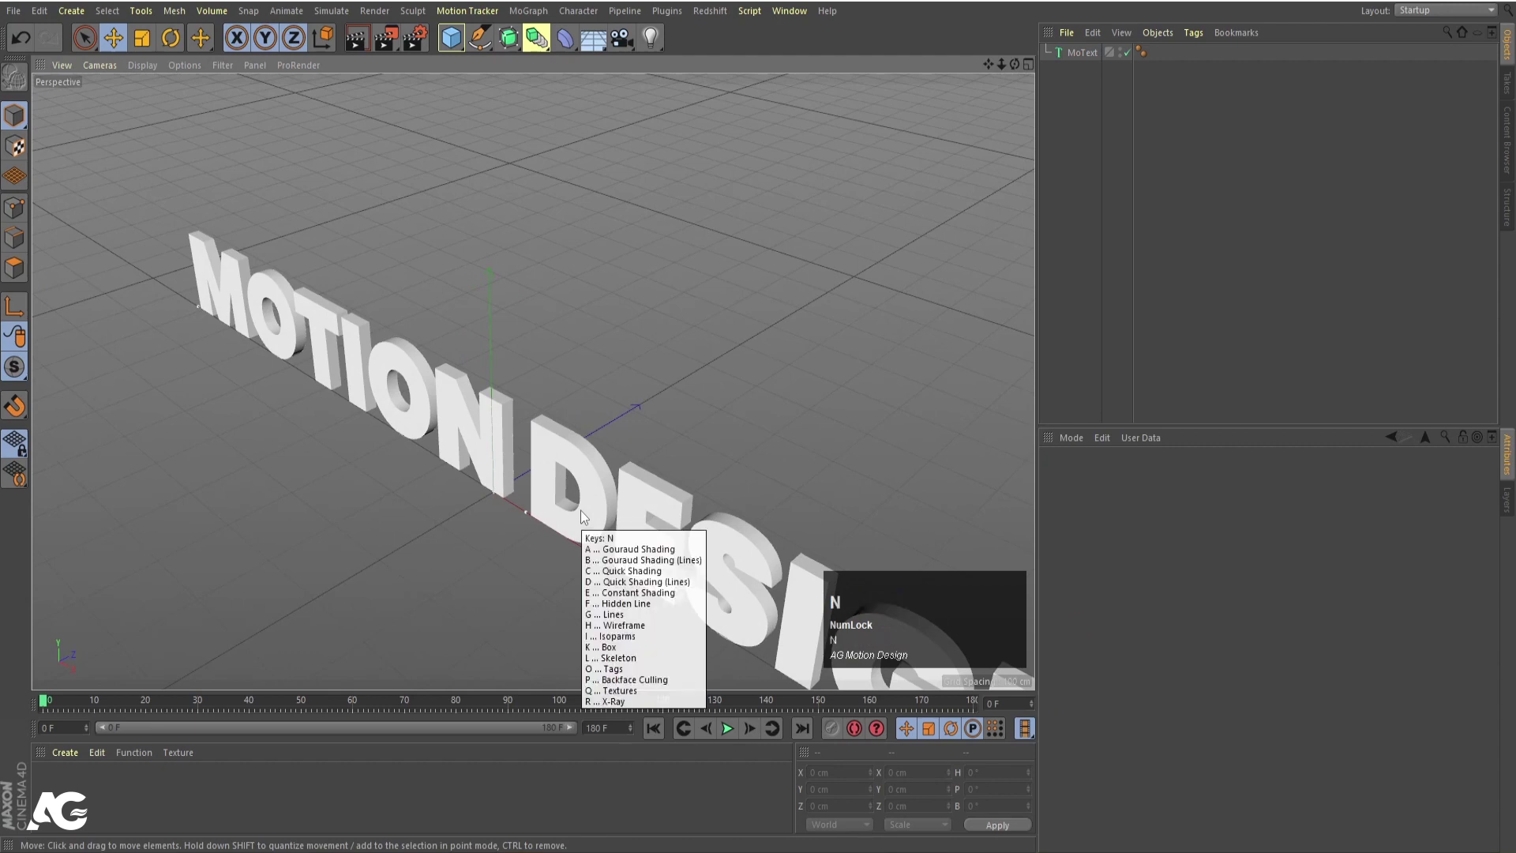
- Set the MoText's Intermediate Points to Natural with Number 6 and depth 25 cm
{"action": "type", "text": "nd"}
{"action": "scroll", "scroll_direction": "up", "scroll_amount": 3}
{"action": "left_click_drag", "start_coordinate": [643, 542], "coordinate": [1077, 65]}
{"action": "left_click", "coordinate": [1078, 64]}
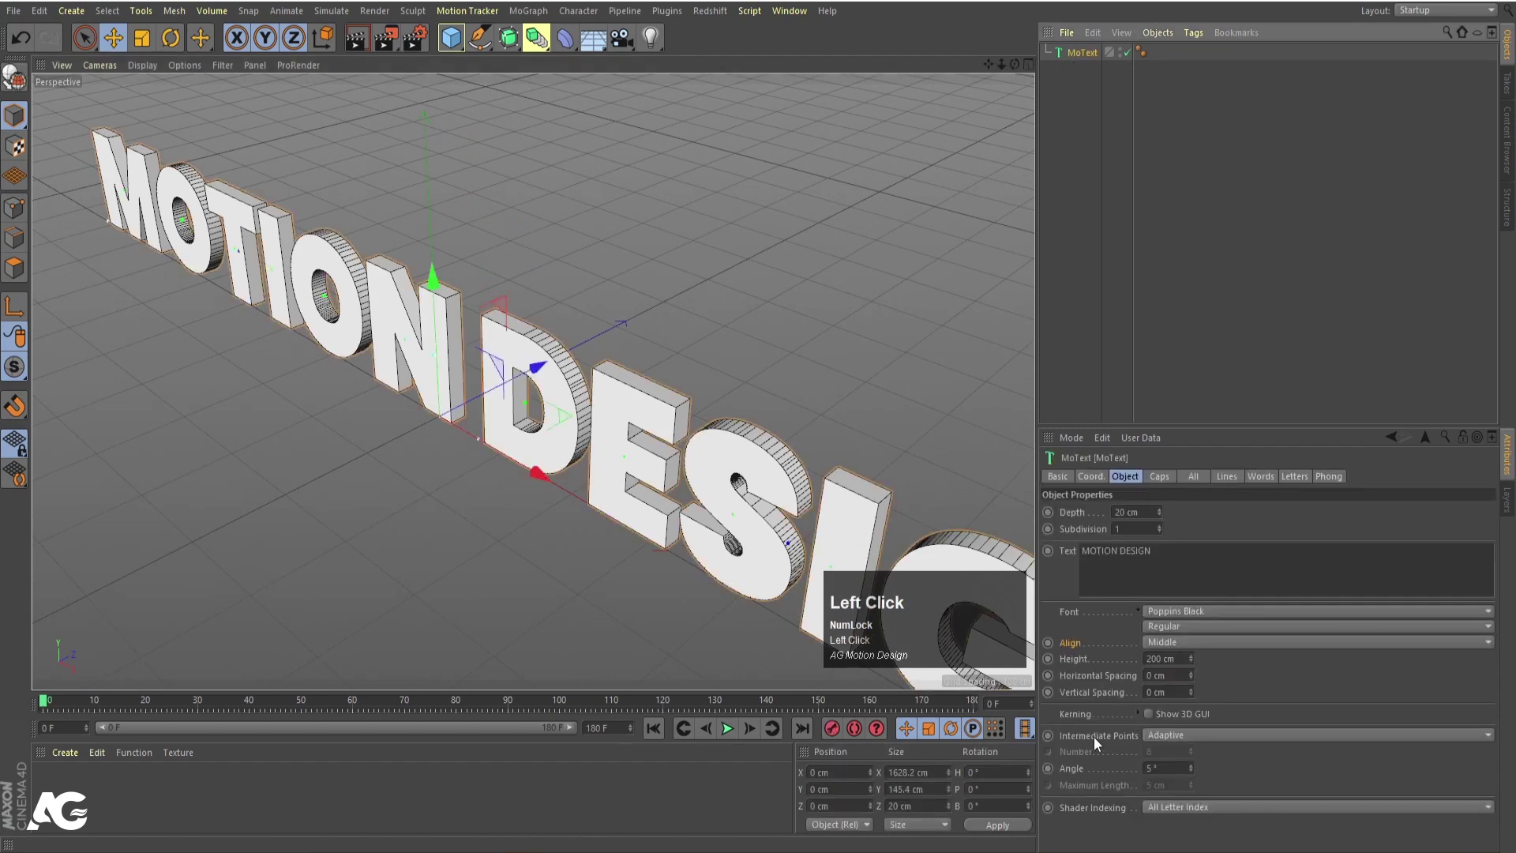
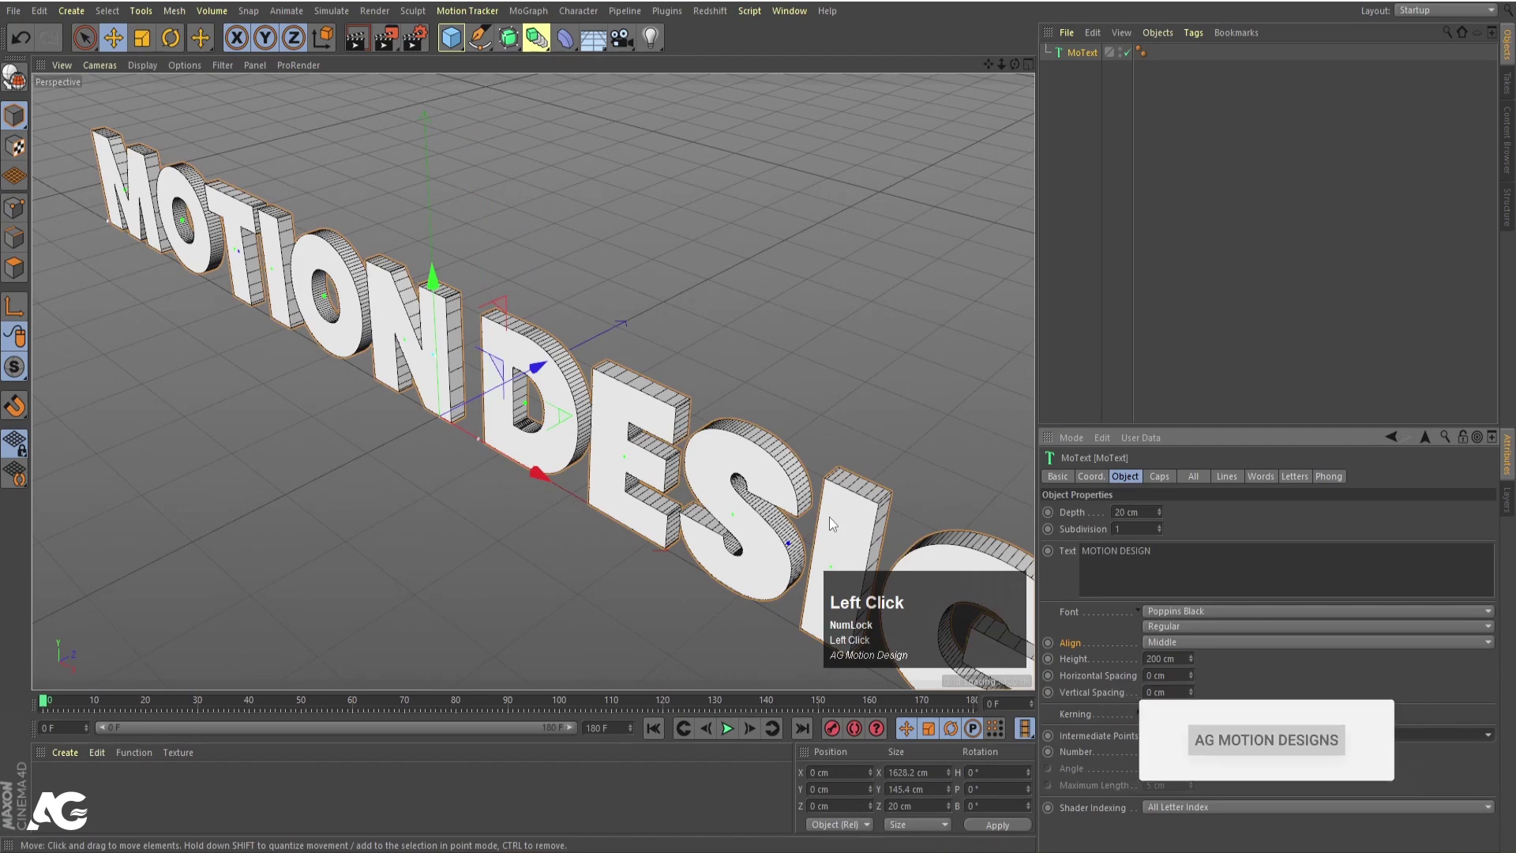
{"action": "left_click_drag", "start_coordinate": [1196, 763], "coordinate": [1193, 755]}
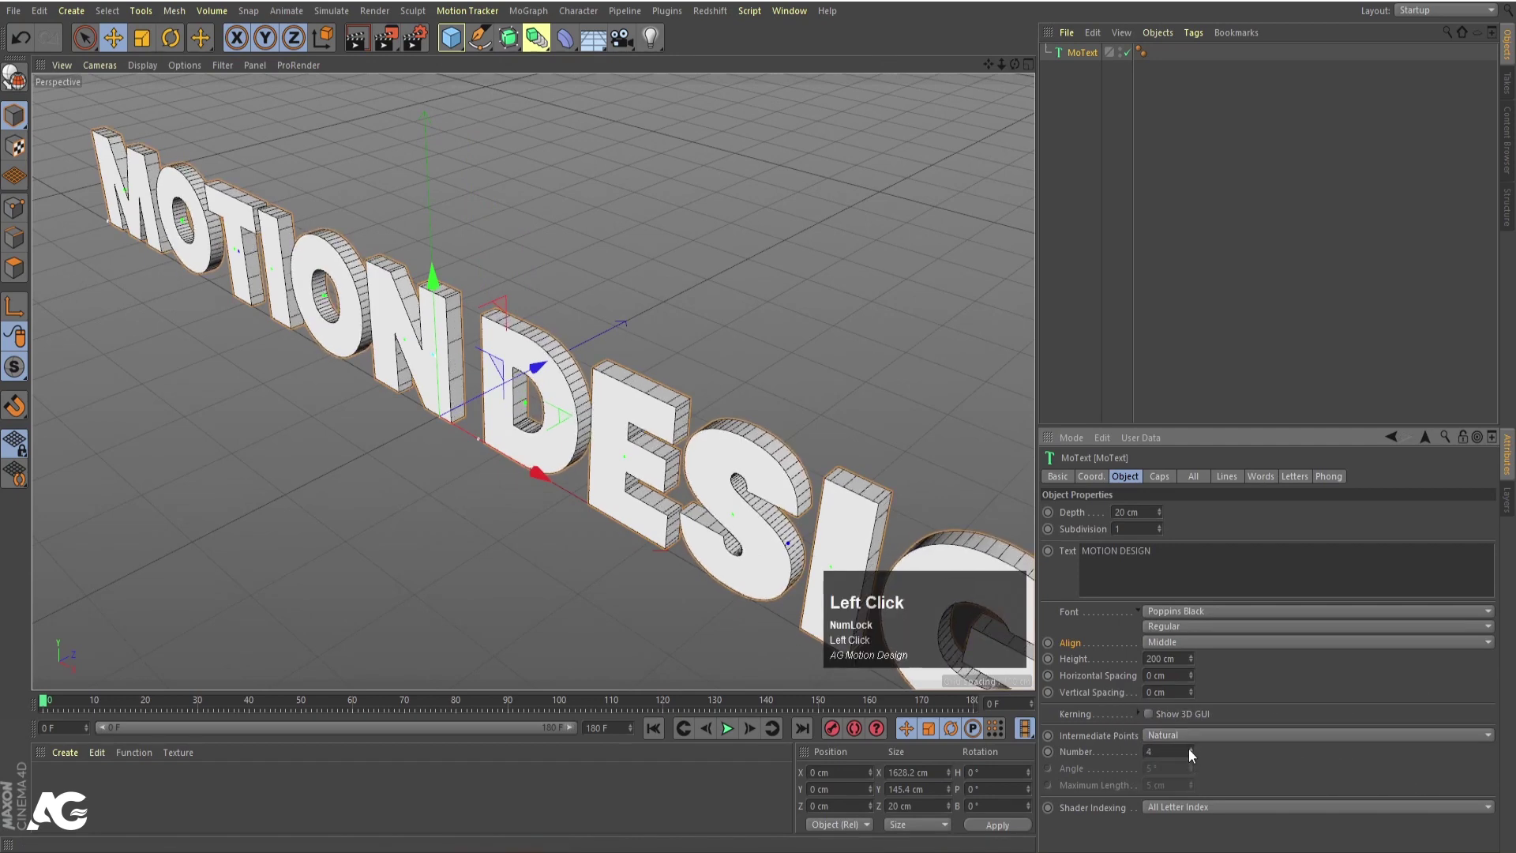
{"action": "key", "text": "Return"}
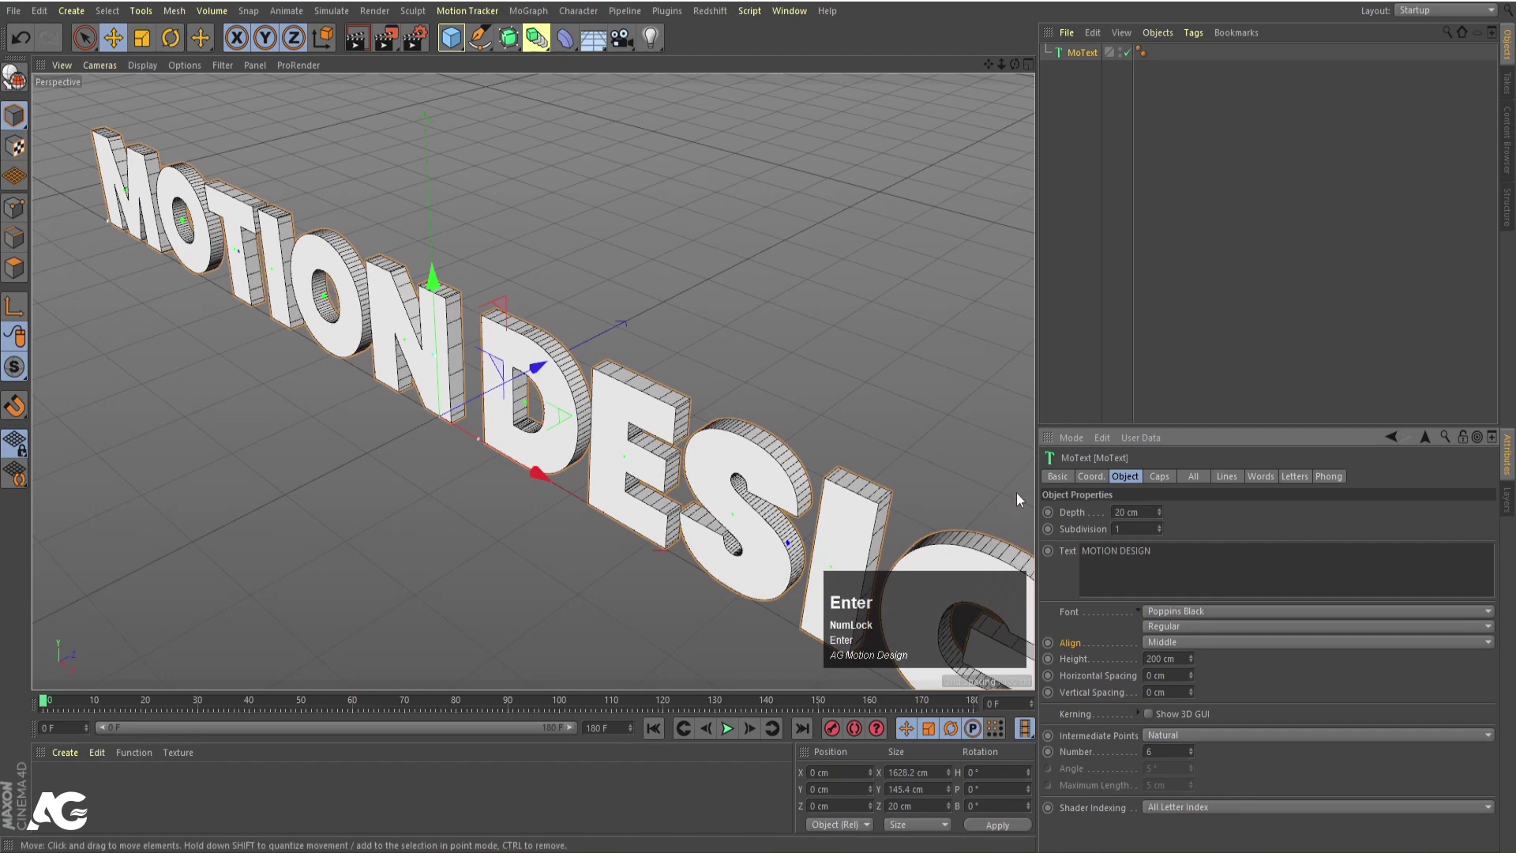
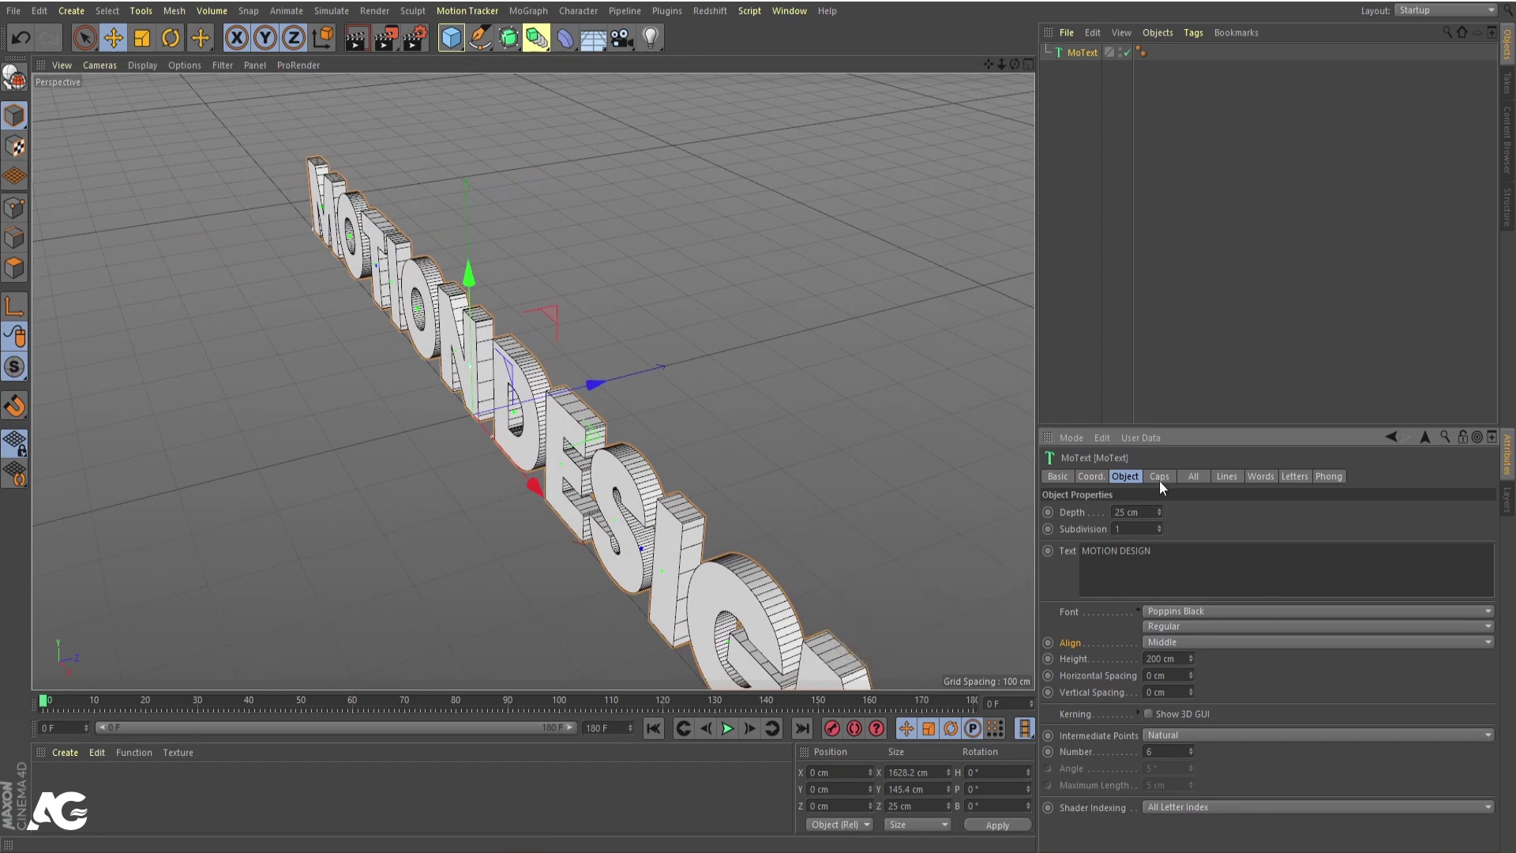
- Set the caps to Quadrangles with Regular Grid enabled and Width 8 cm
{"action": "left_click", "coordinate": [1157, 483]}
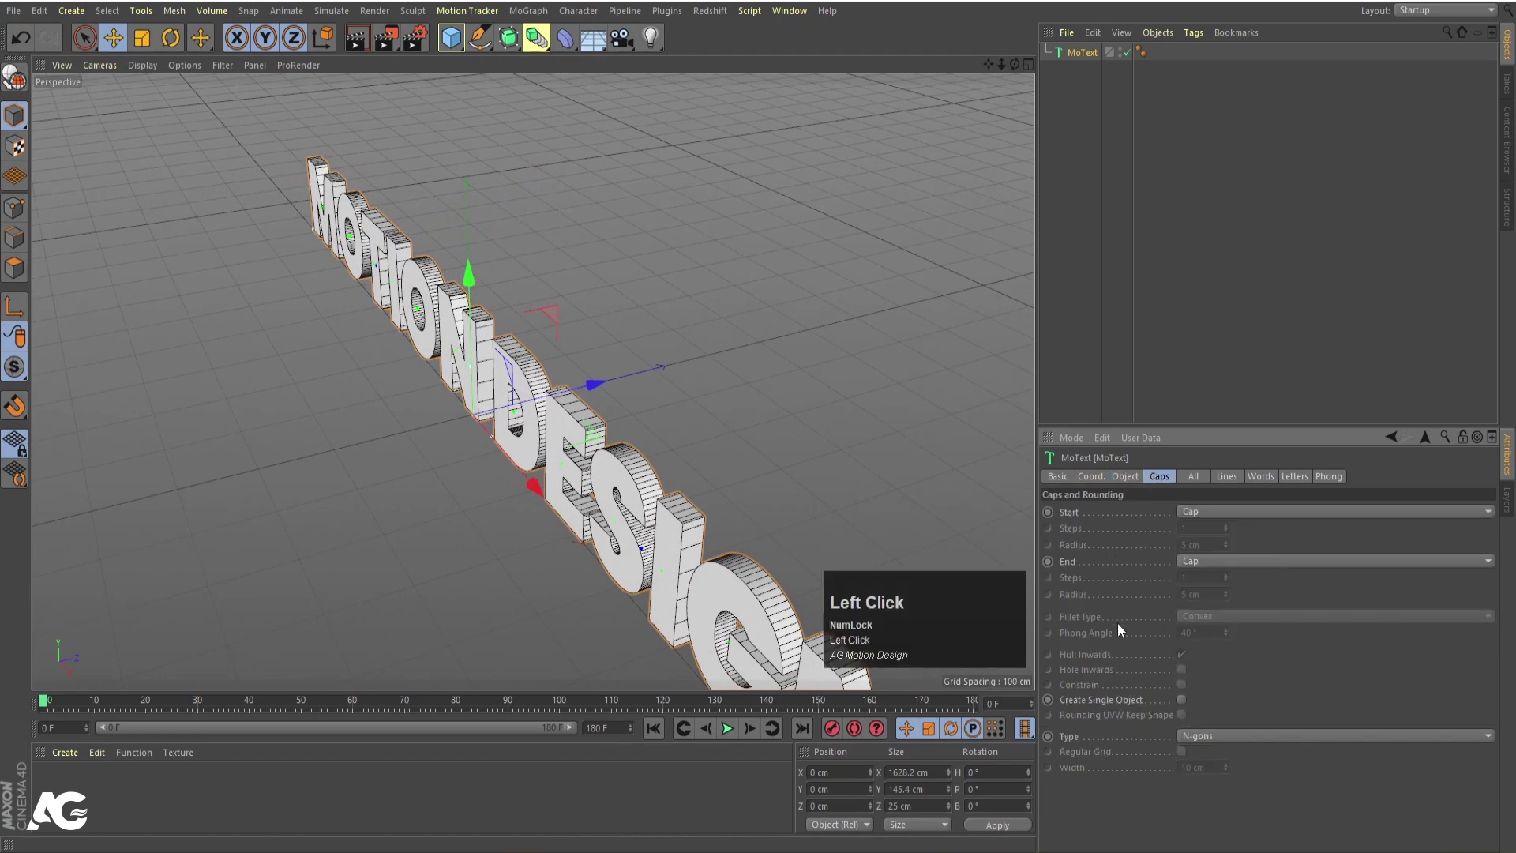
{"action": "left_click", "coordinate": [1078, 747]}
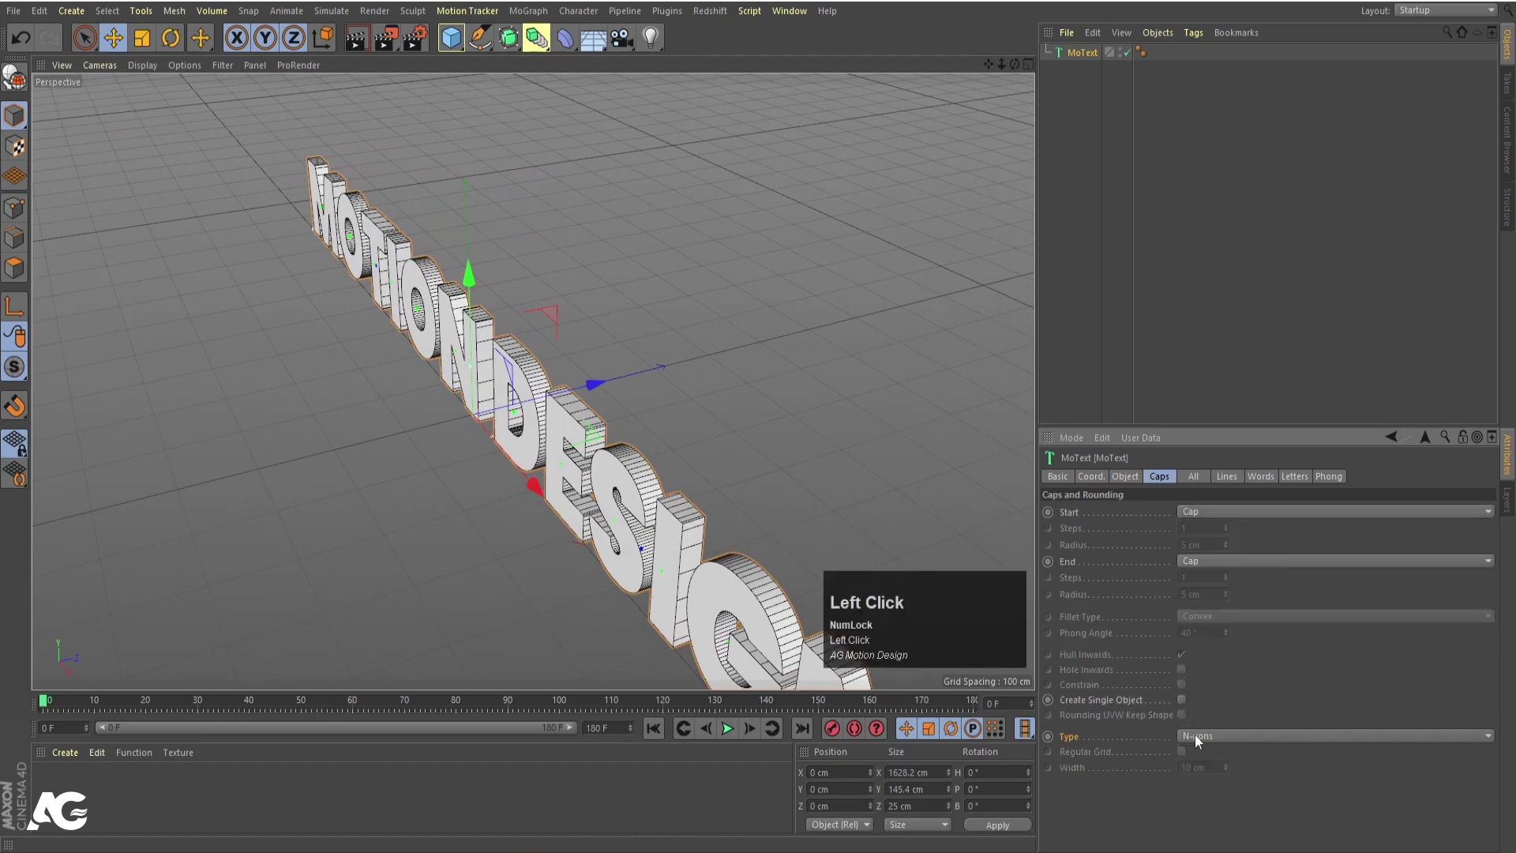
{"action": "left_click", "coordinate": [1199, 741]}
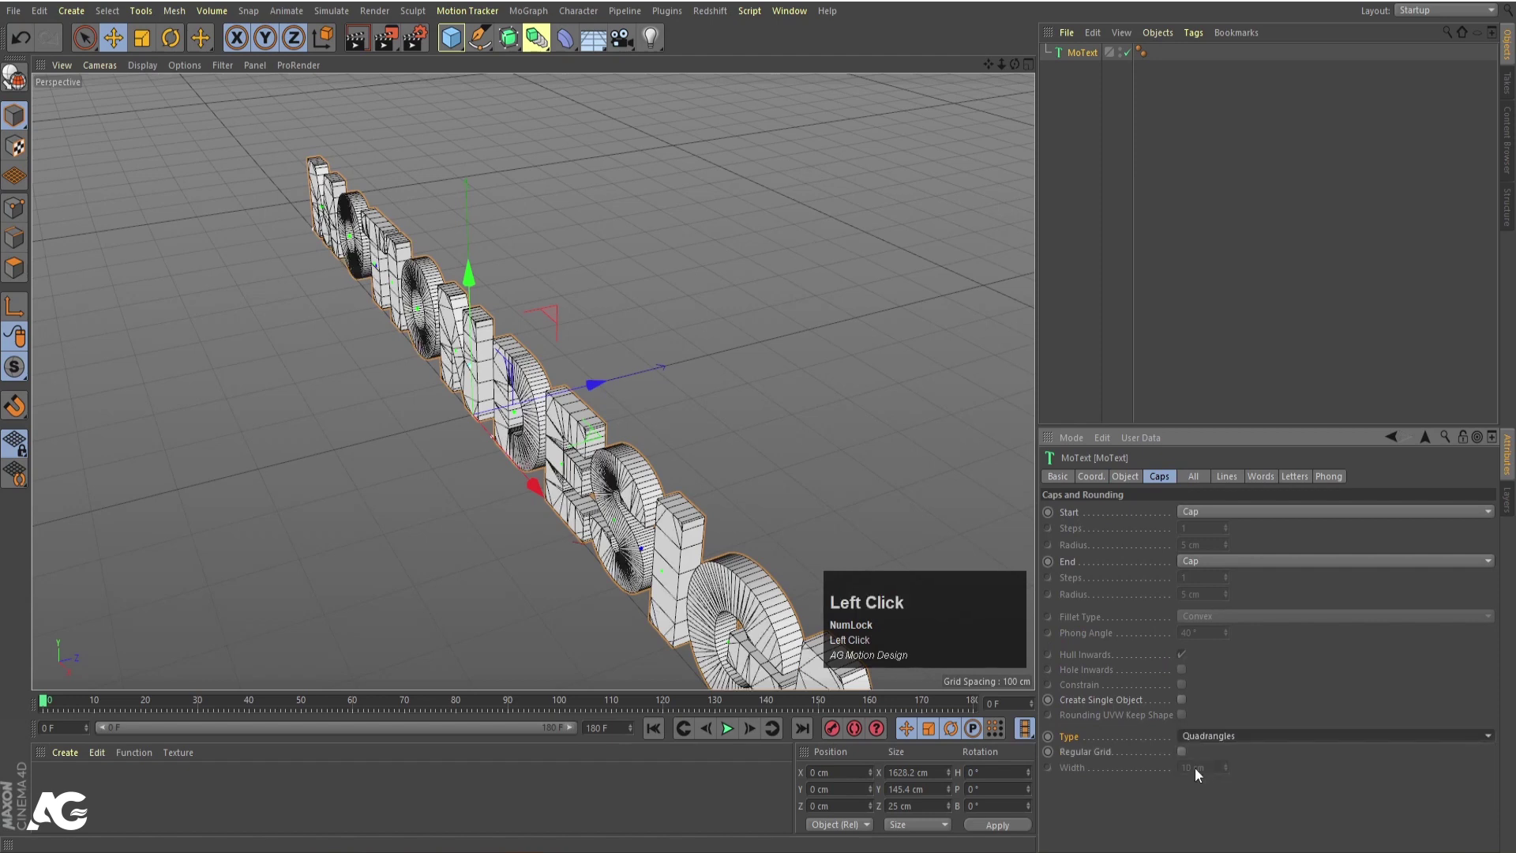
{"action": "left_click", "coordinate": [1086, 759]}
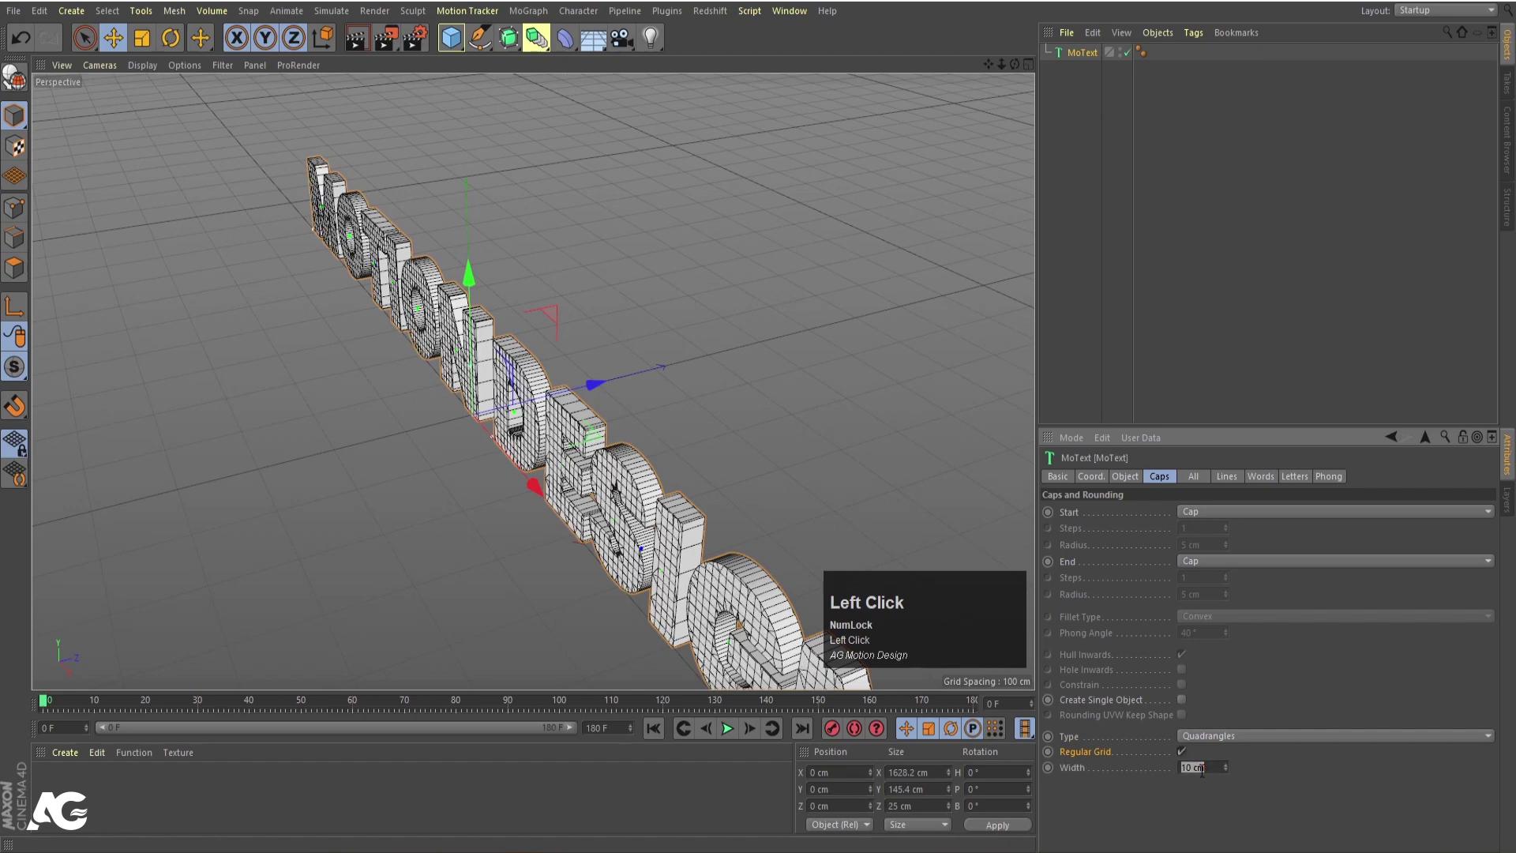
{"action": "key", "text": "Return"}
- Deselect the text and turn the view head-on to inspect the even cap mesh
{"action": "left_click_drag", "start_coordinate": [586, 537], "coordinate": [681, 426]}
{"action": "left_click_drag", "start_coordinate": [682, 426], "coordinate": [1074, 69]}
{"action": "left_click", "coordinate": [1074, 69]}
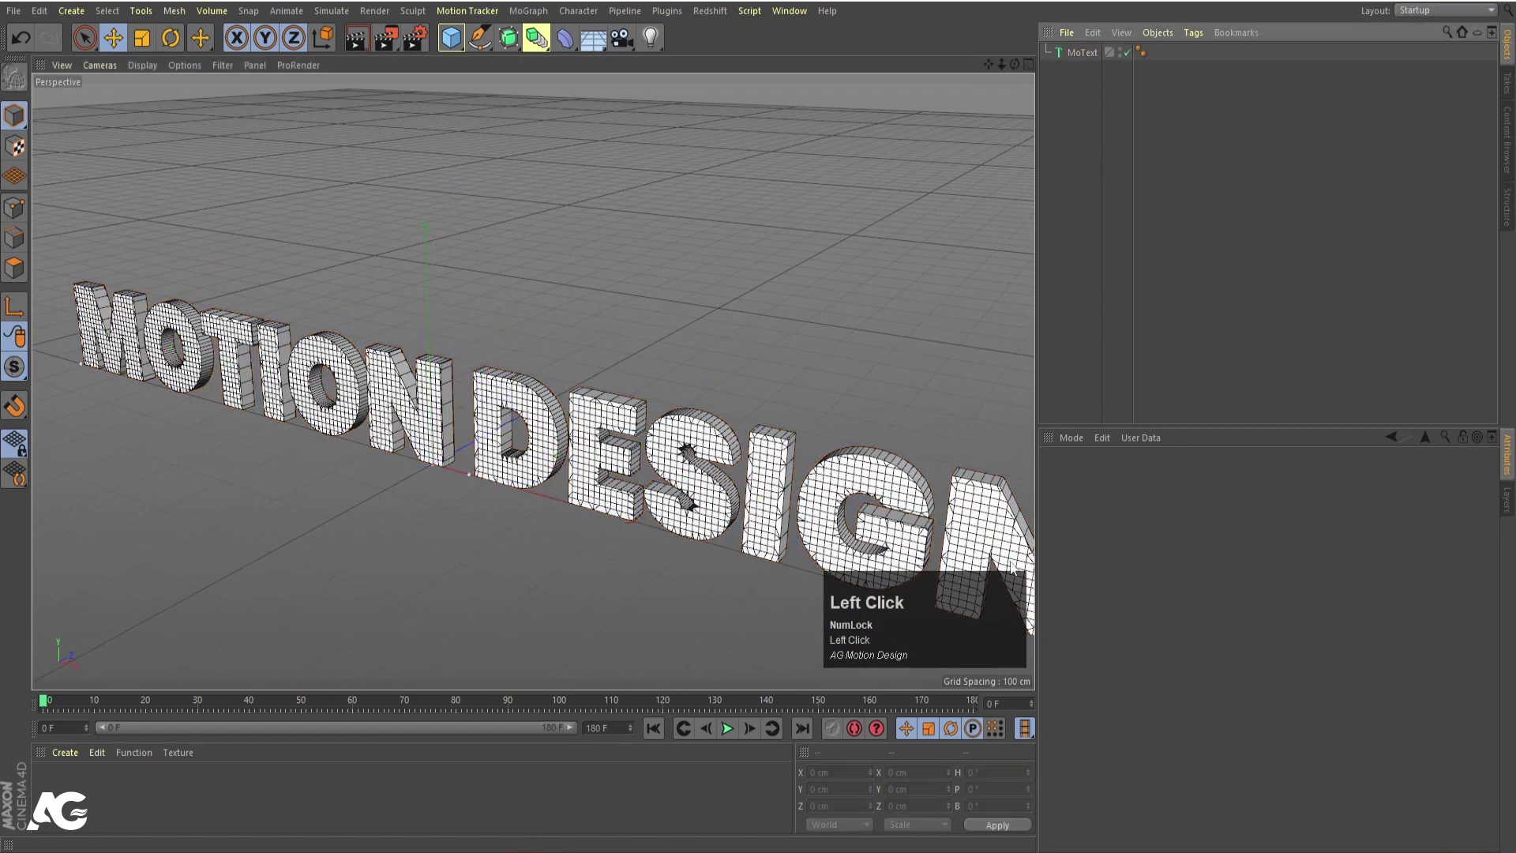
{"action": "scroll", "scroll_direction": "down", "scroll_amount": 3}
{"action": "left_click_drag", "start_coordinate": [681, 499], "coordinate": [1072, 57]}
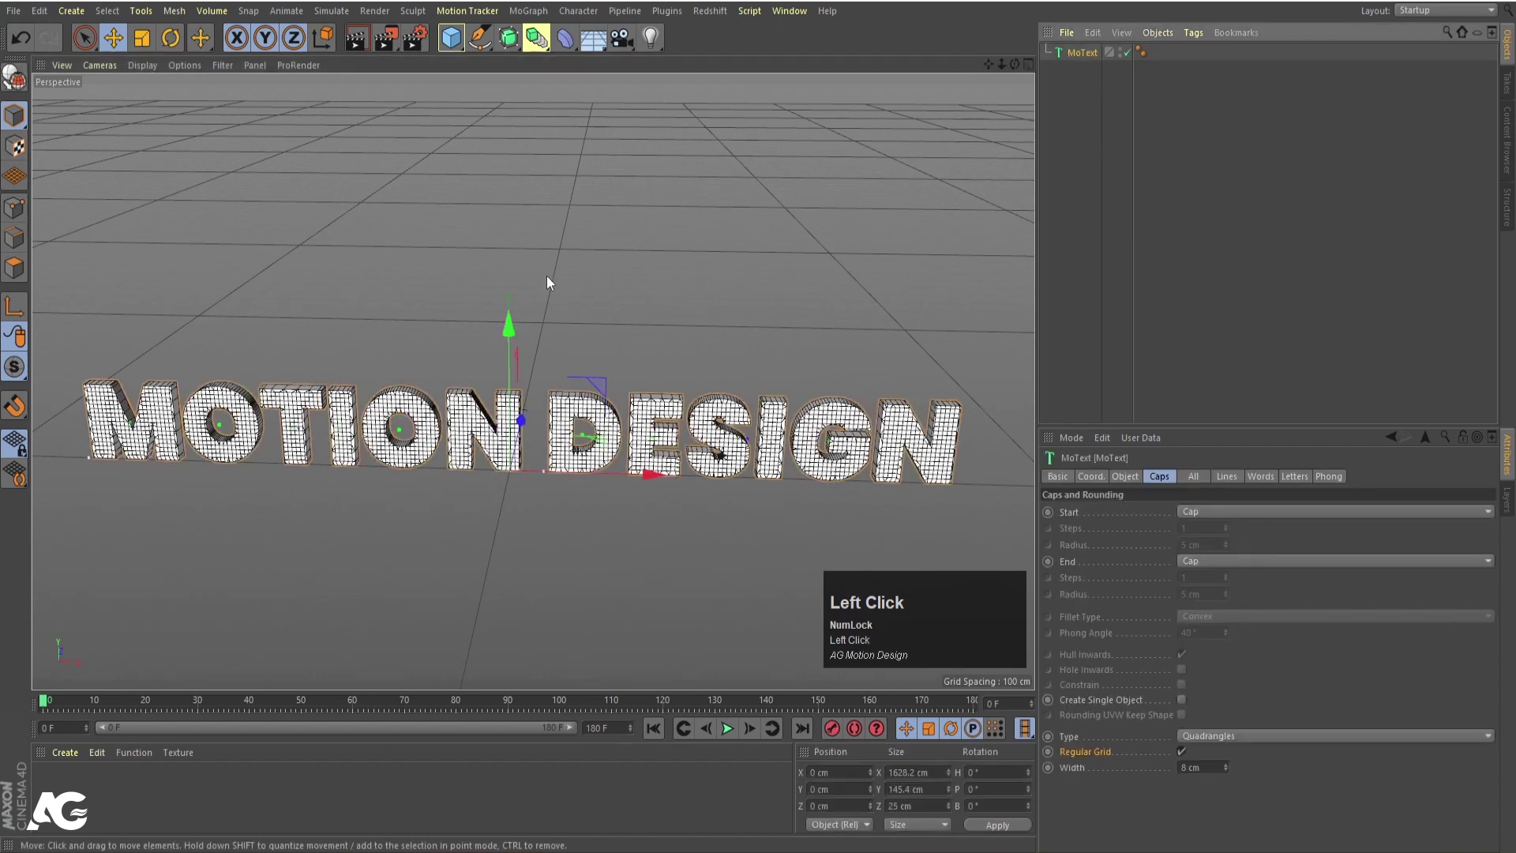
- In the Right view add a 200 cm cube and scale it beside the text's side profile
{"action": "middle_click", "coordinate": [551, 282]}
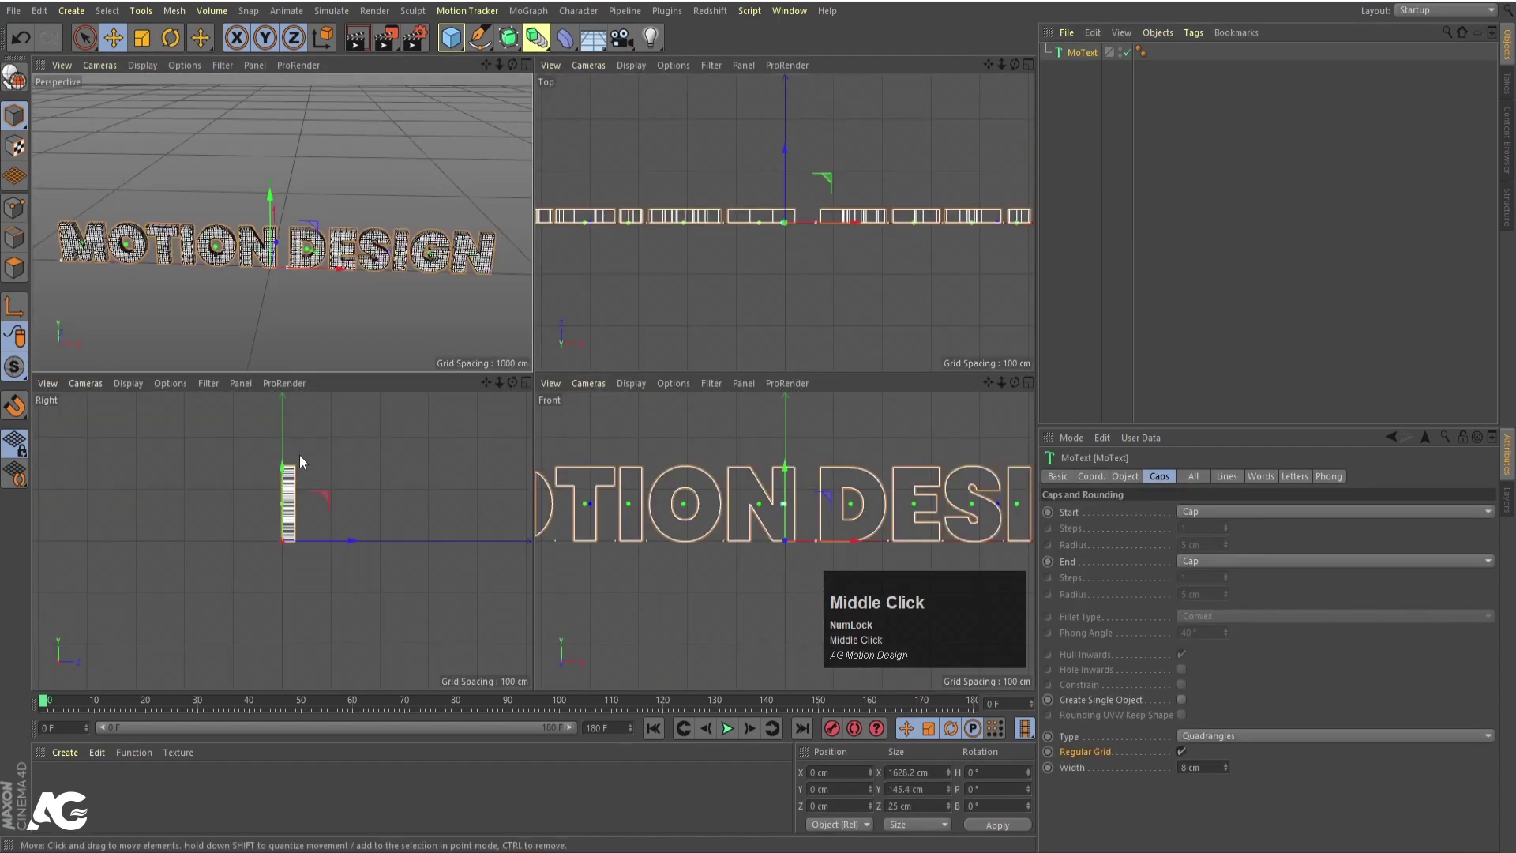
{"action": "left_click_drag", "start_coordinate": [553, 302], "coordinate": [455, 47]}
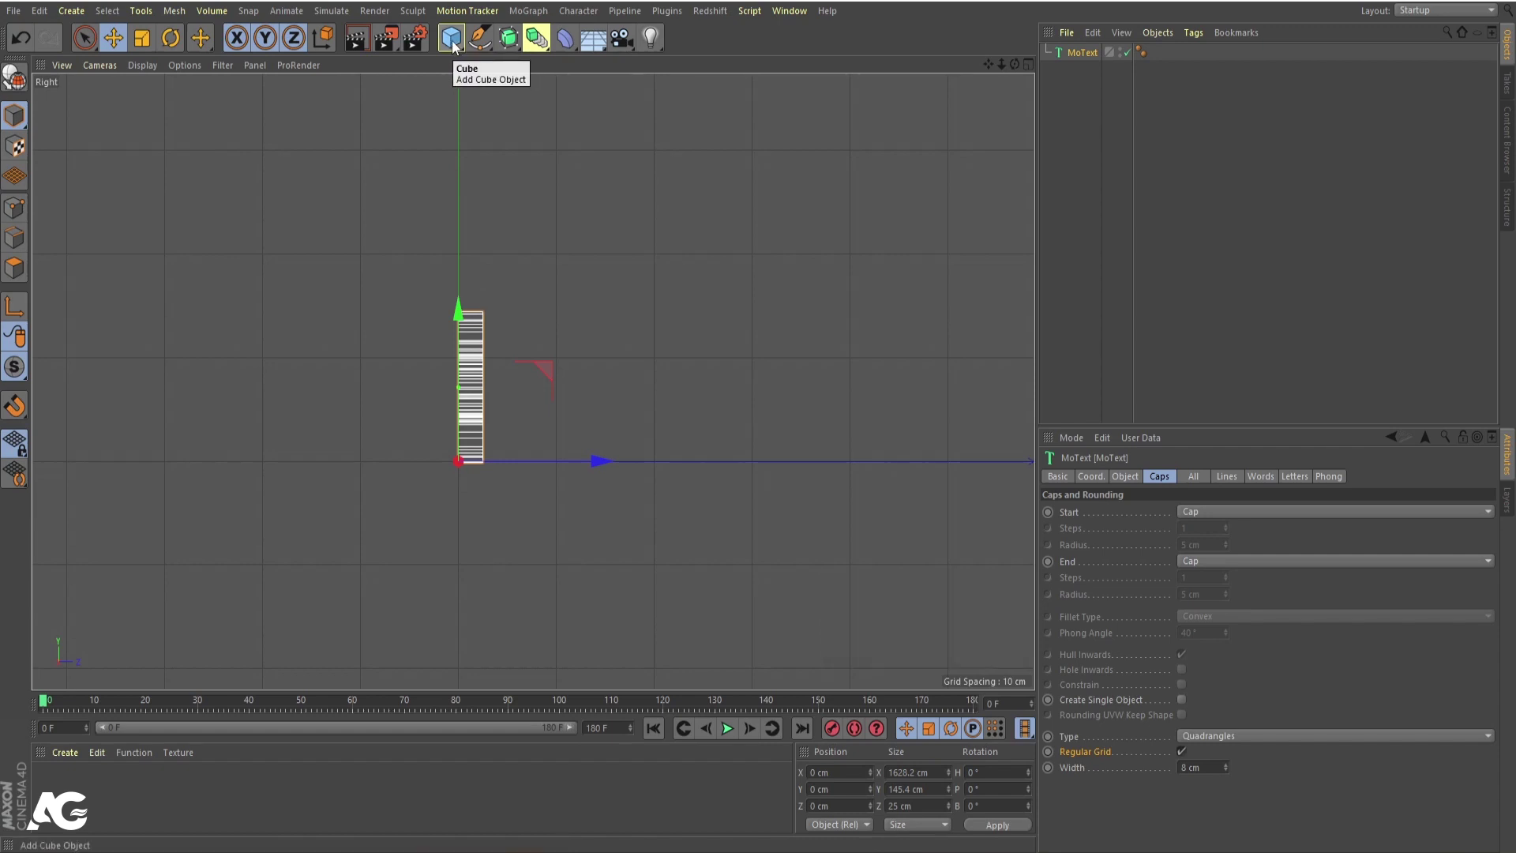
{"action": "left_click_drag", "start_coordinate": [458, 44], "coordinate": [1116, 130]}
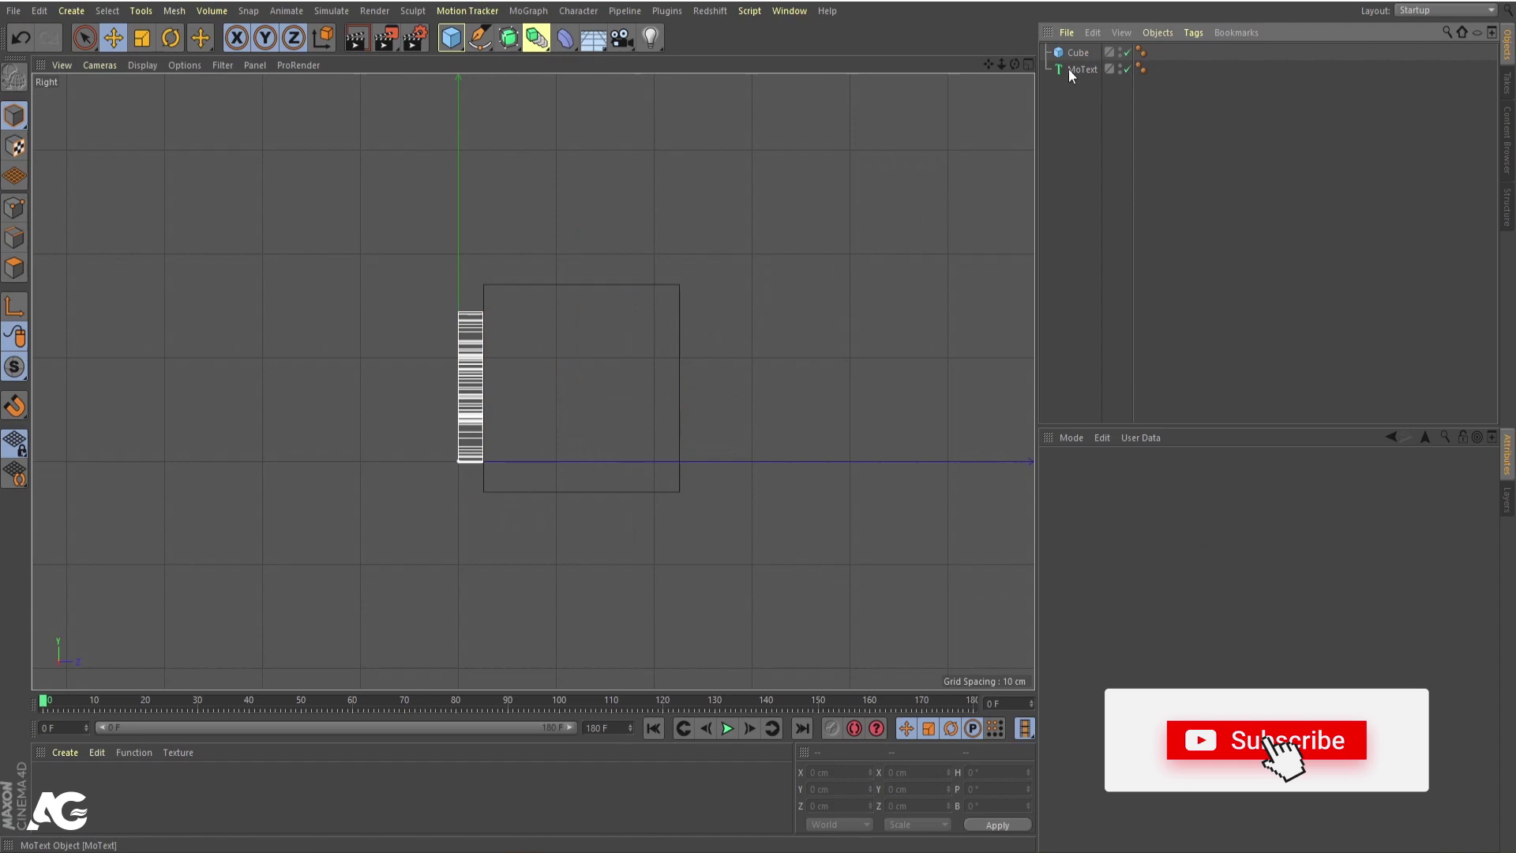
{"action": "left_click", "coordinate": [1074, 75]}
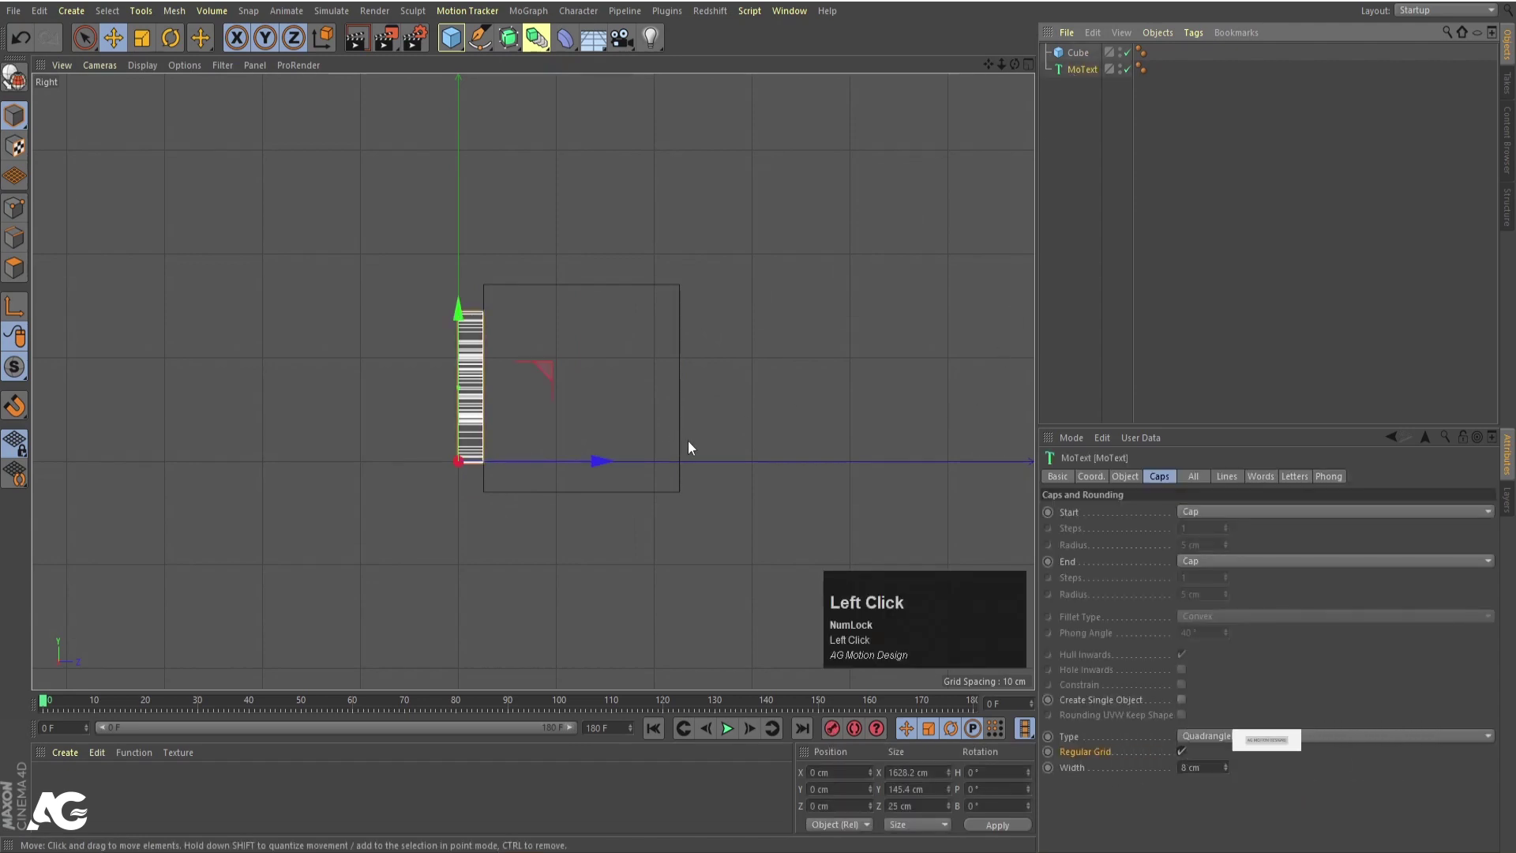
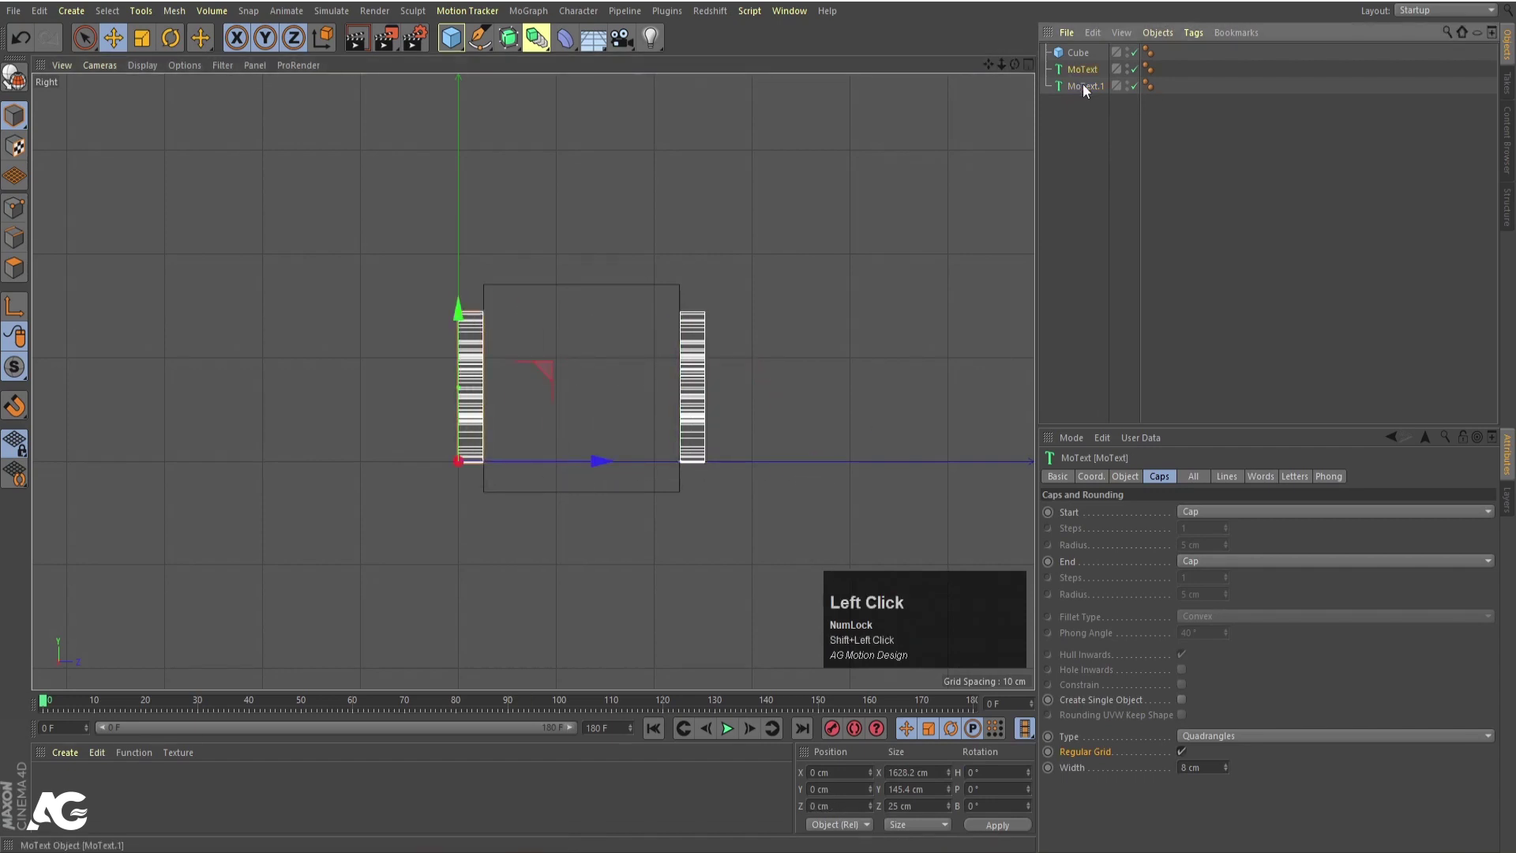
- Duplicate MoText twice, rotate the copies -90° in P and place them above and below the cube
{"action": "left_click", "coordinate": [1087, 90]}
{"action": "left_click_drag", "start_coordinate": [1089, 94], "coordinate": [1080, 123]}
{"action": "left_click", "coordinate": [1087, 106]}
{"action": "key", "text": "r"}
{"action": "left_click_drag", "start_coordinate": [606, 388], "coordinate": [657, 504]}
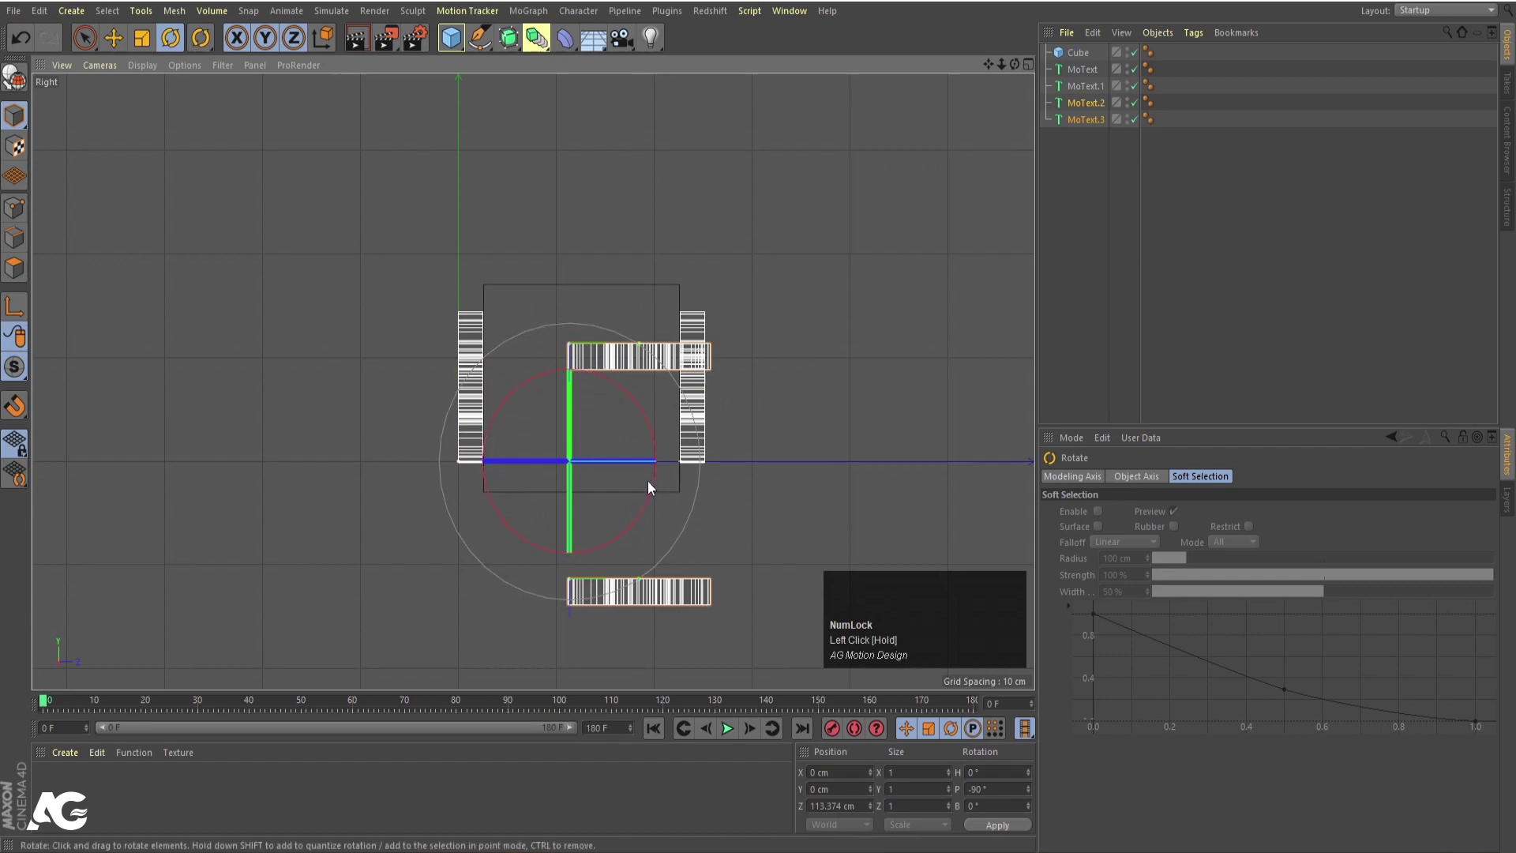
{"action": "key", "text": "e"}
{"action": "left_click_drag", "start_coordinate": [644, 506], "coordinate": [605, 472]}
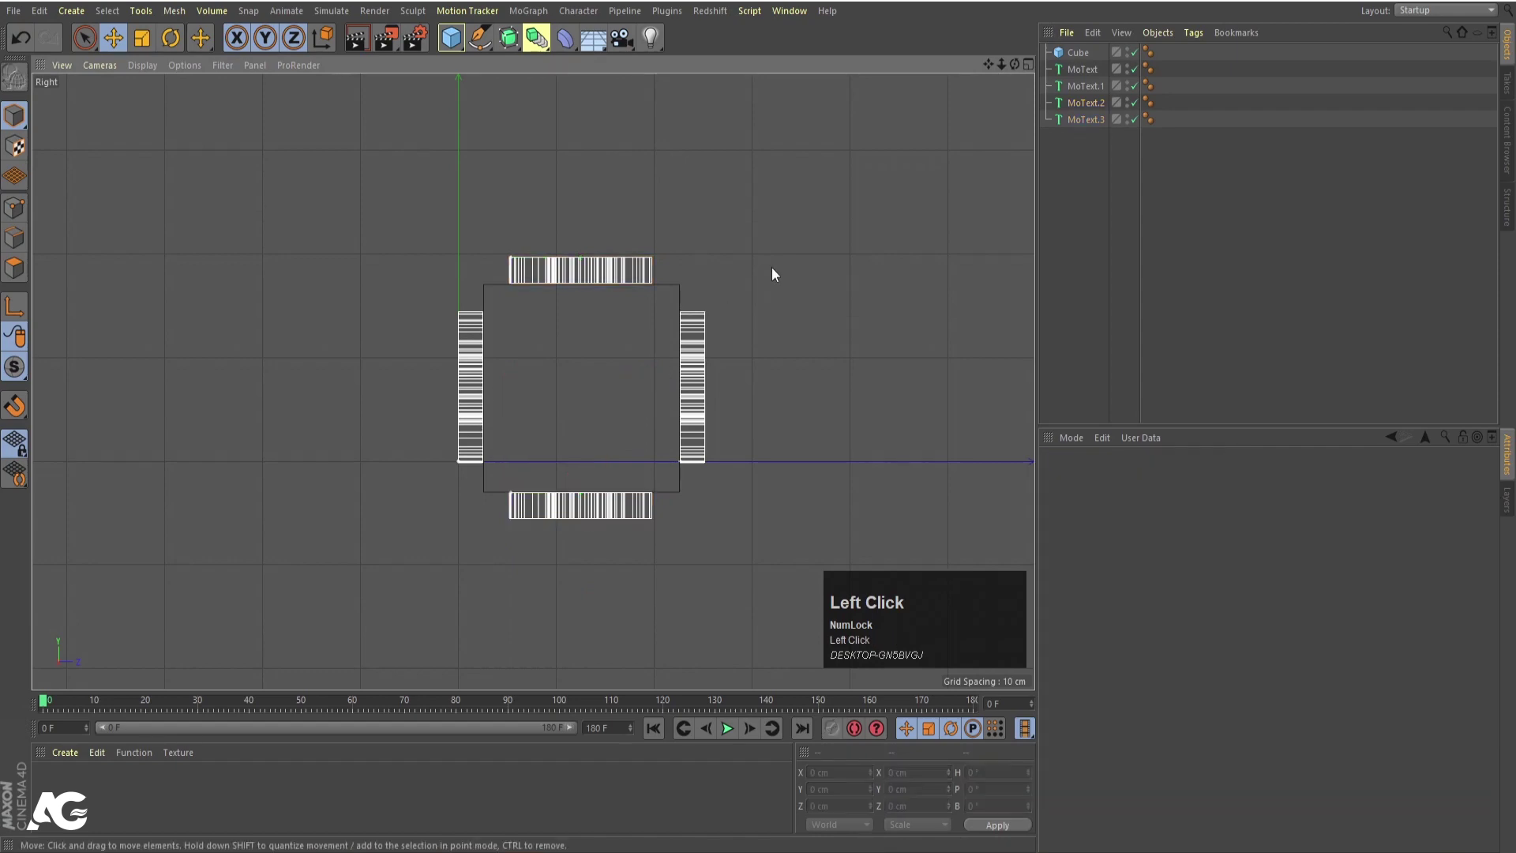
- Position the last text row around the cube in Front view, then delete the guide cube
{"action": "middle_click", "coordinate": [768, 283]}
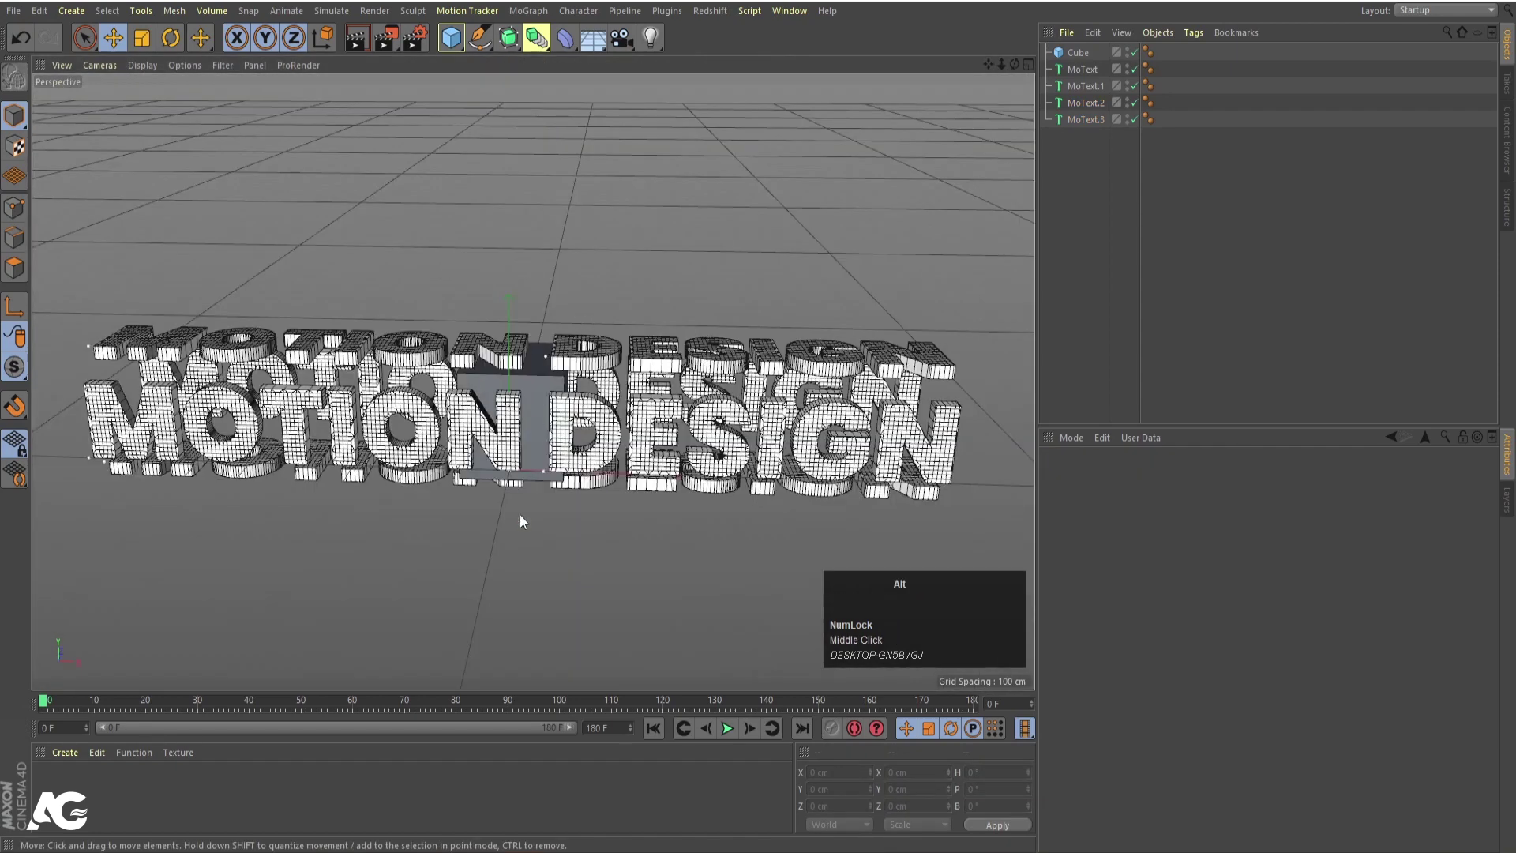
{"action": "left_click_drag", "start_coordinate": [528, 519], "coordinate": [541, 391]}
{"action": "scroll", "scroll_direction": "up", "scroll_amount": 3}
{"action": "left_click", "coordinate": [539, 391]}
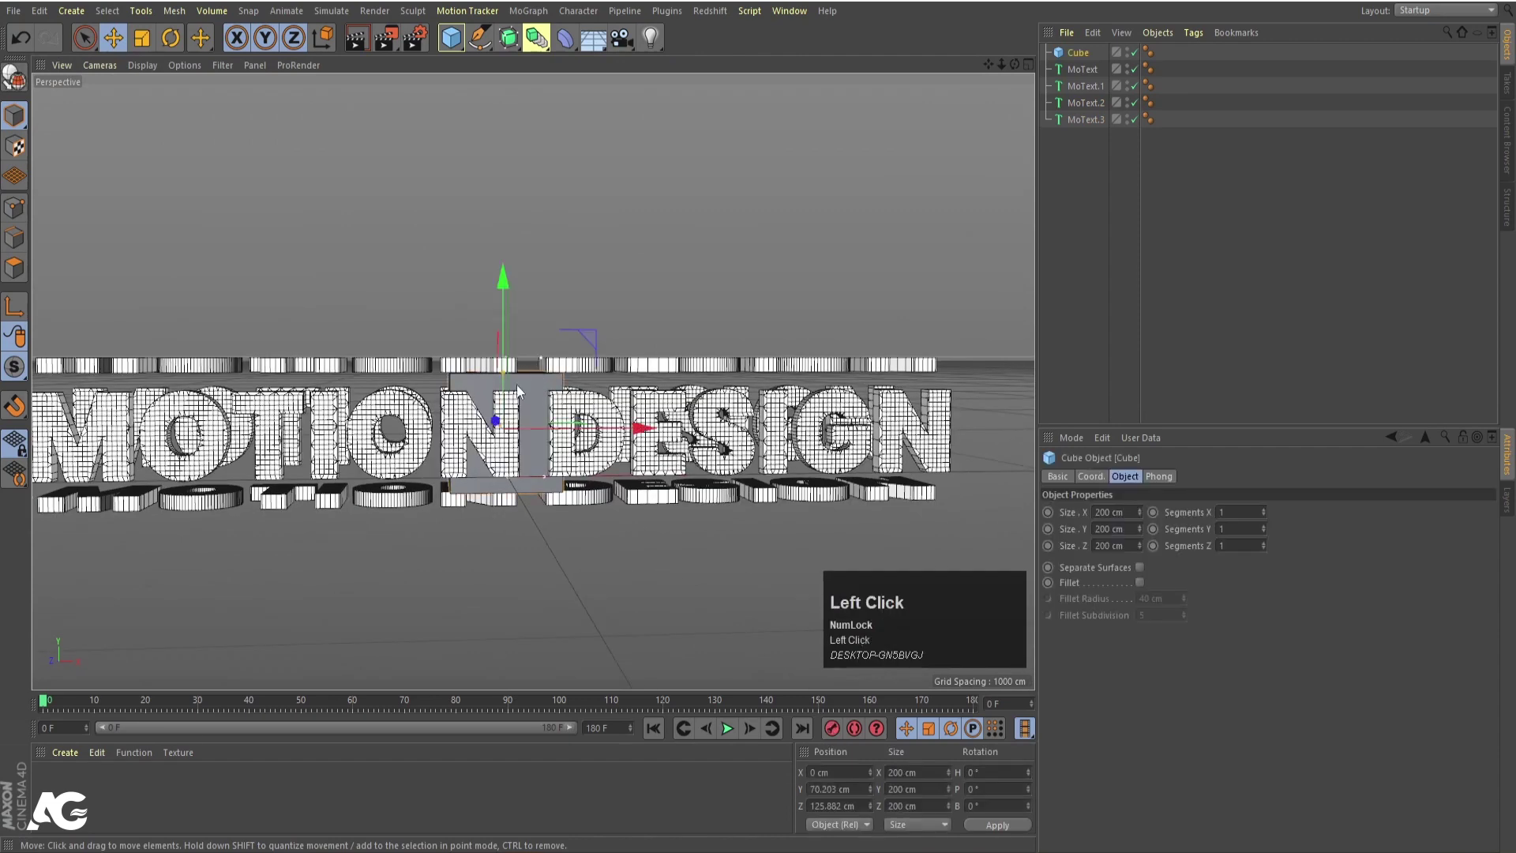
{"action": "middle_click", "coordinate": [550, 412]}
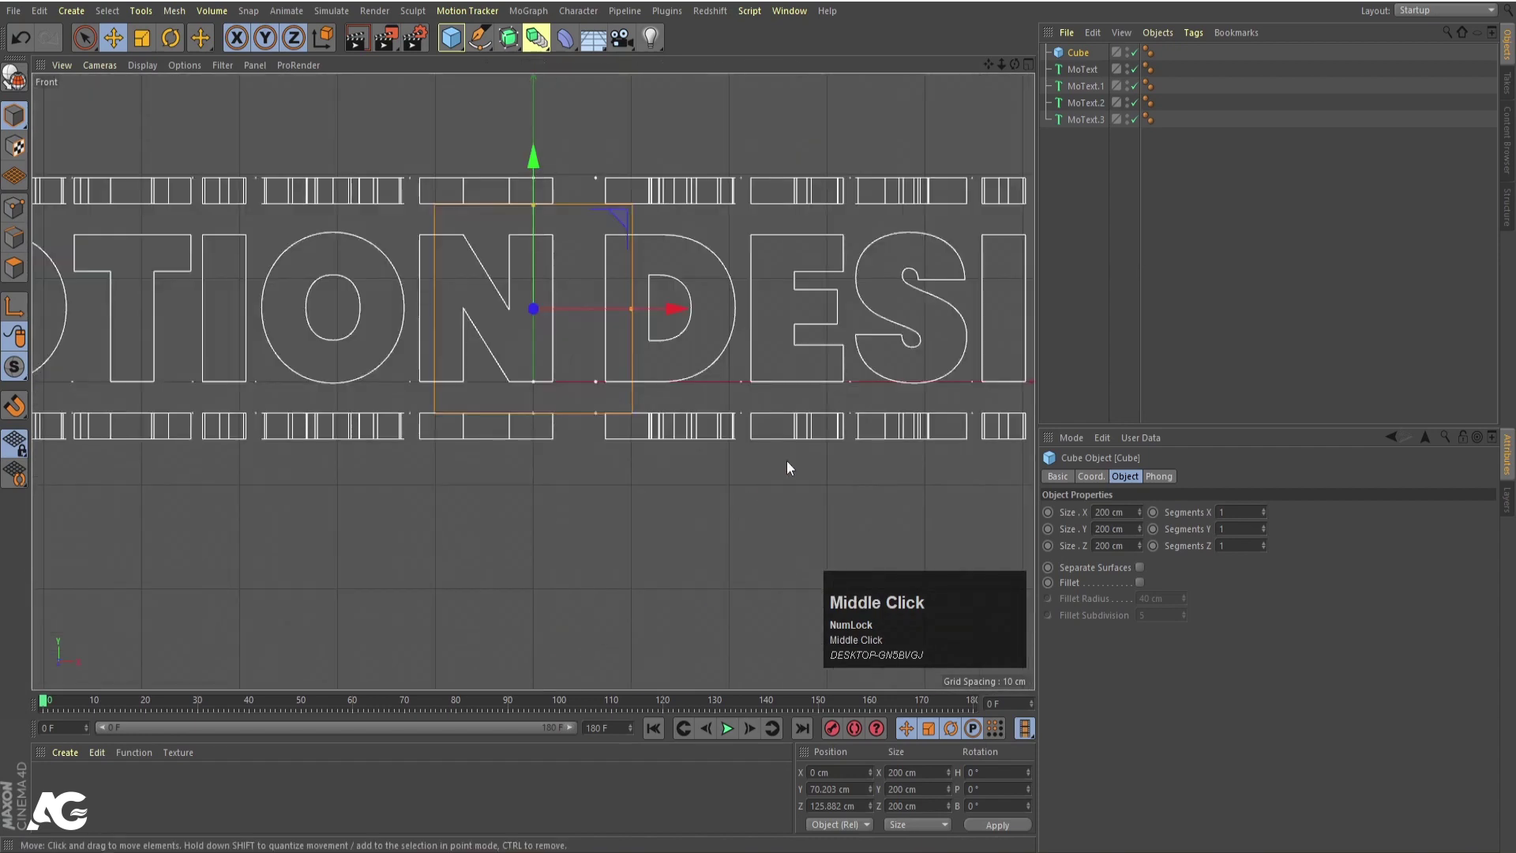
{"action": "left_click_drag", "start_coordinate": [727, 192], "coordinate": [559, 478]}
{"action": "middle_click", "coordinate": [558, 479]}
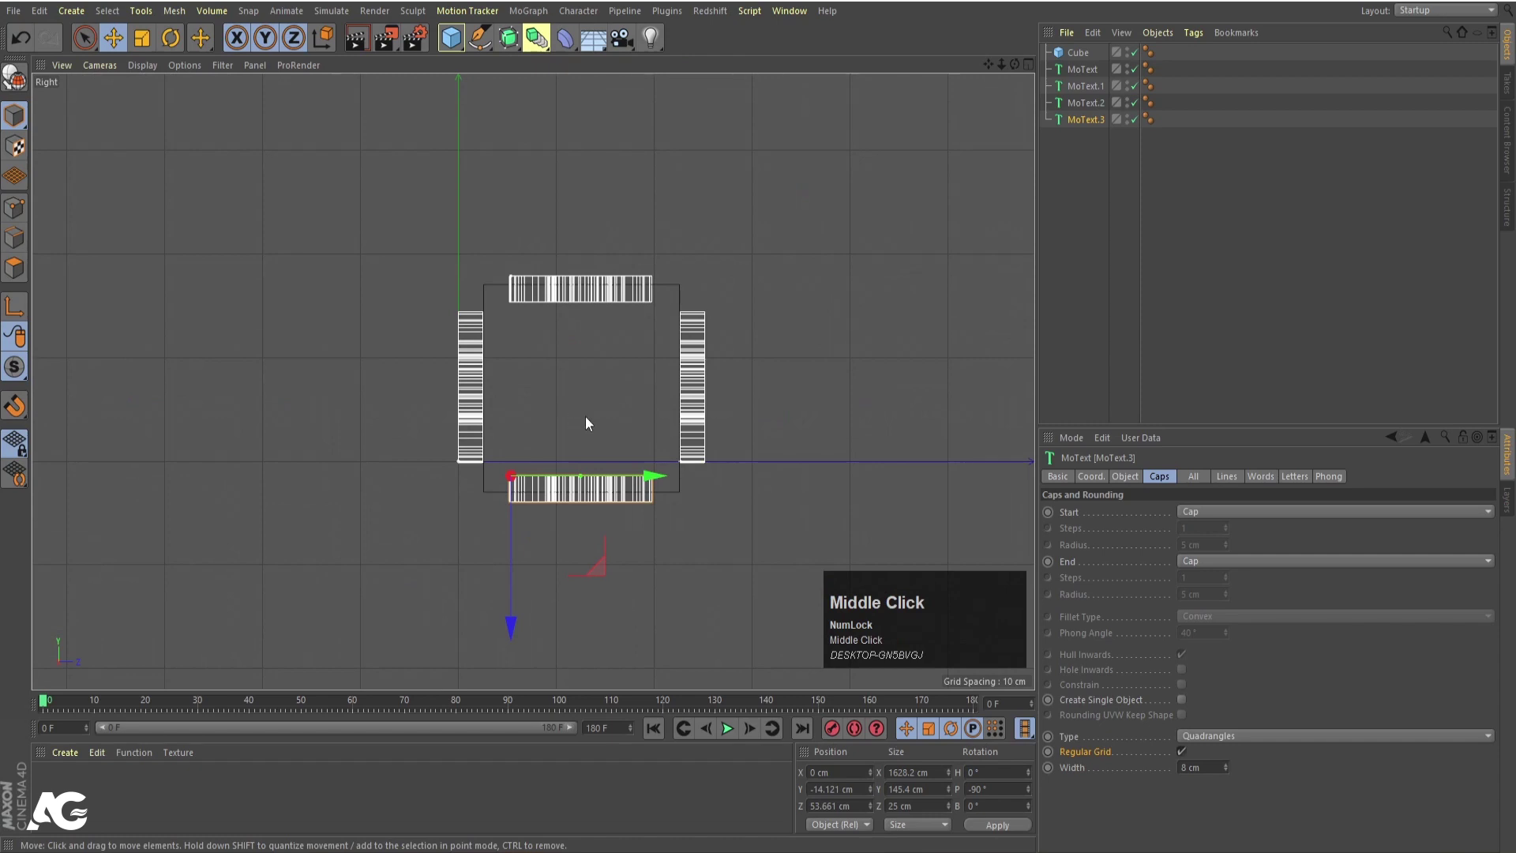
{"action": "left_click", "coordinate": [1066, 63]}
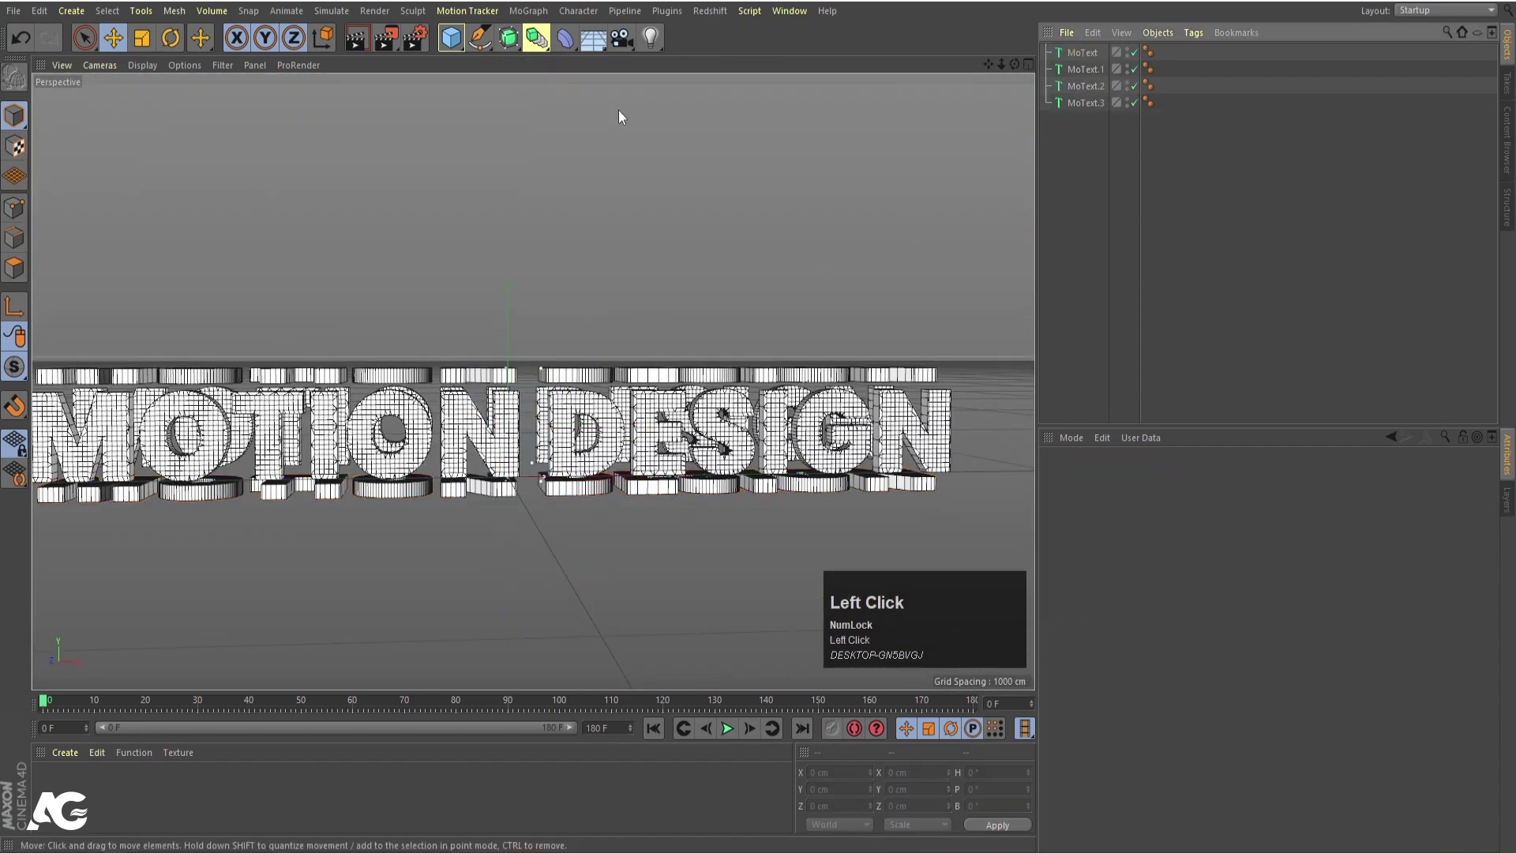
- Add a camera, look through it and reset its position
{"action": "left_click", "coordinate": [627, 51]}
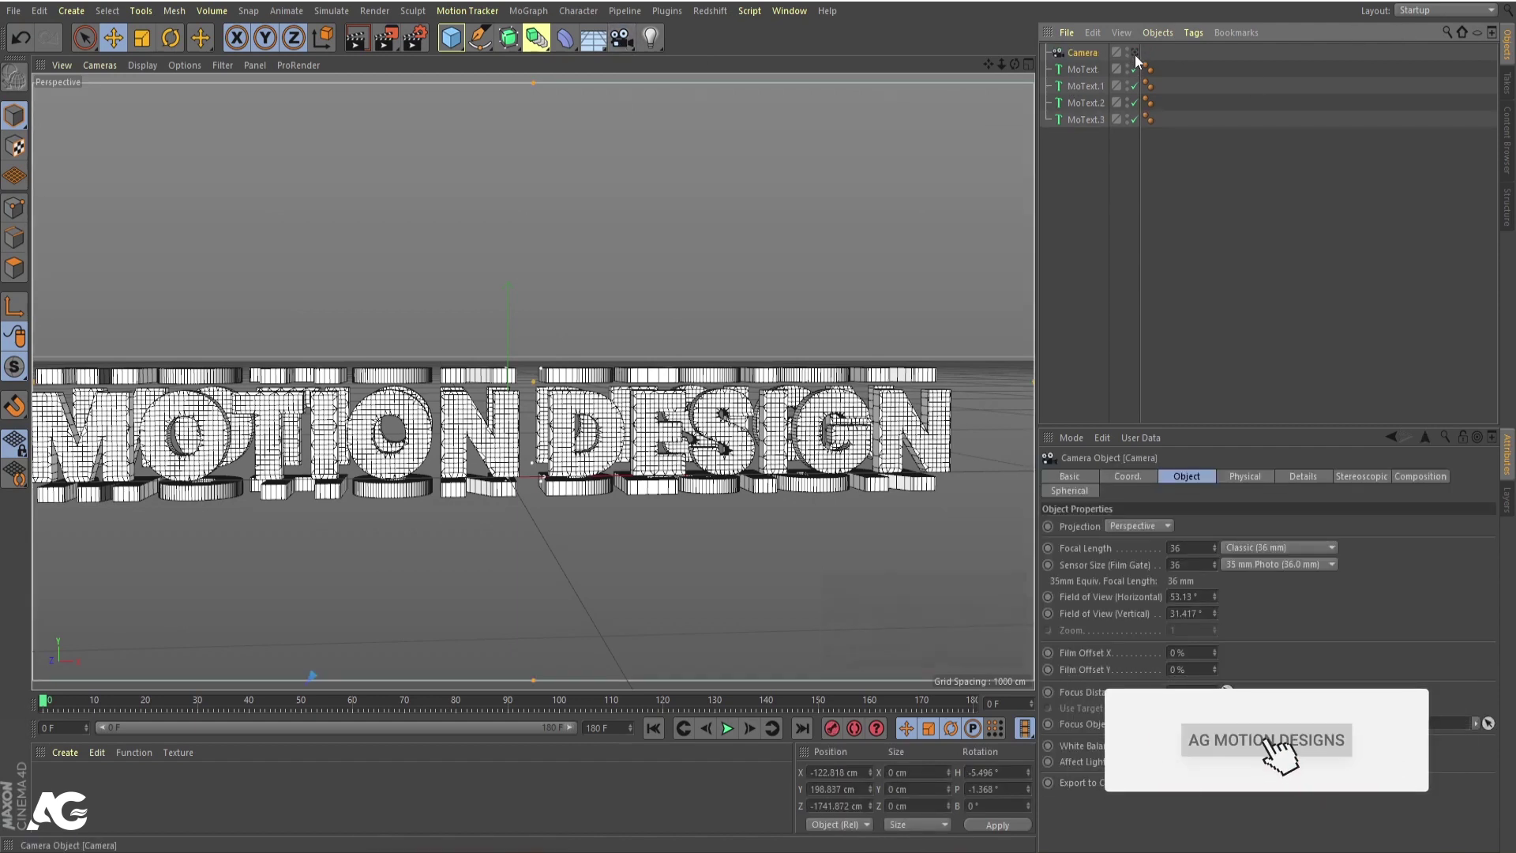
{"action": "left_click", "coordinate": [1143, 60]}
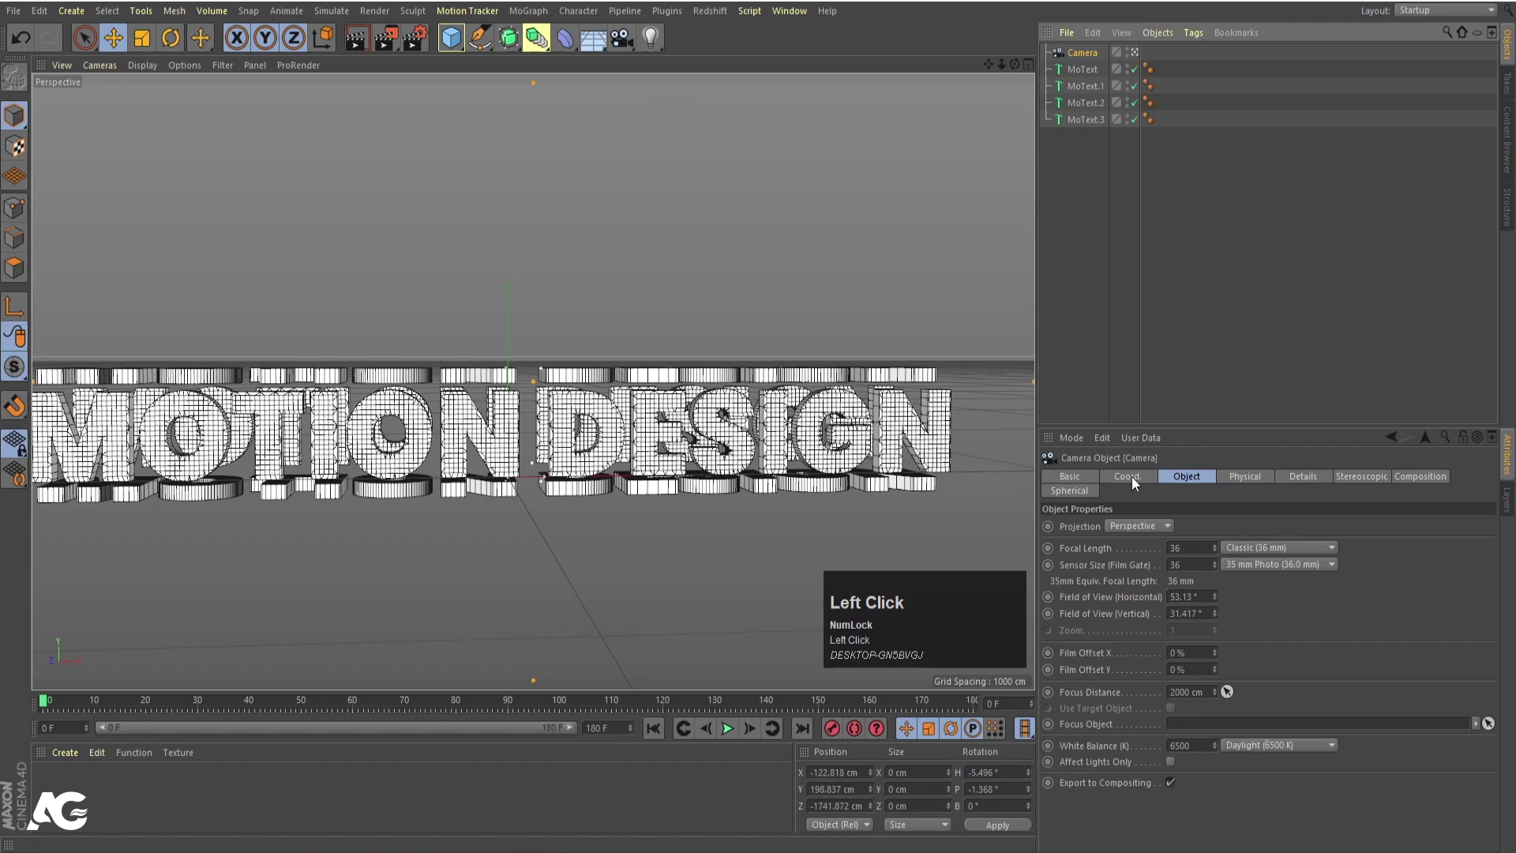
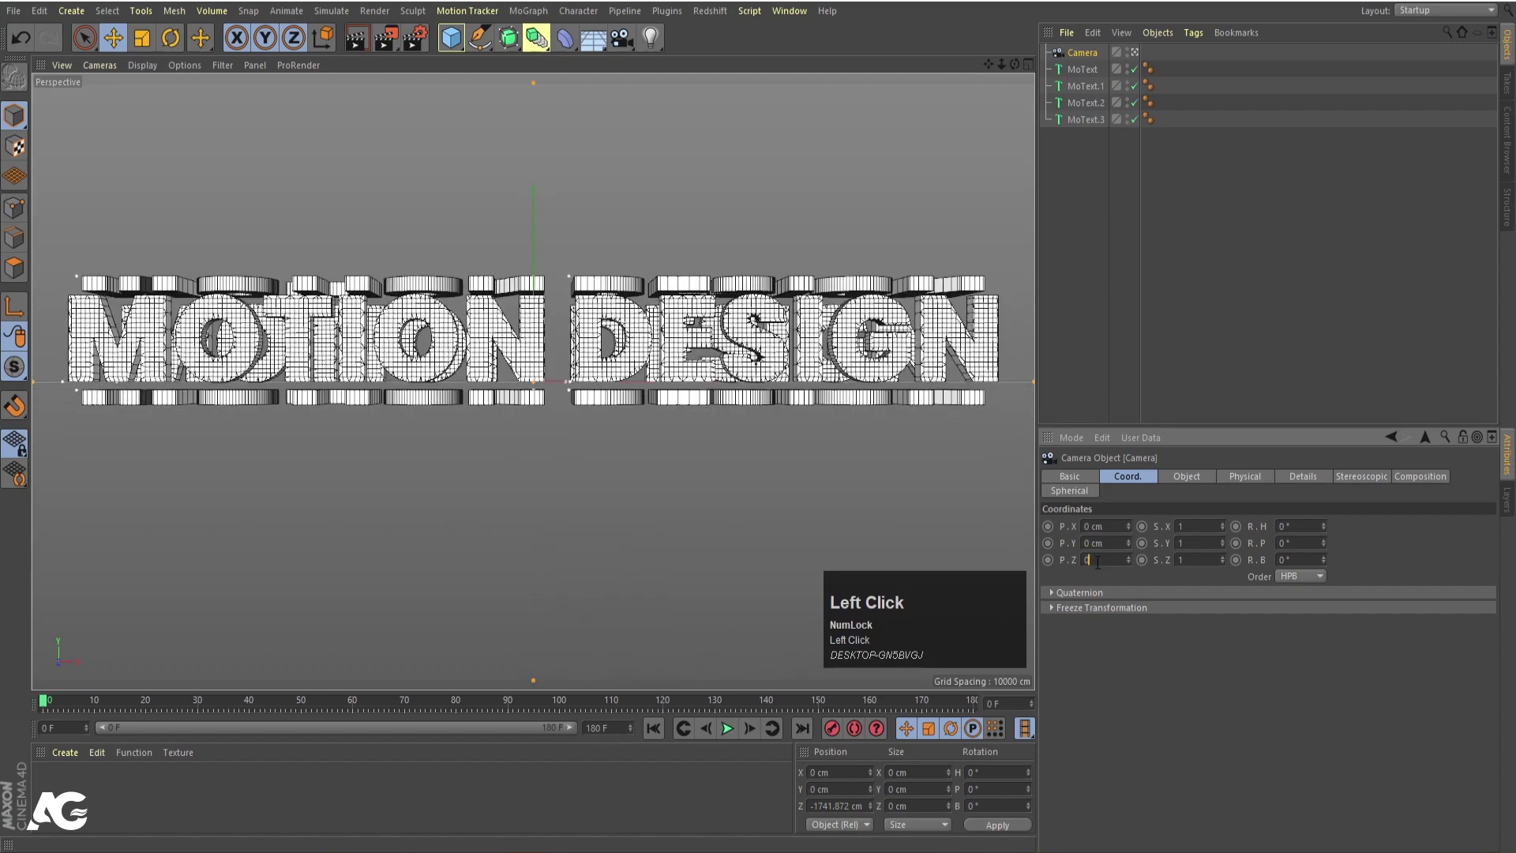
{"action": "key", "text": "Return"}
- In the Right view raise the camera slightly and move it toward the text
{"action": "middle_click", "coordinate": [842, 553]}
{"action": "scroll", "scroll_direction": "down", "scroll_amount": 3}
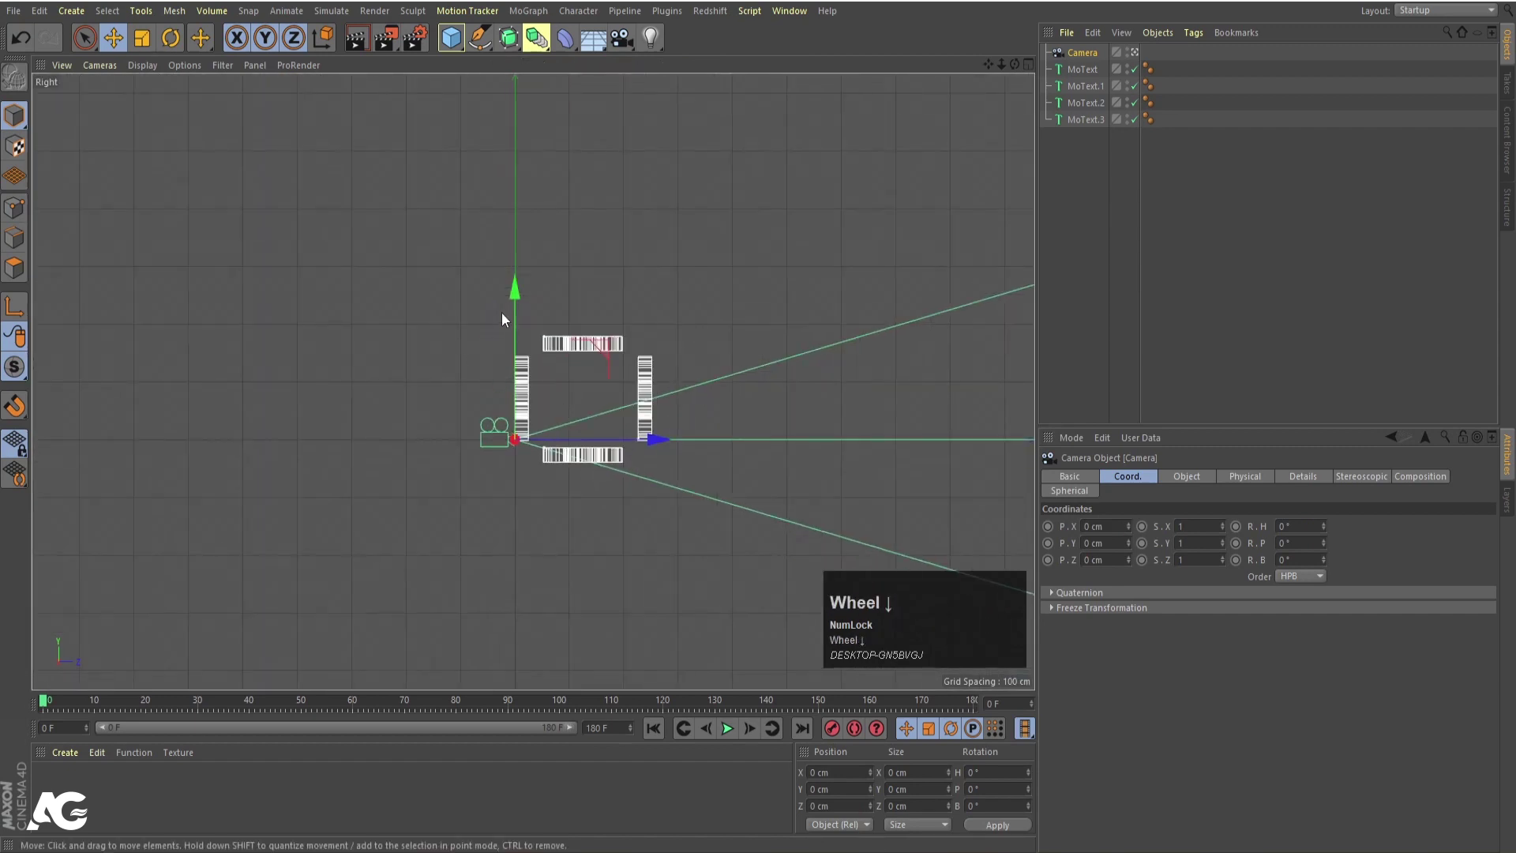
{"action": "left_click_drag", "start_coordinate": [523, 308], "coordinate": [561, 353]}
{"action": "scroll", "scroll_direction": "down", "scroll_amount": 3}
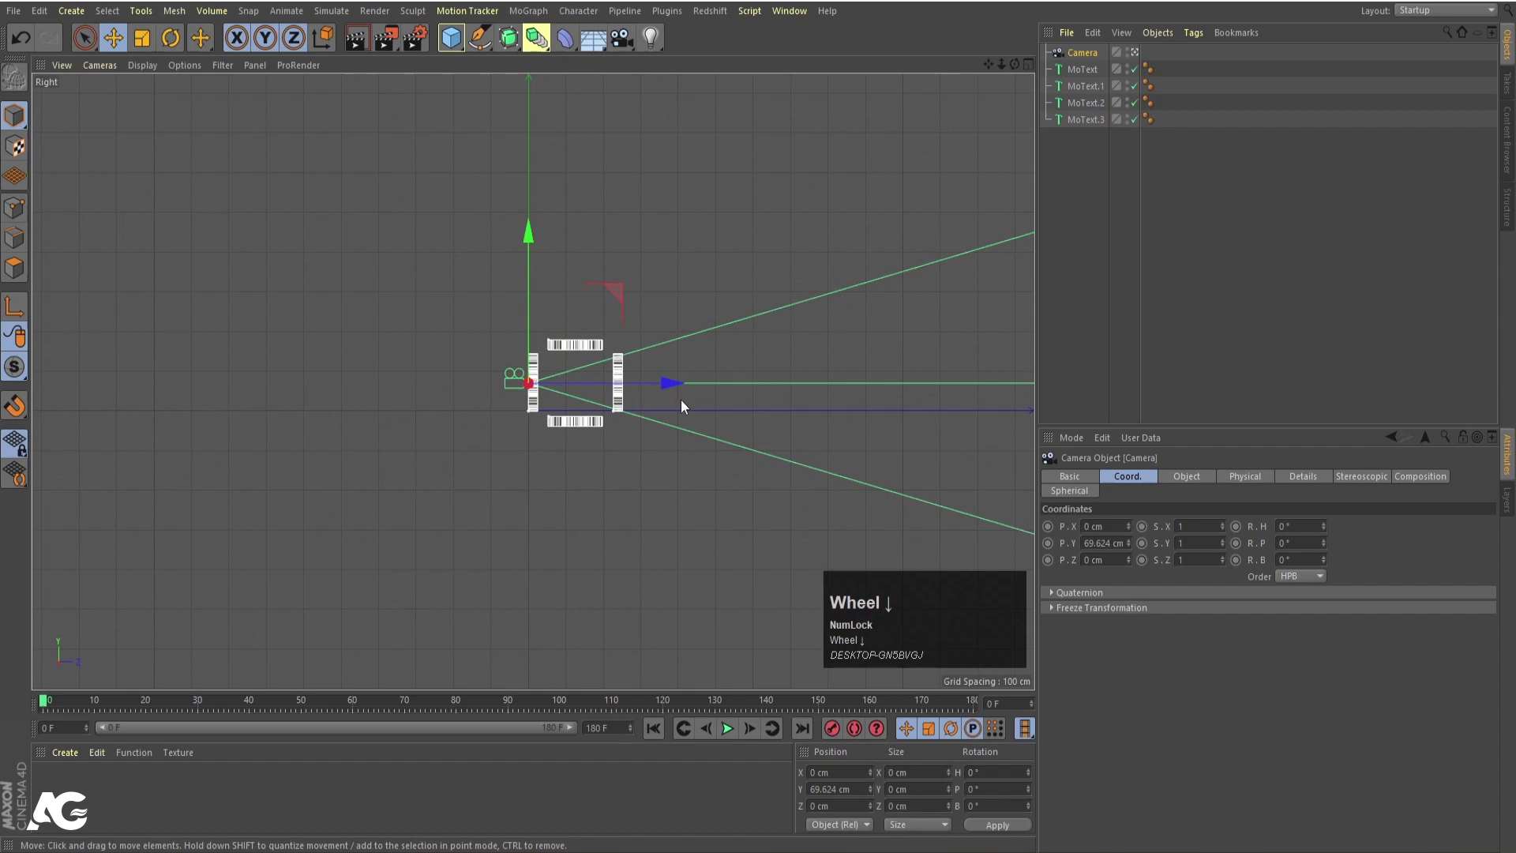
{"action": "left_click_drag", "start_coordinate": [677, 392], "coordinate": [664, 410]}
{"action": "scroll", "scroll_direction": "down", "scroll_amount": 3}
- Pull the camera back to about 1715 cm so the rows fill the frame, checked with a Ctrl+R preview
{"action": "middle_click", "coordinate": [639, 409]}
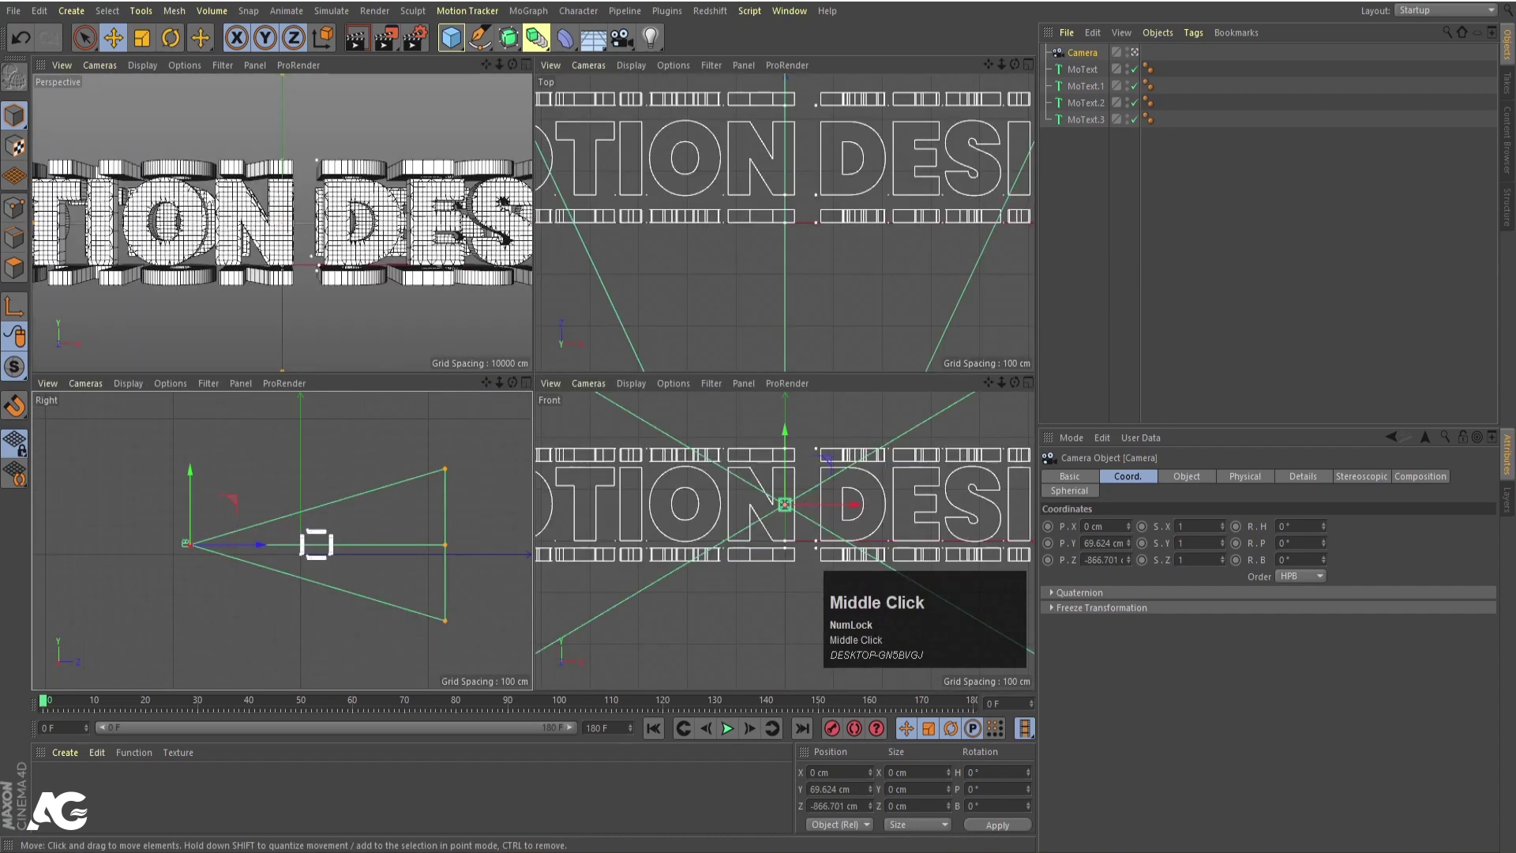
{"action": "left_click_drag", "start_coordinate": [262, 550], "coordinate": [306, 309]}
{"action": "middle_click", "coordinate": [306, 309]}
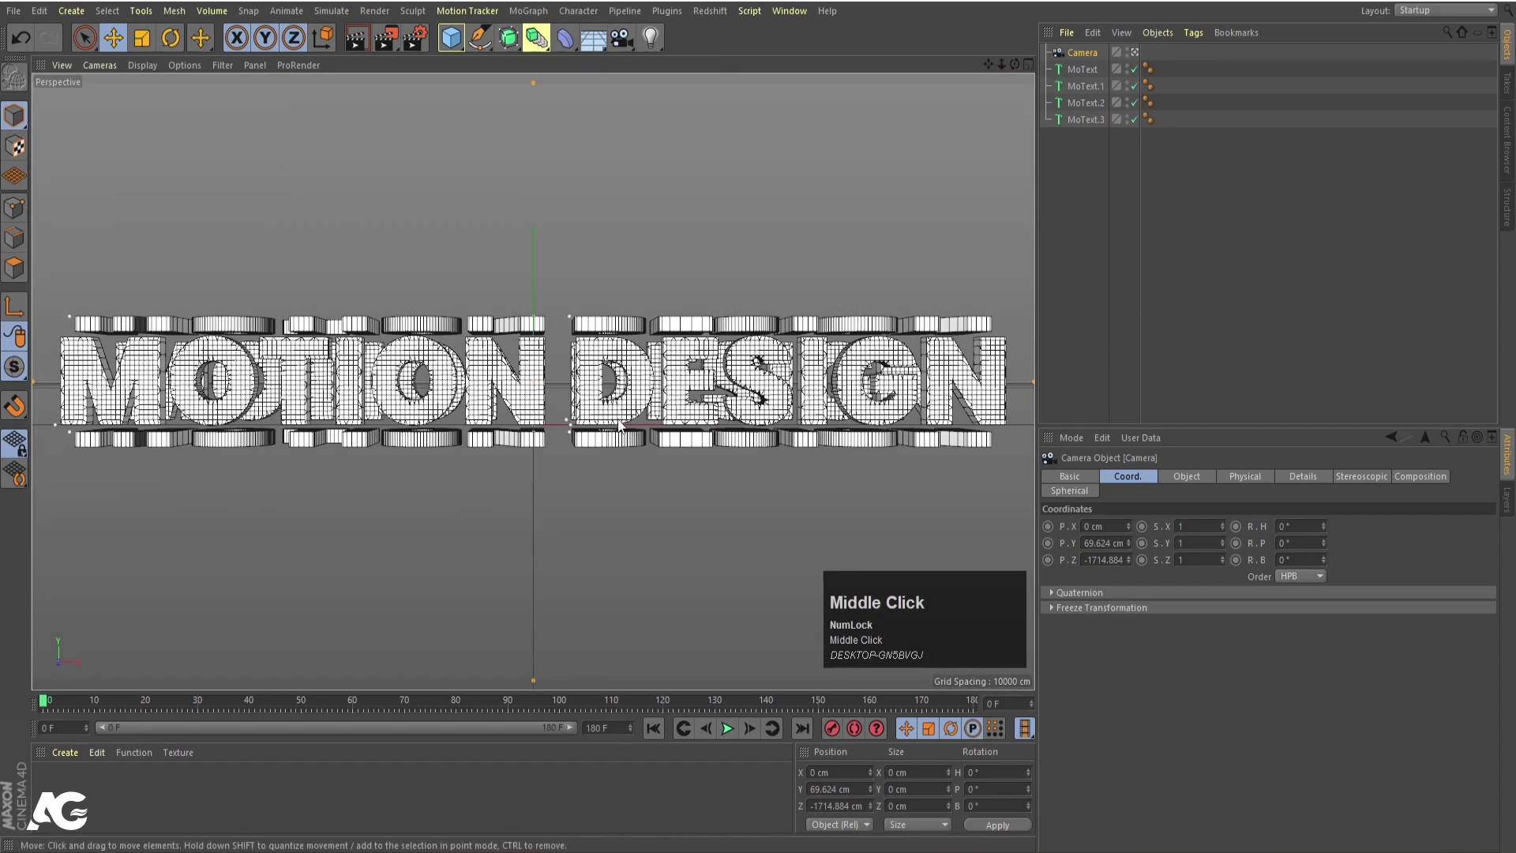
{"action": "key", "text": "ctrl+r"}
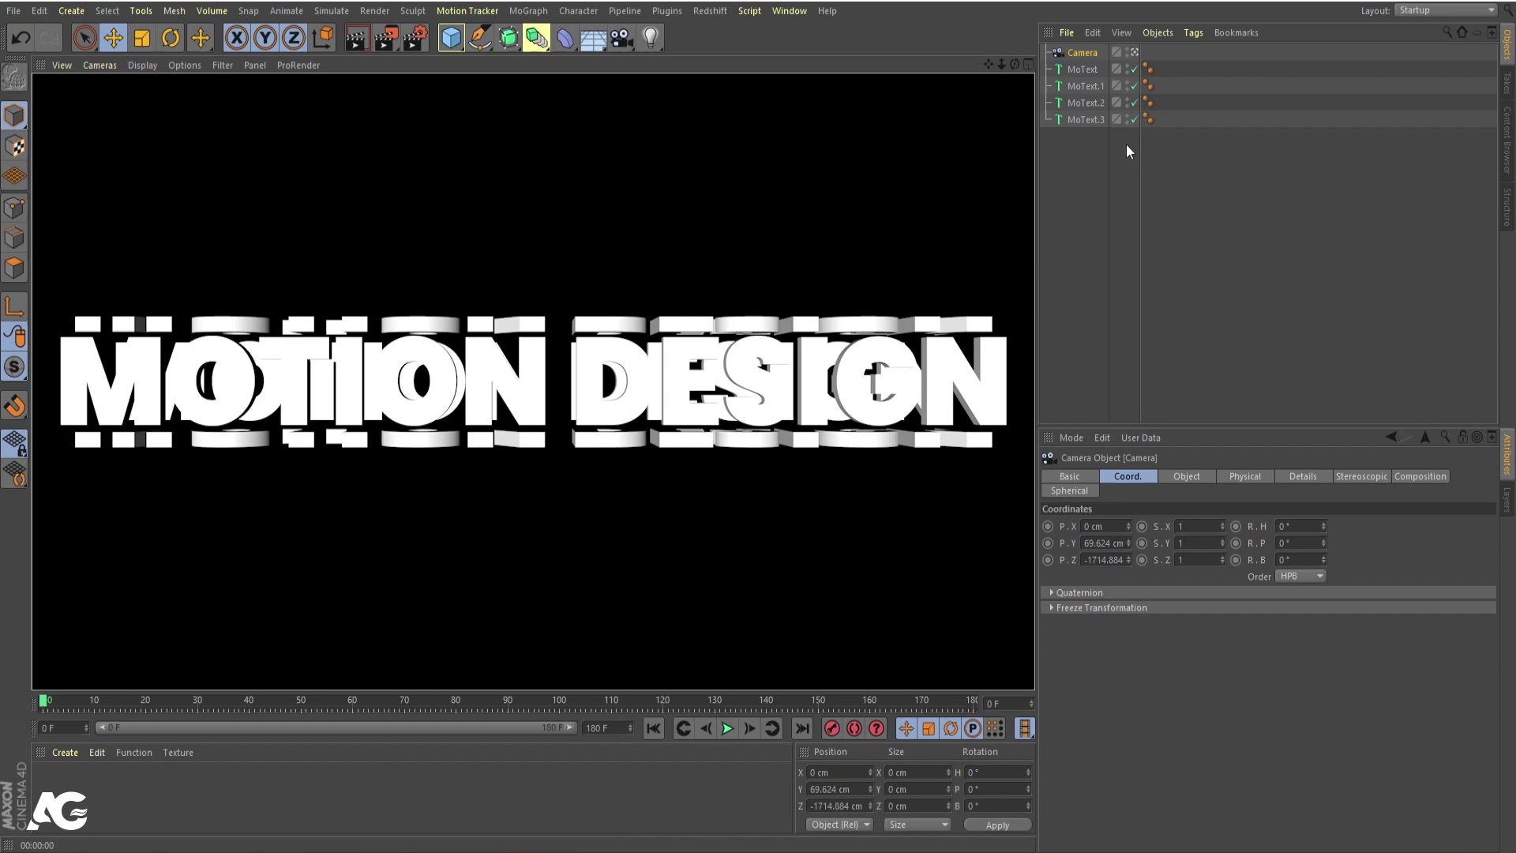
{"action": "left_click", "coordinate": [1135, 160]}
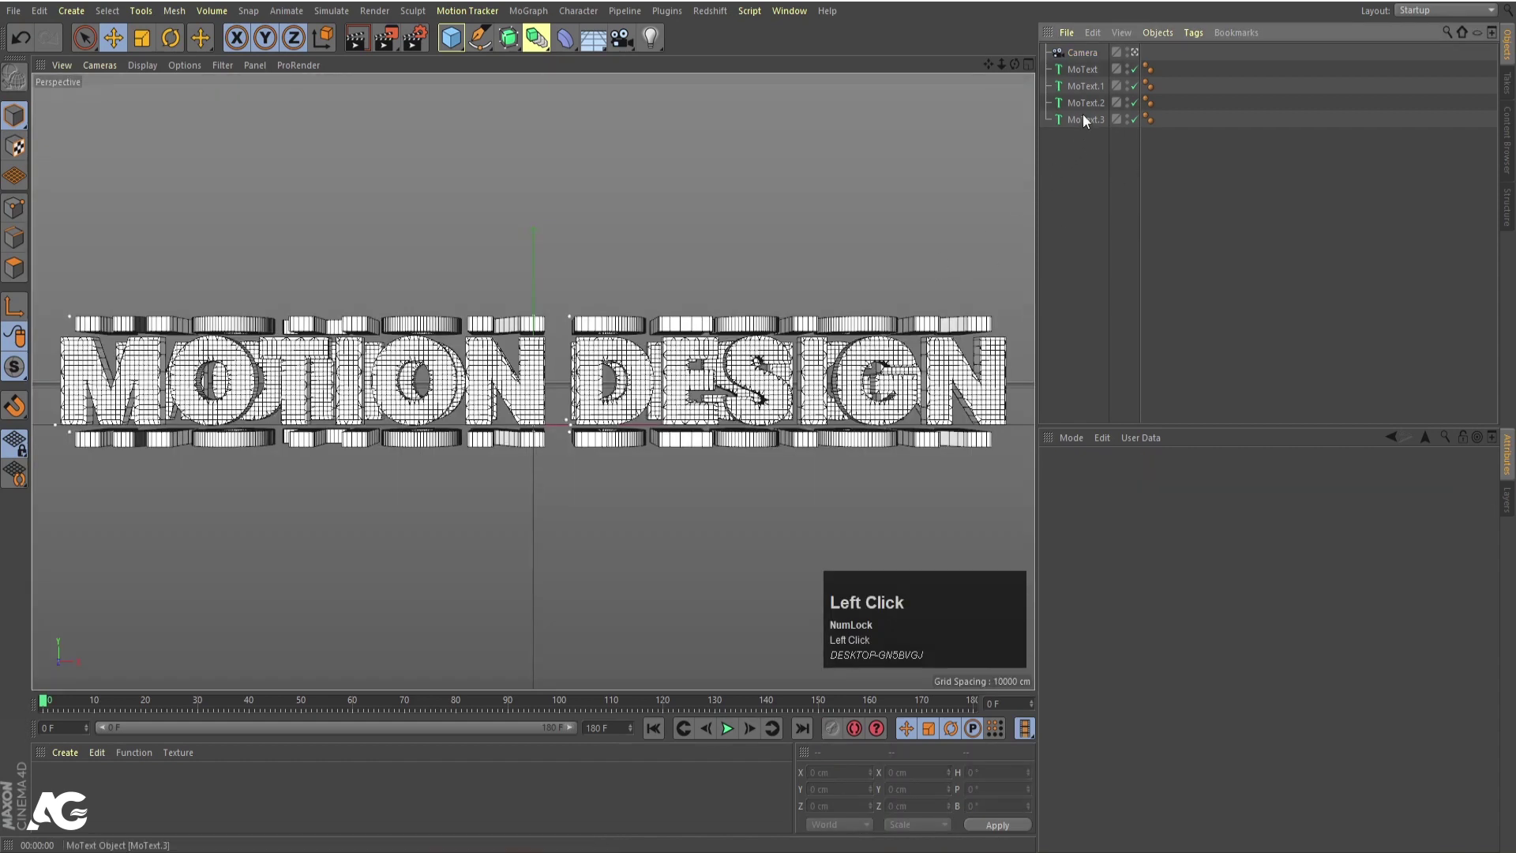
- Connect Objects + Delete the four MoText rows into MoText.4 and apply the material to it
{"action": "left_click", "coordinate": [1076, 77]}
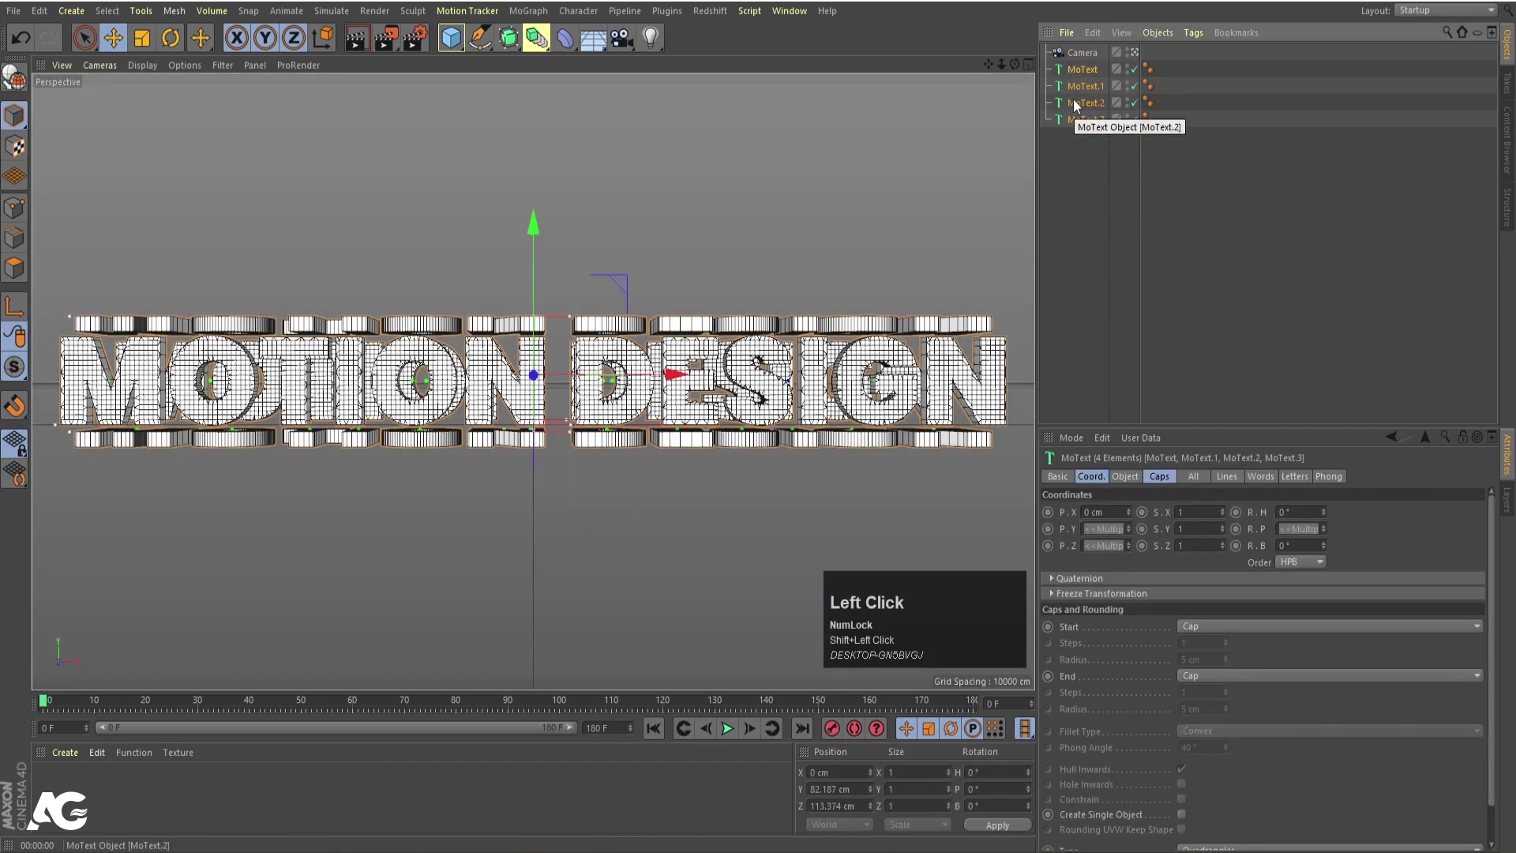
{"action": "right_click", "coordinate": [1078, 105]}
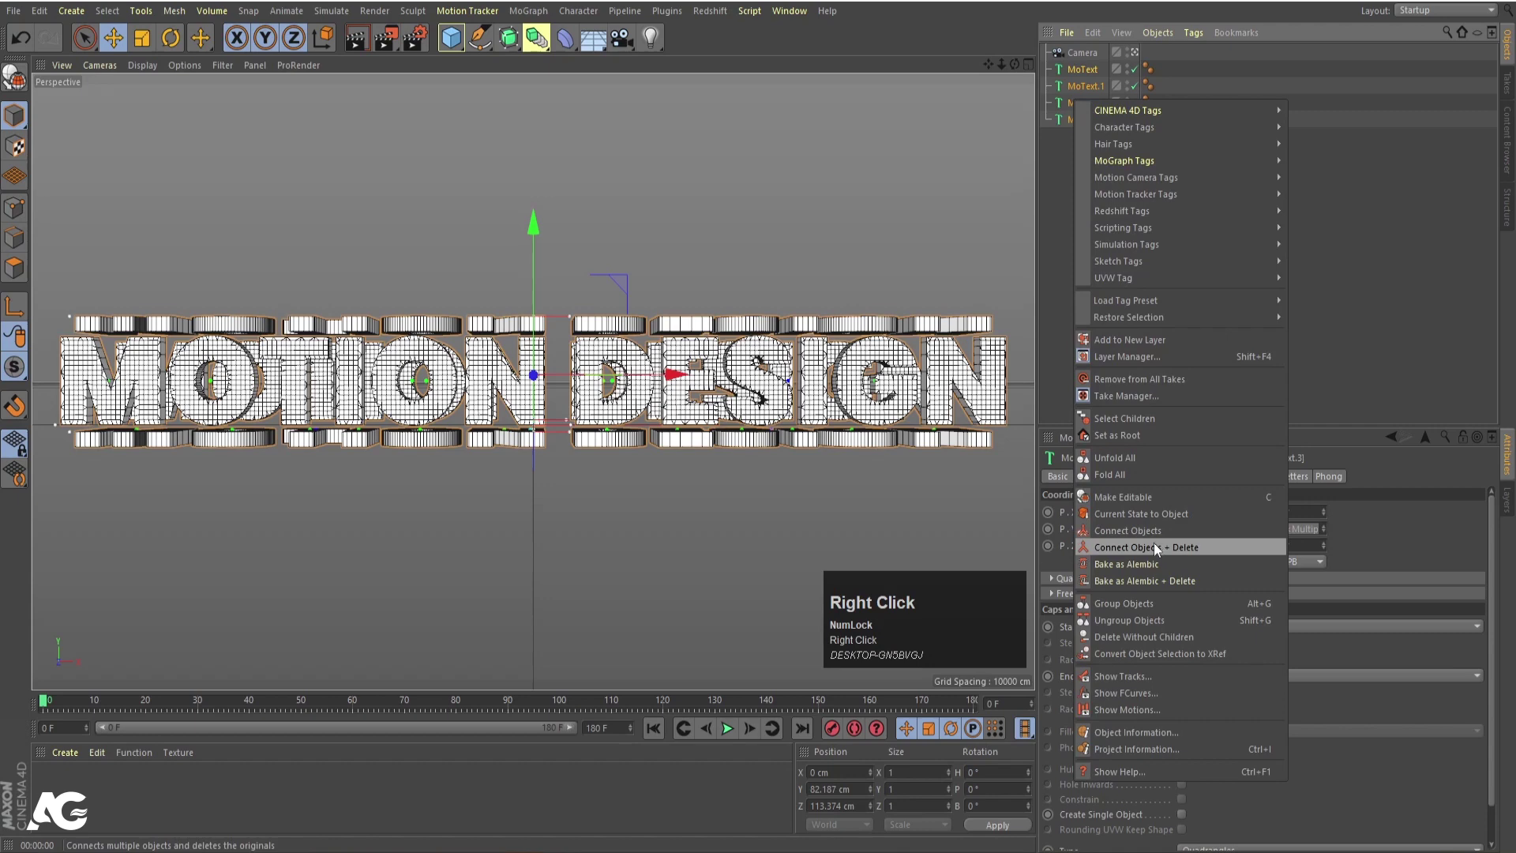
{"action": "left_click", "coordinate": [1159, 548]}
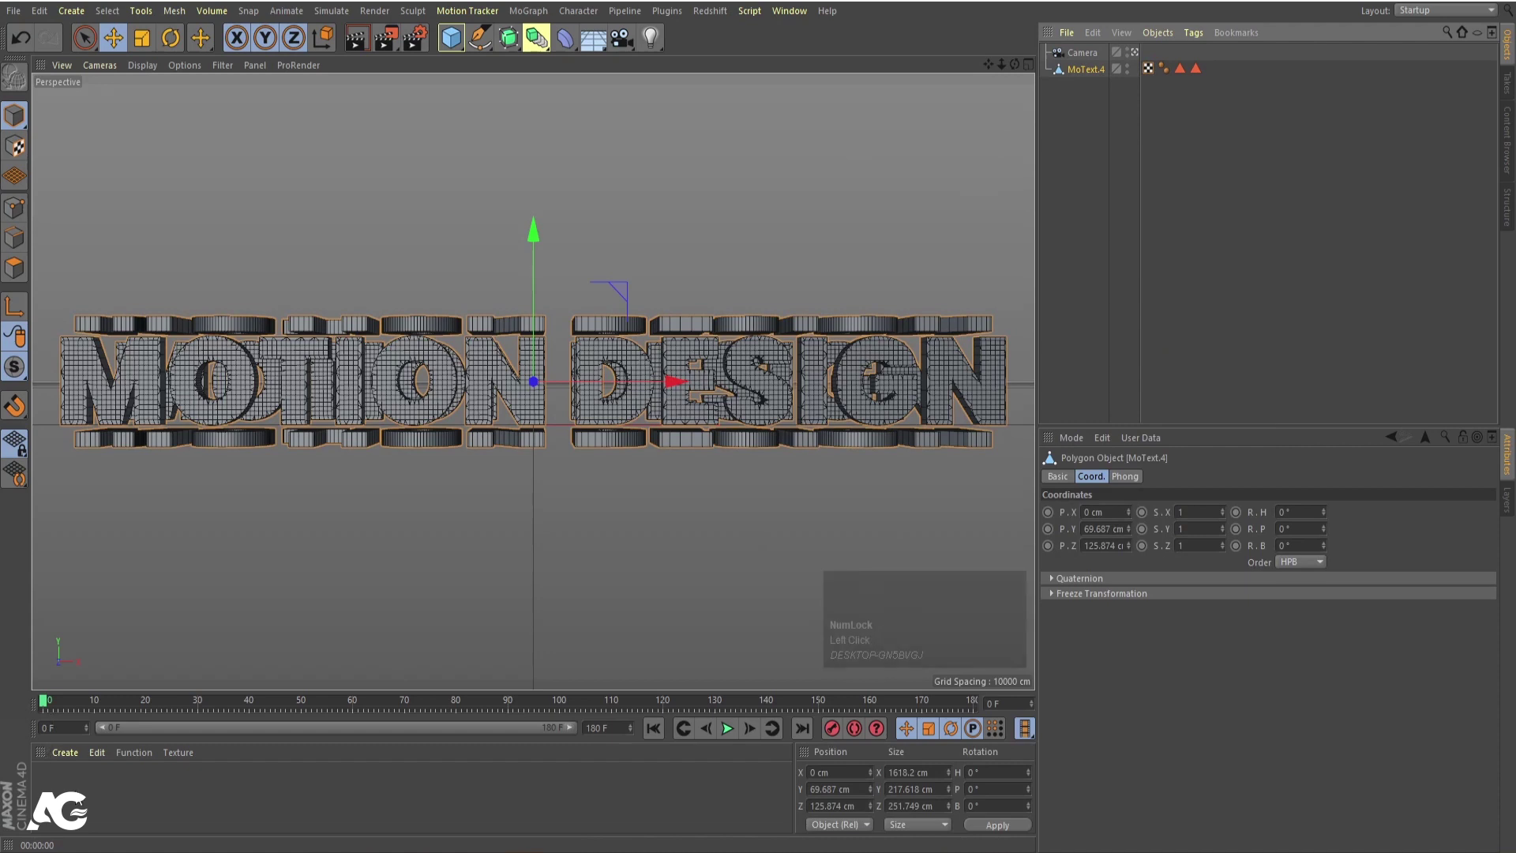
{"action": "left_click_drag", "start_coordinate": [79, 797], "coordinate": [1195, 156]}
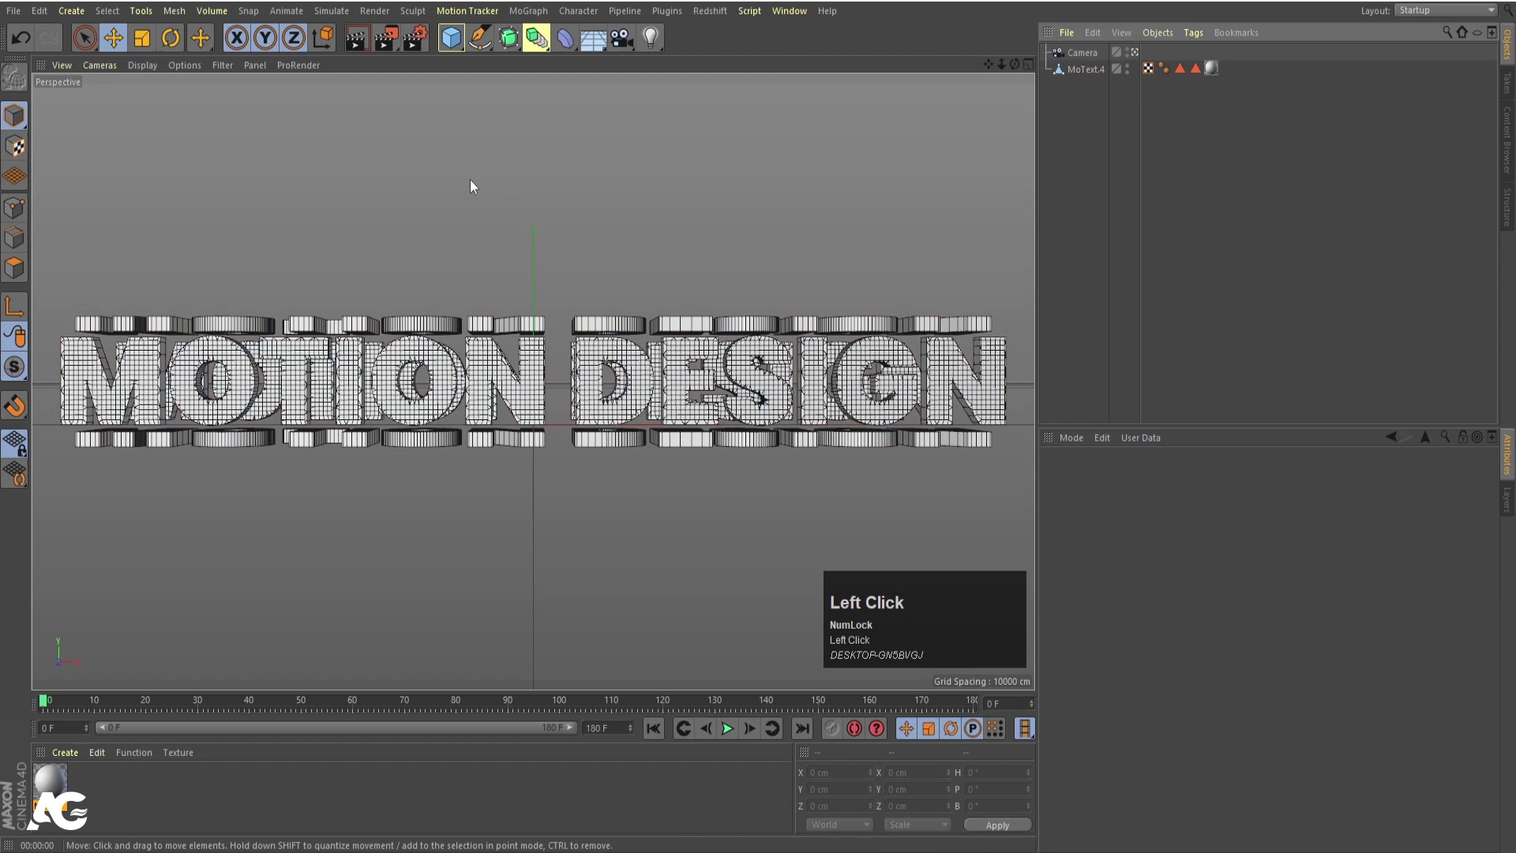
- Add a Twist deformer as a child of MoText.4 and rotate it 90° in B onto its side
{"action": "left_click_drag", "start_coordinate": [571, 52], "coordinate": [640, 92]}
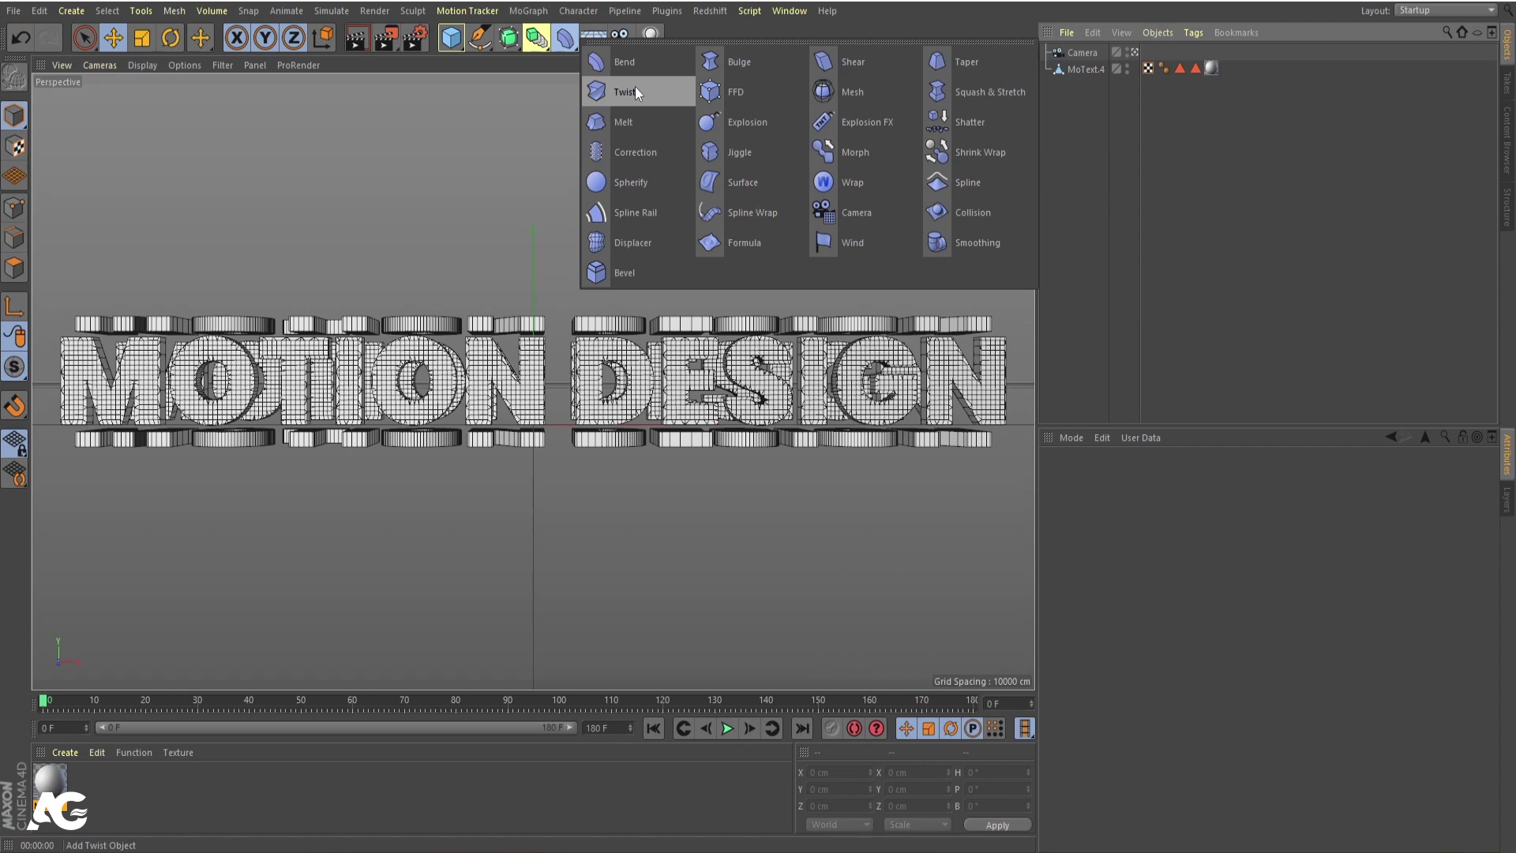
{"action": "left_click_drag", "start_coordinate": [642, 93], "coordinate": [1091, 74]}
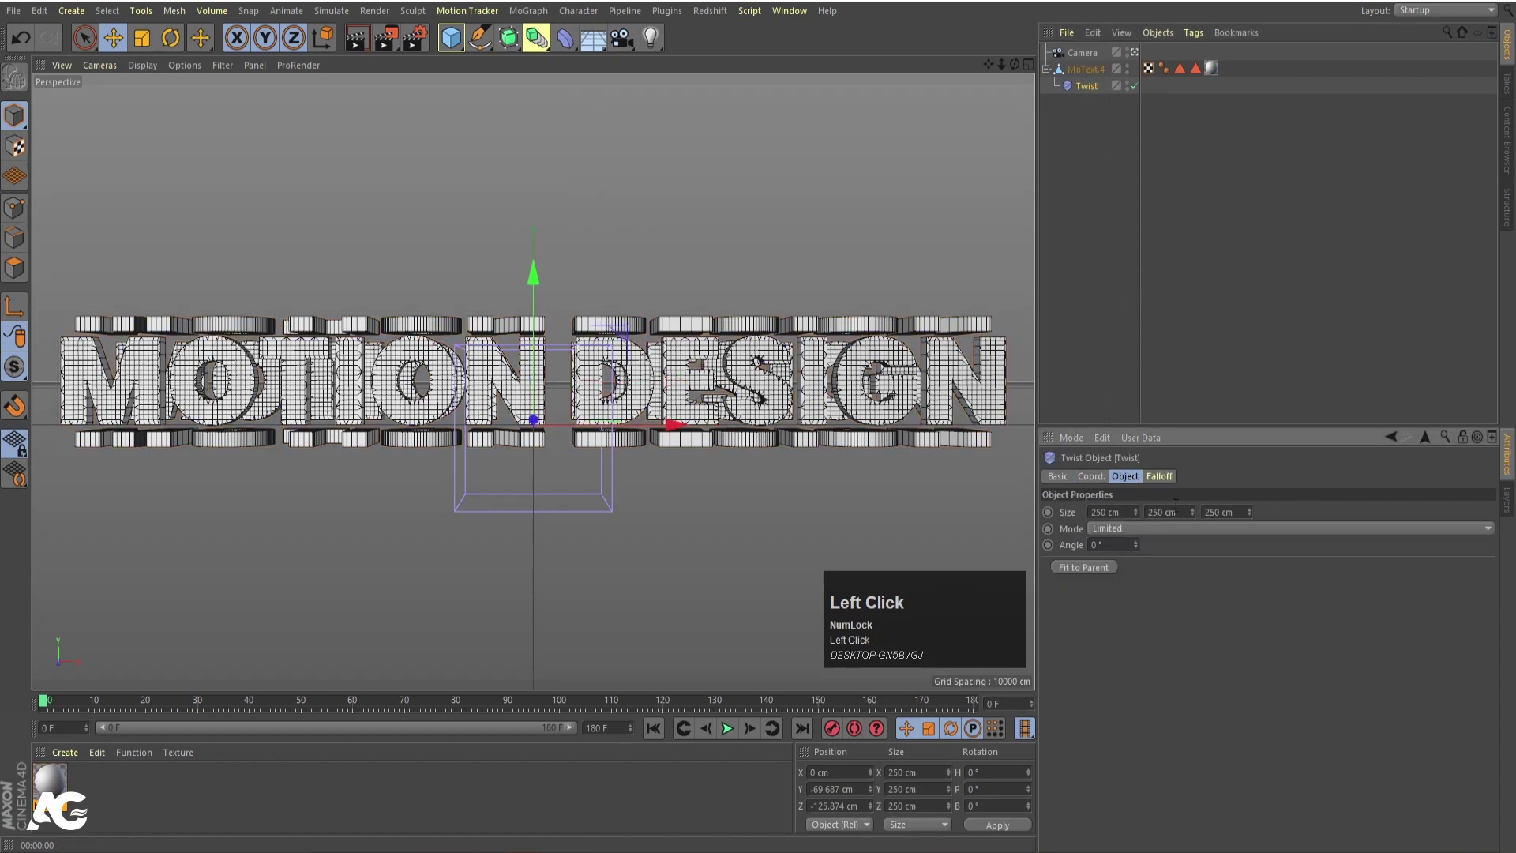
{"action": "key", "text": "r"}
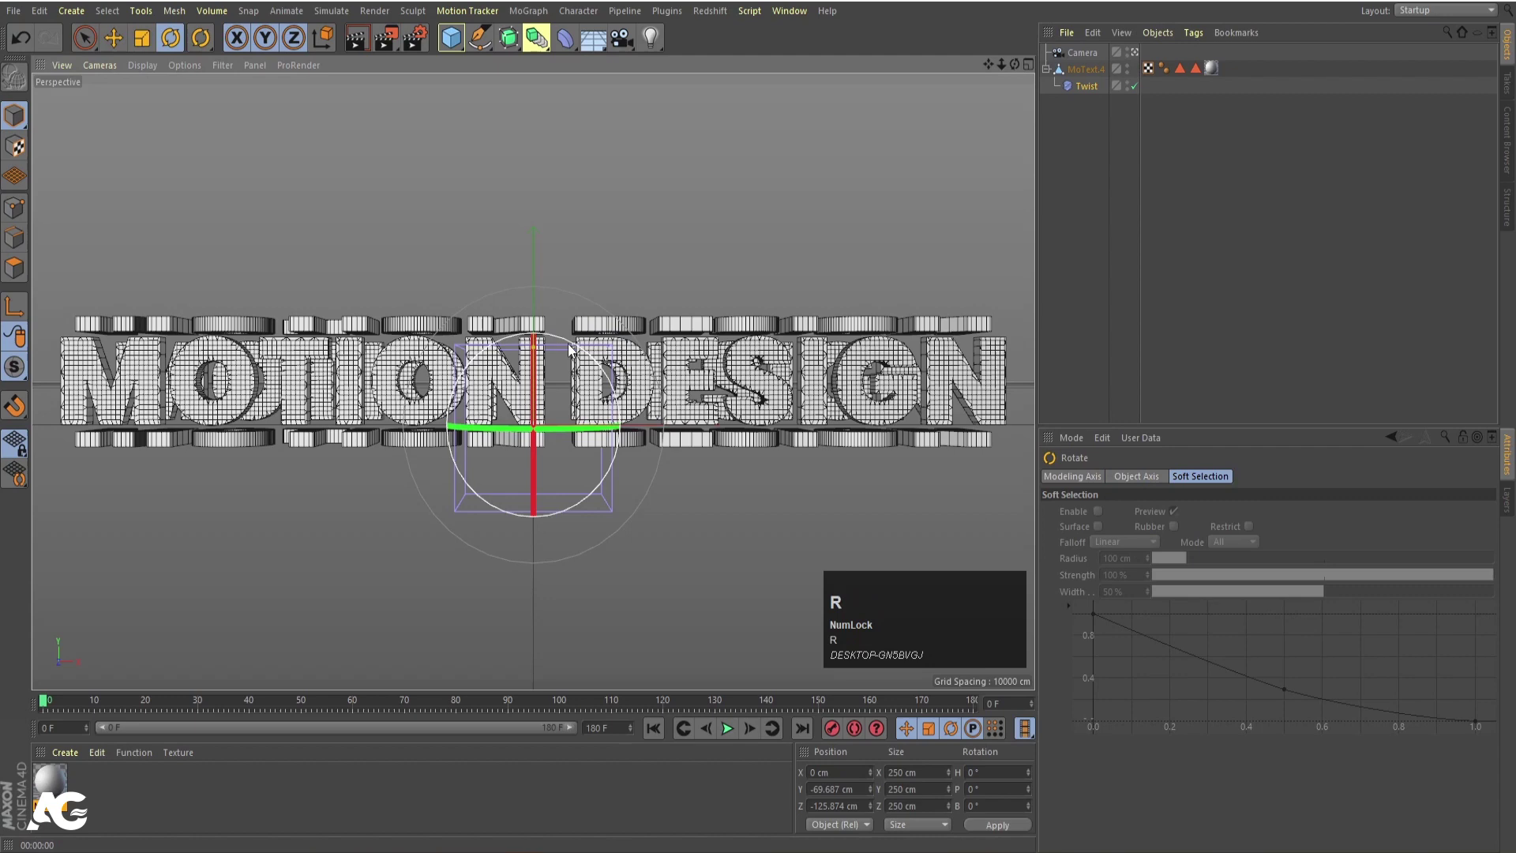
{"action": "left_click_drag", "start_coordinate": [571, 347], "coordinate": [727, 455]}
- Resize the twist box to roughly 304 × 260 × 310 cm around the text rows' cross-section
{"action": "middle_click", "coordinate": [726, 455]}
{"action": "scroll", "scroll_direction": "up", "scroll_amount": 3}
{"action": "key", "text": "e"}
{"action": "left_click_drag", "start_coordinate": [580, 519], "coordinate": [550, 491]}
{"action": "scroll", "scroll_direction": "up", "scroll_amount": 3}
{"action": "left_click_drag", "start_coordinate": [575, 486], "coordinate": [548, 418]}
{"action": "middle_click", "coordinate": [548, 418]}
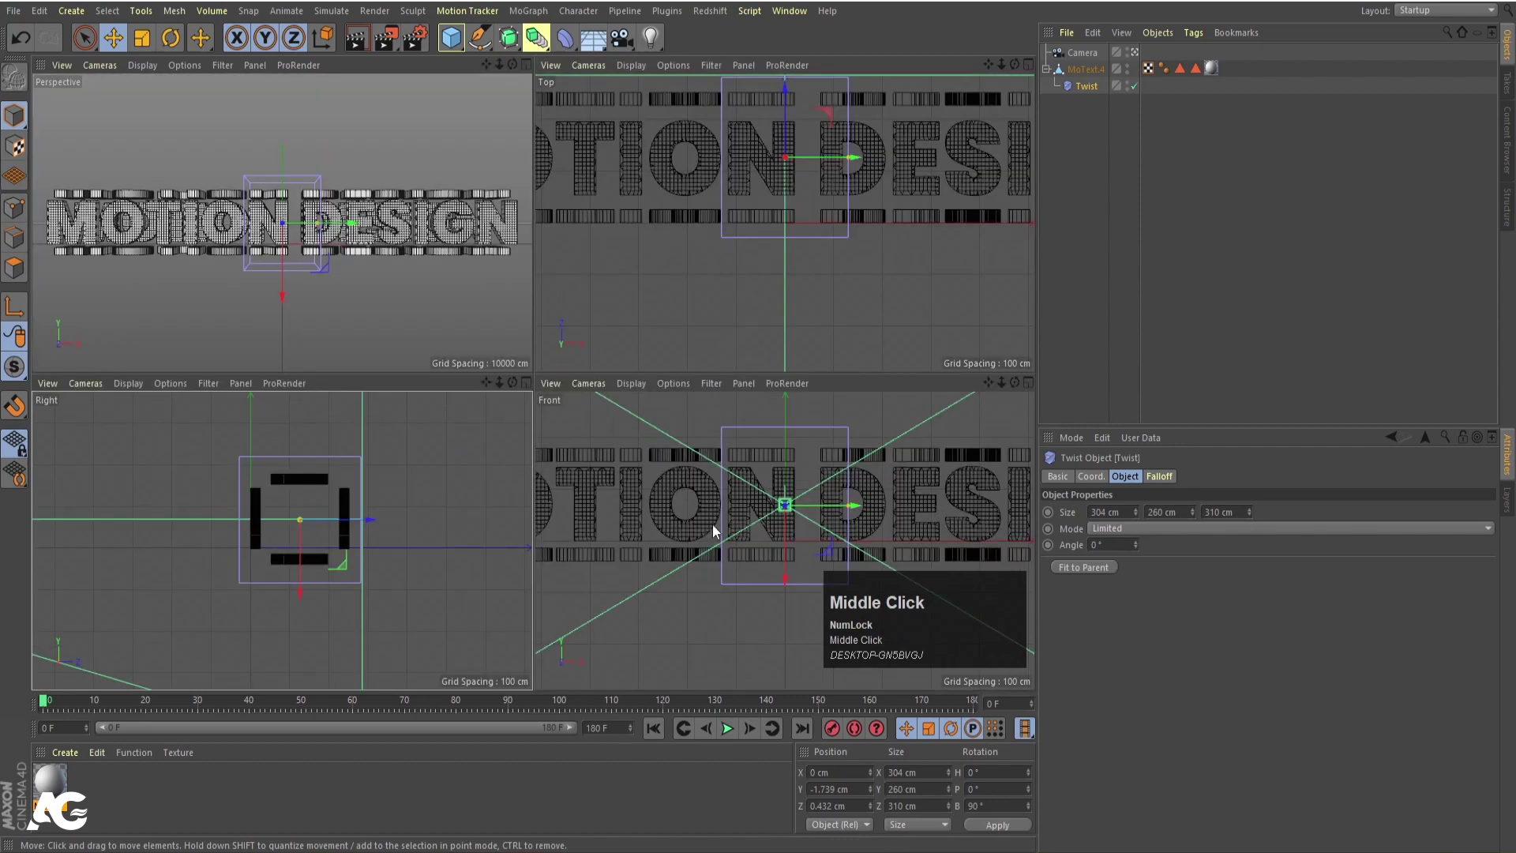
- Set the Twist size Y to 1776 cm with a twist angle and preview the twisted text
{"action": "scroll", "scroll_direction": "down", "scroll_amount": 3}
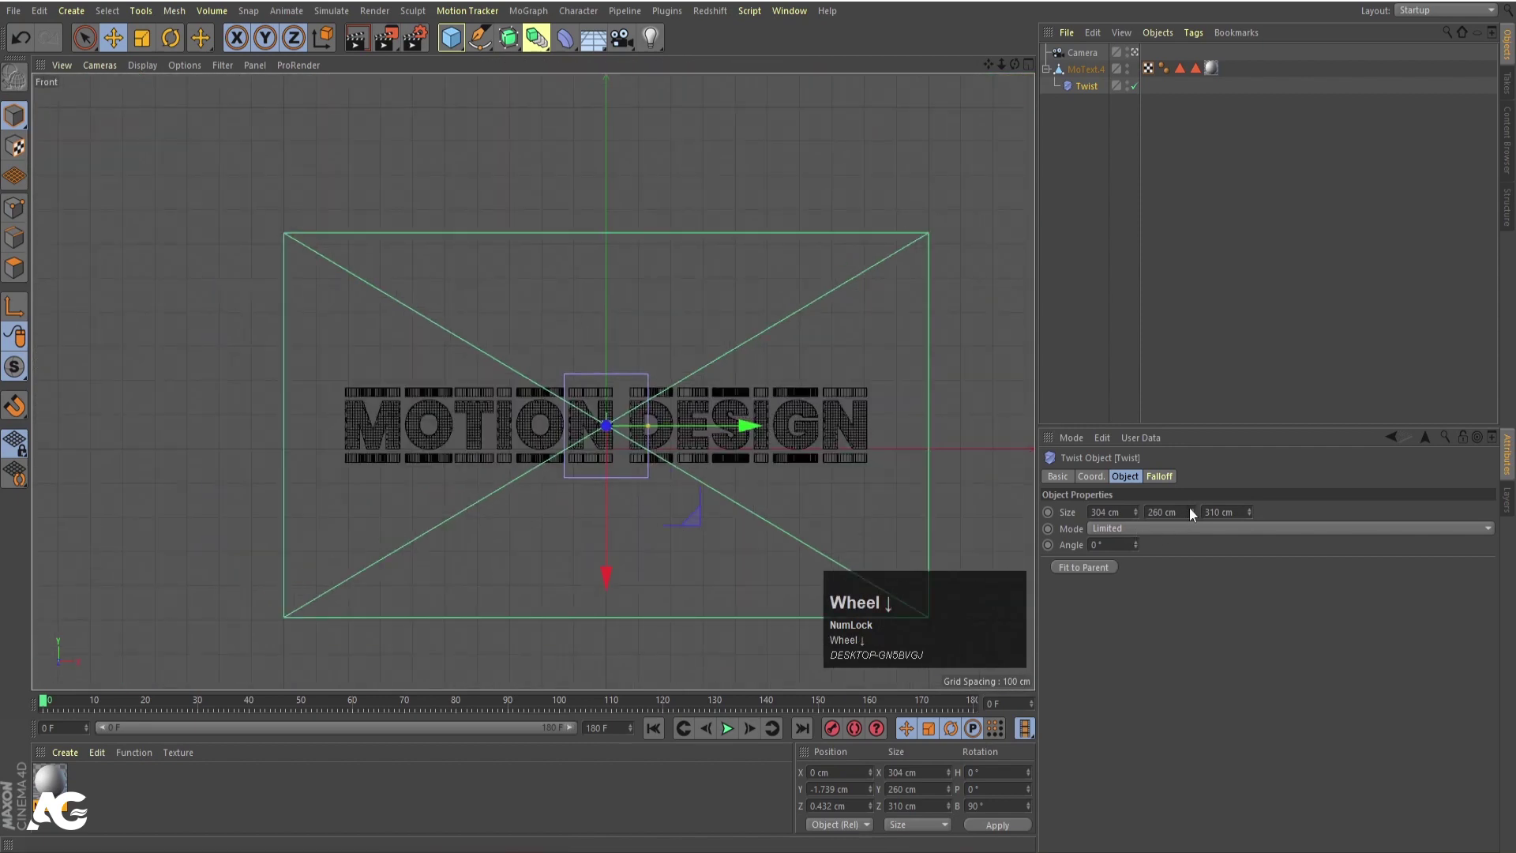
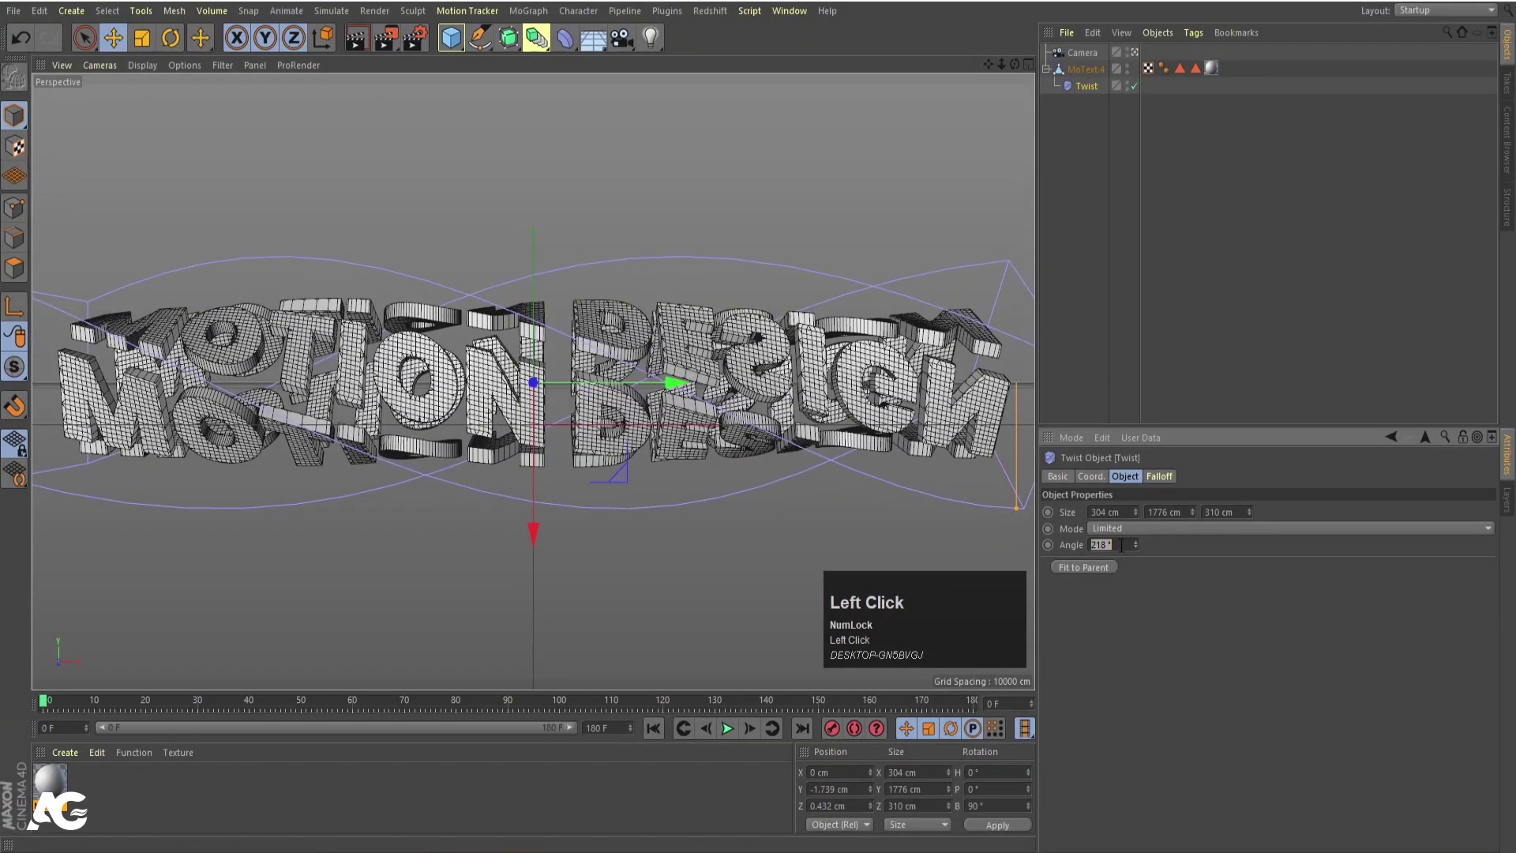
{"action": "key", "text": "Return"}
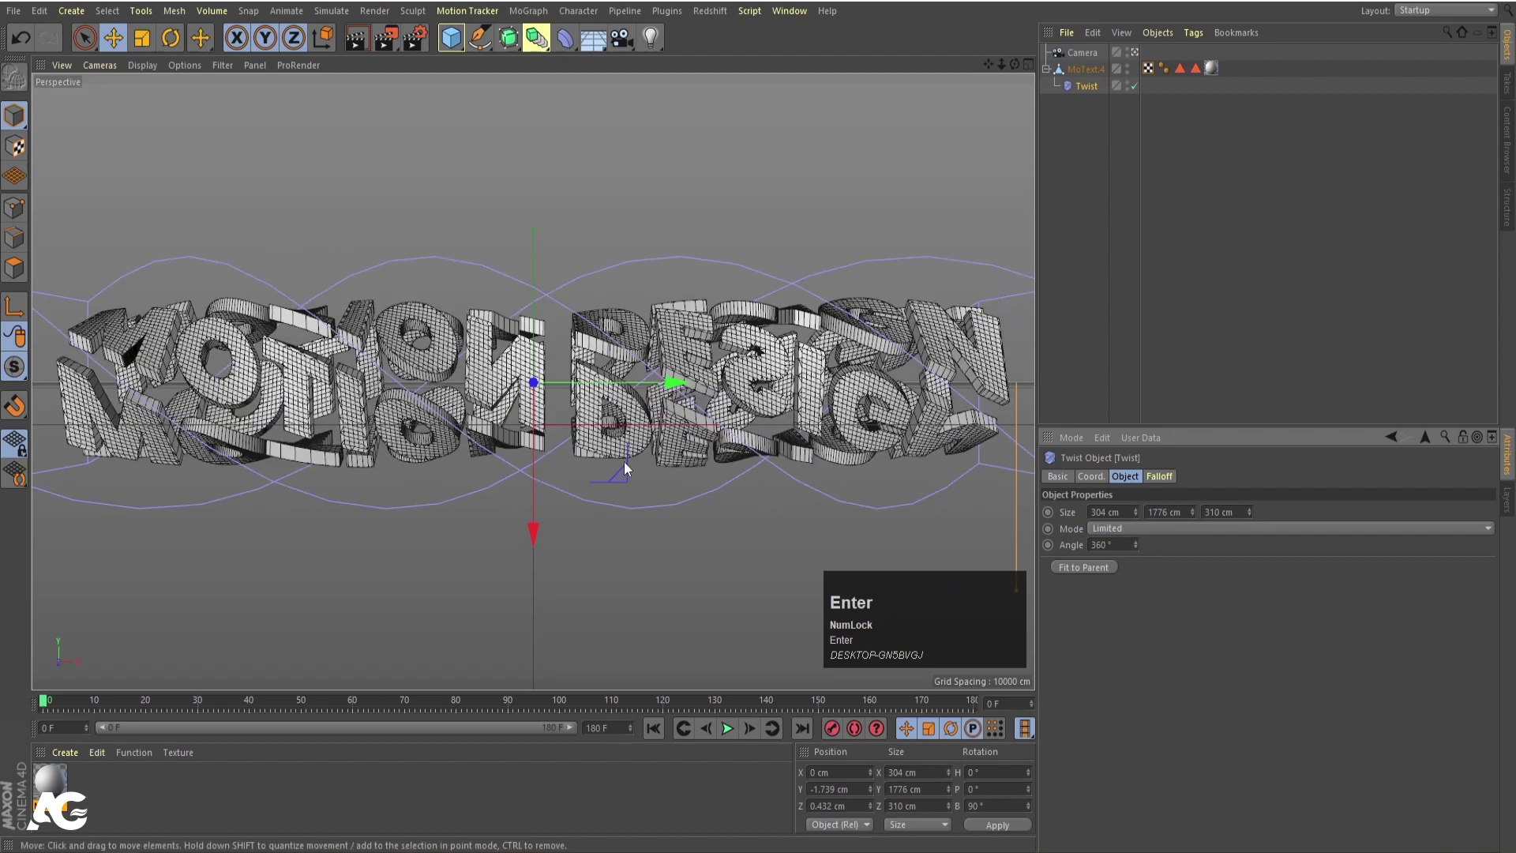
{"action": "key", "text": "ctrl+r"}
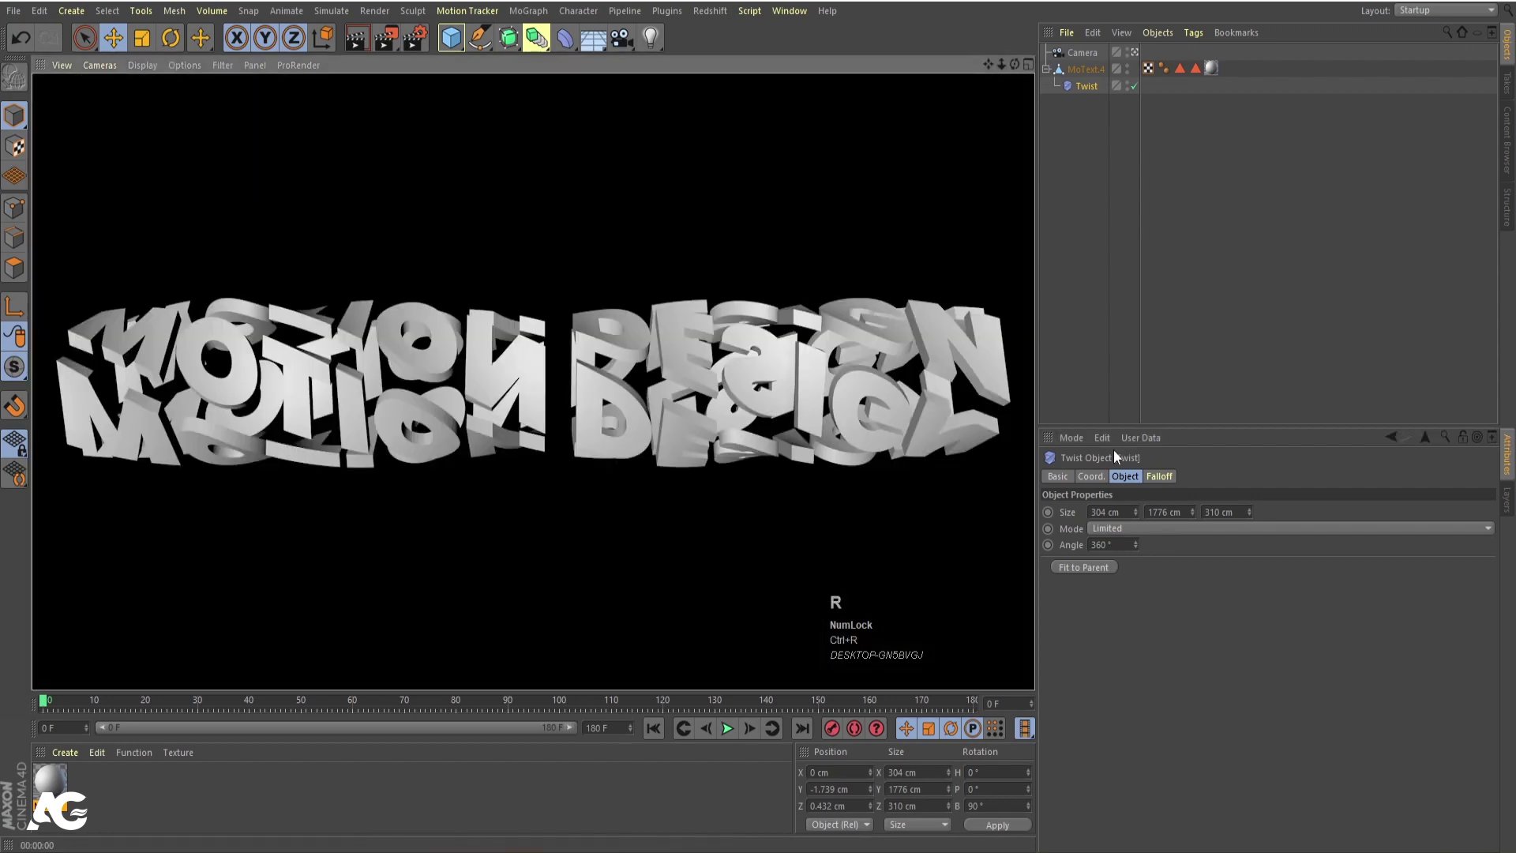
{"action": "left_click", "coordinate": [1166, 321]}
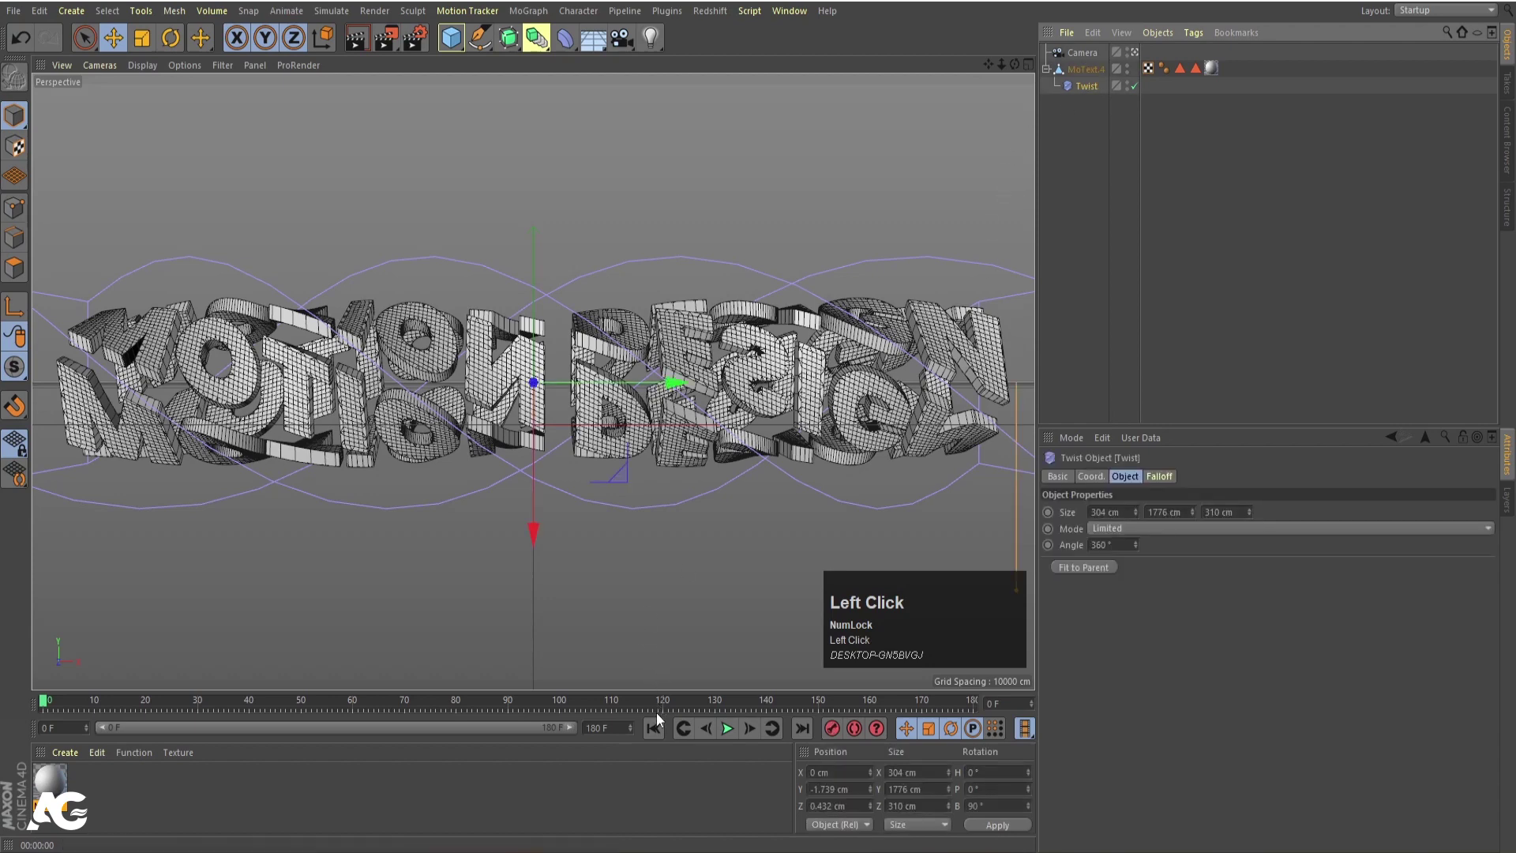
- In Front view, move the Twist past the text's right end to about X 1709 cm
{"action": "left_click", "coordinate": [661, 733]}
{"action": "middle_click", "coordinate": [739, 402]}
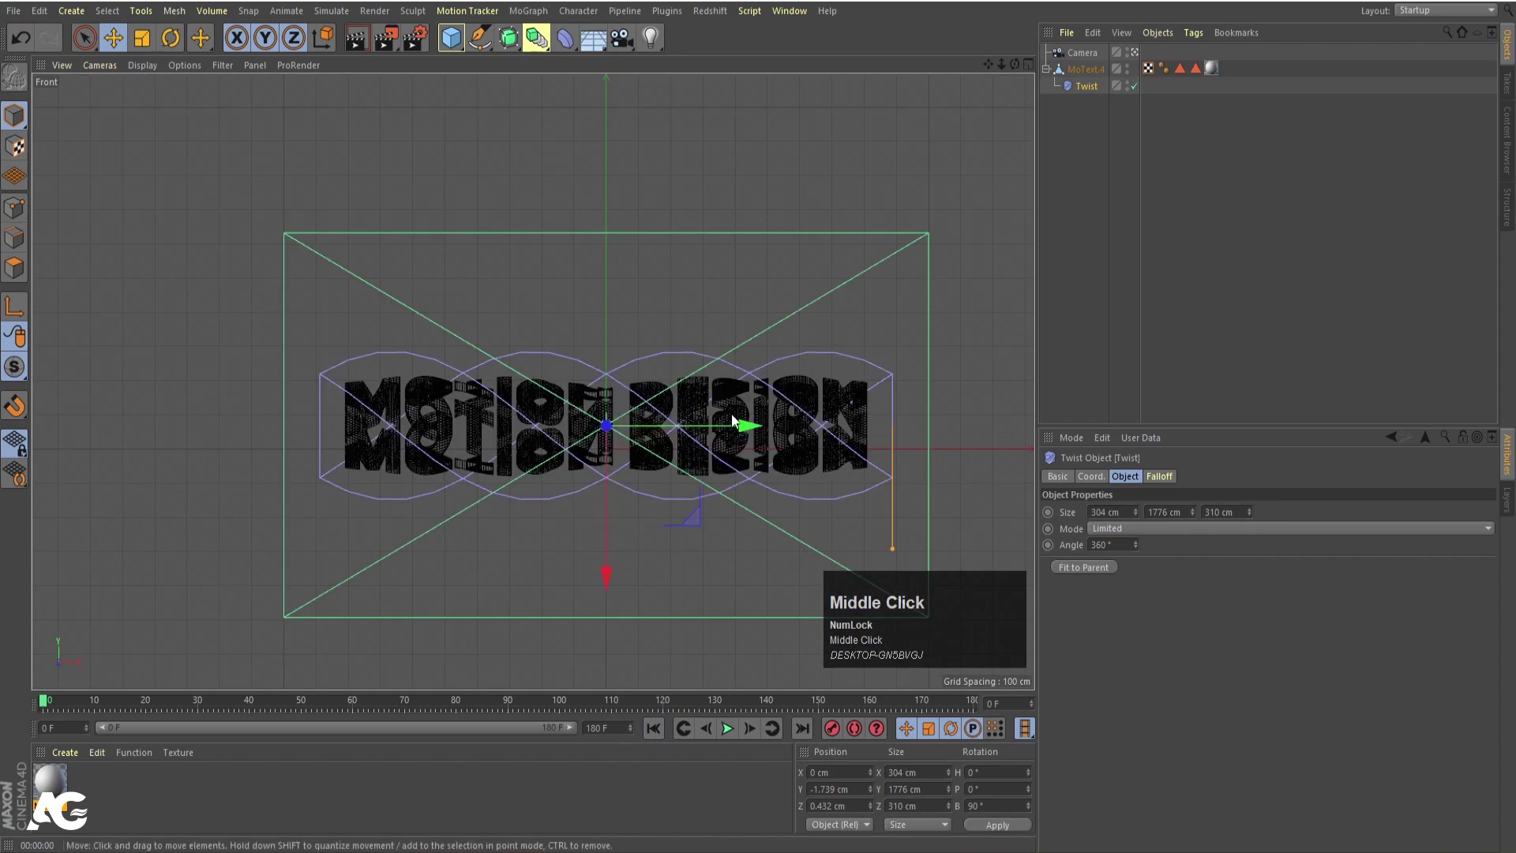
{"action": "left_click_drag", "start_coordinate": [742, 434], "coordinate": [1102, 481]}
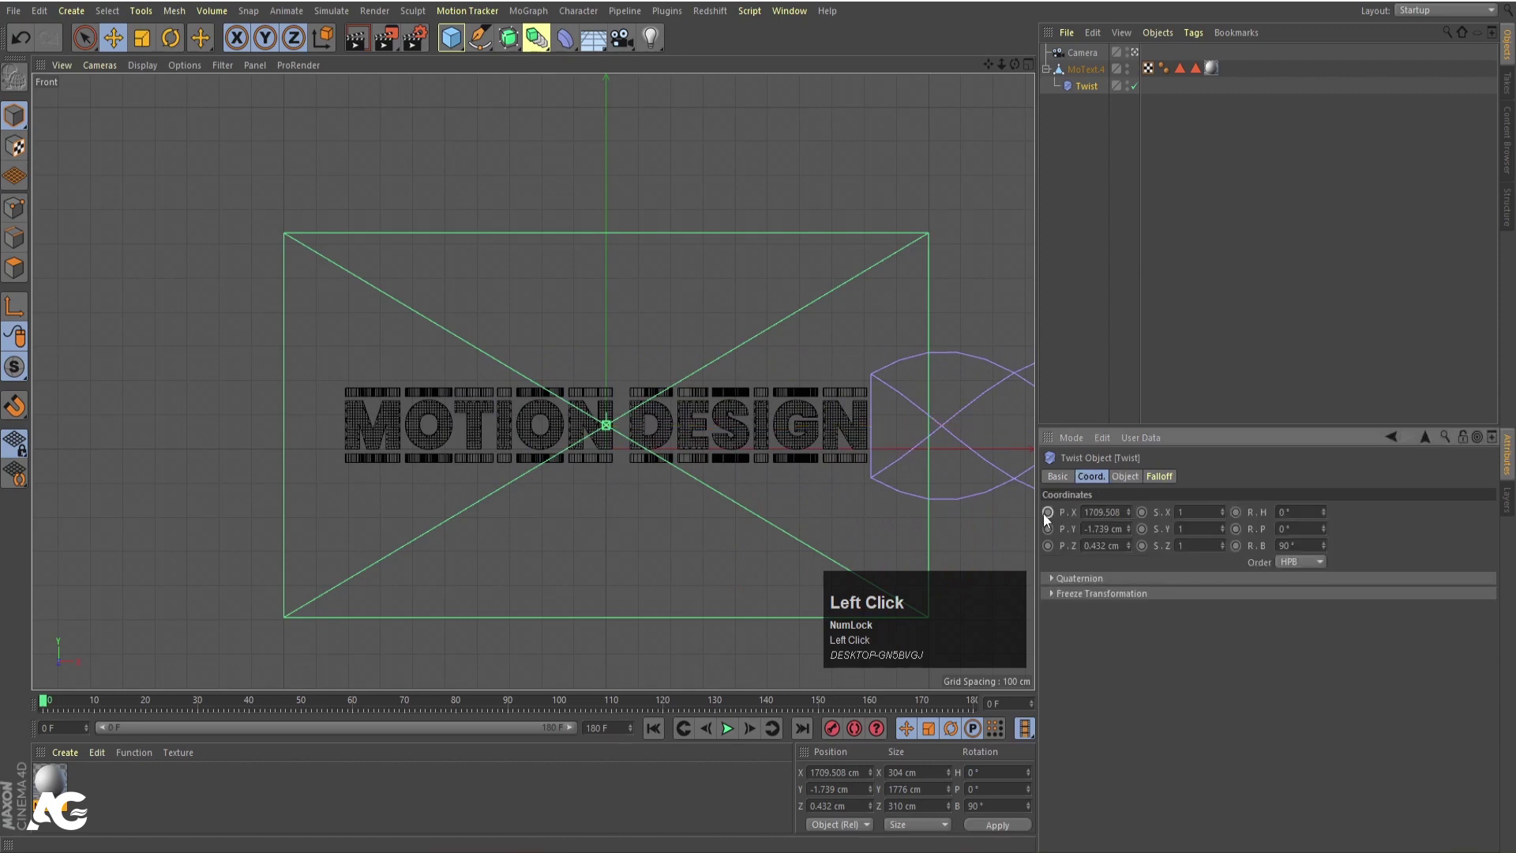
- Keyframe the Twist at one side, then move it to the other side at a later frame
{"action": "left_click_drag", "start_coordinate": [642, 703], "coordinate": [885, 493]}
{"action": "scroll", "scroll_direction": "down", "scroll_amount": 3}
{"action": "left_click_drag", "start_coordinate": [901, 483], "coordinate": [1015, 452]}
{"action": "left_click_drag", "start_coordinate": [1015, 453], "coordinate": [1050, 523]}
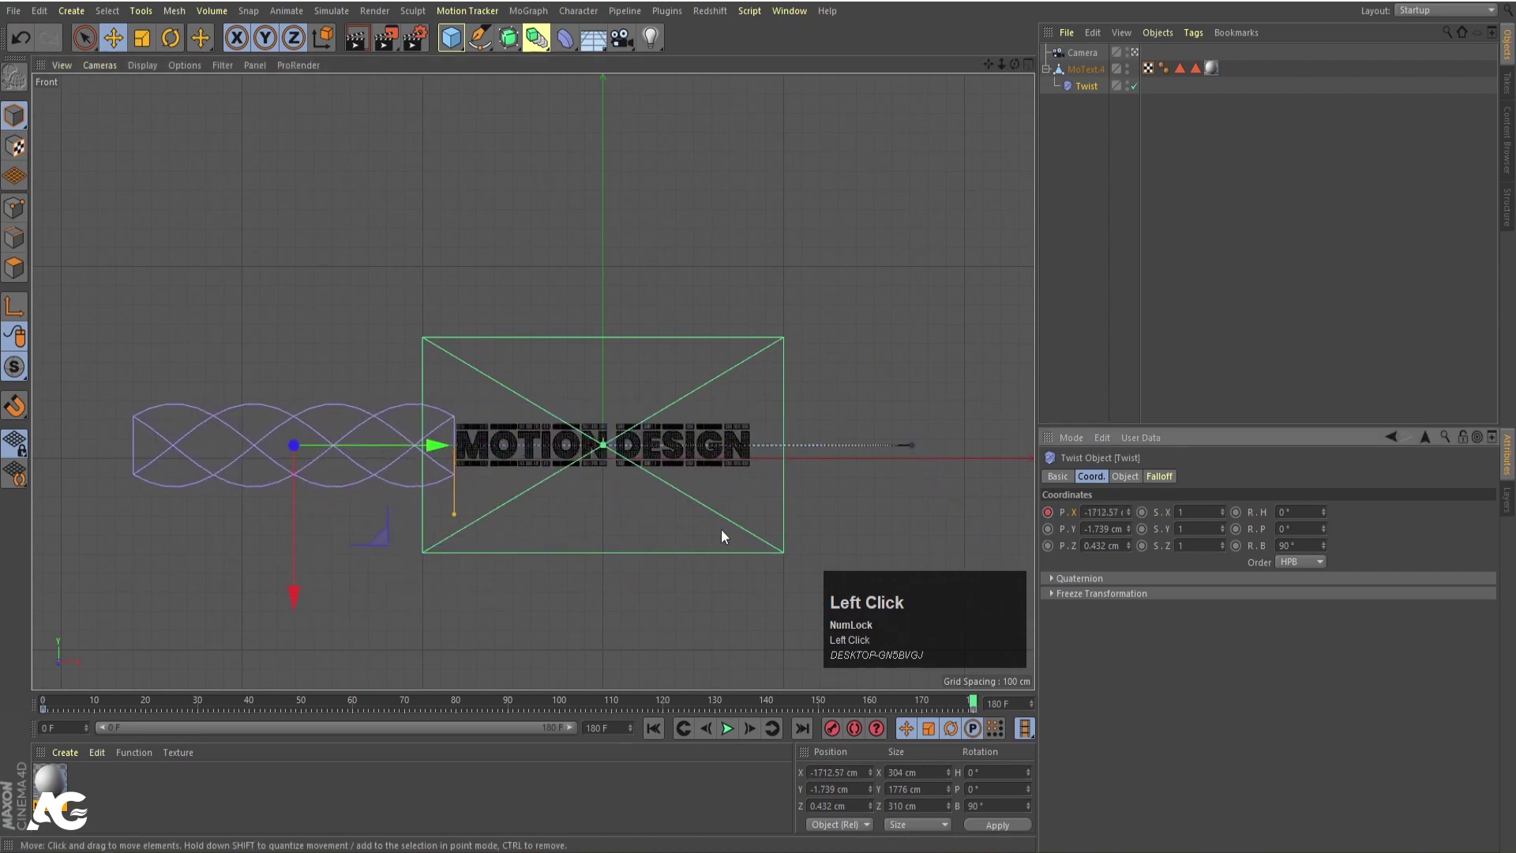
- Play the twist sweep in Perspective view and reselect the MOTION DESIGN text
{"action": "middle_click", "coordinate": [725, 535]}
{"action": "left_click", "coordinate": [662, 735]}
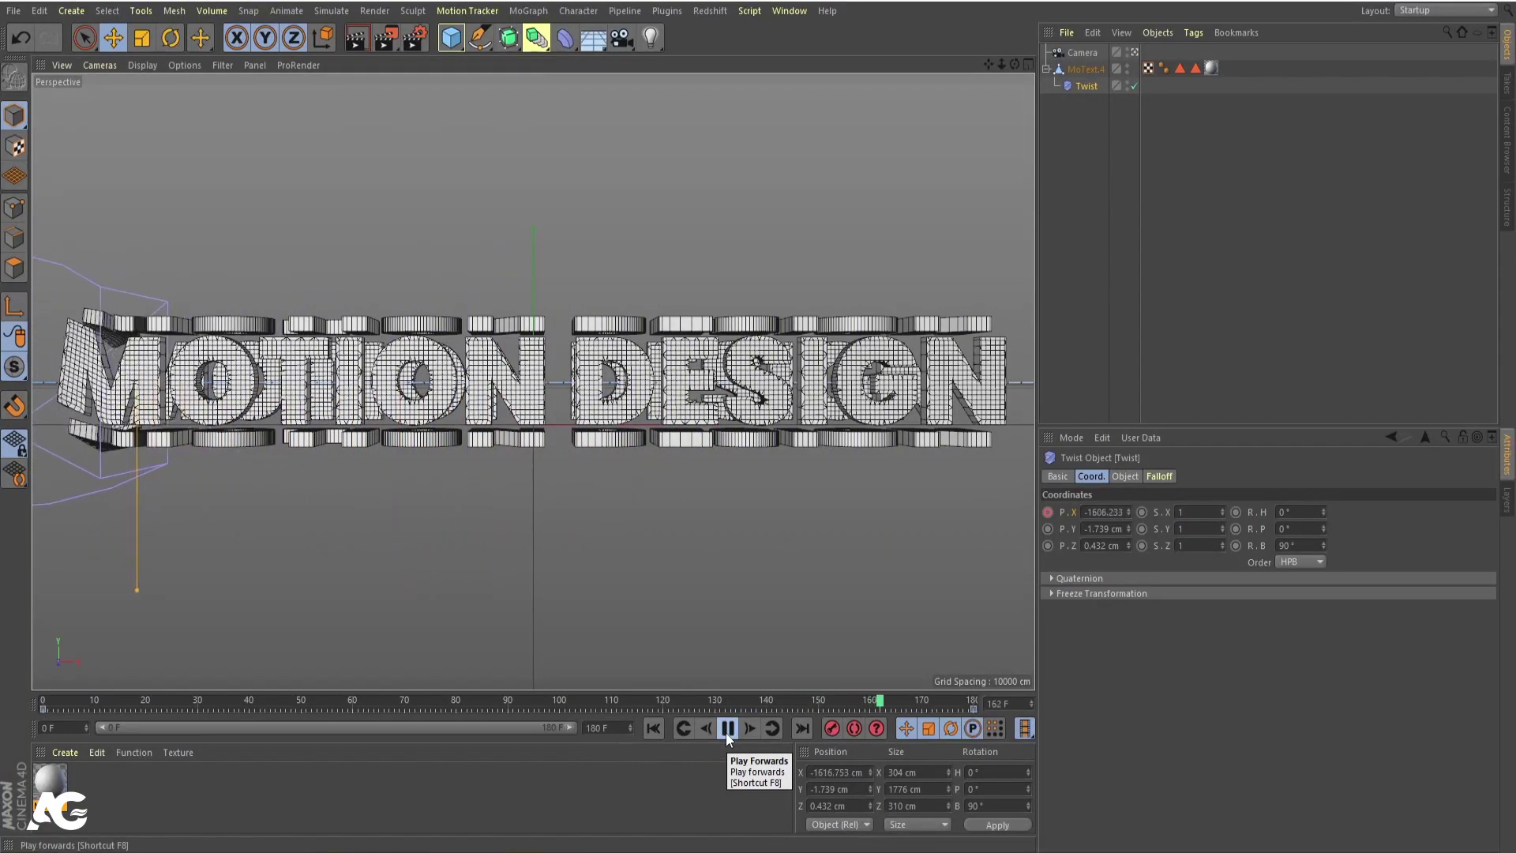
{"action": "left_click", "coordinate": [729, 739]}
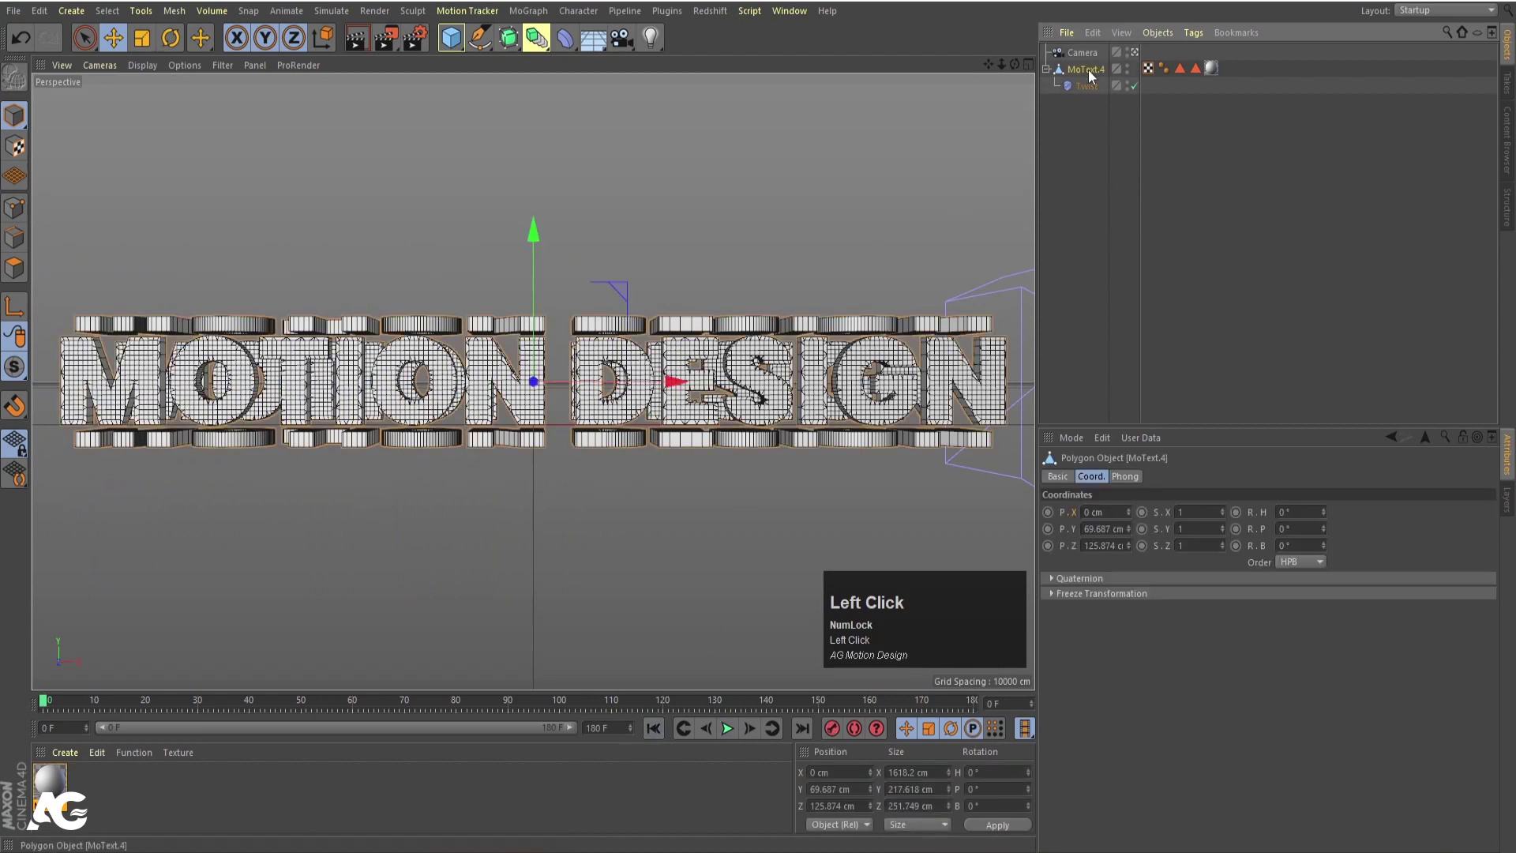
- Duplicate the MoText with its Twist and place the copy as a second row above
{"action": "left_click_drag", "start_coordinate": [1089, 73], "coordinate": [529, 244]}
{"action": "left_click_drag", "start_coordinate": [530, 244], "coordinate": [530, 177]}
{"action": "key", "text": "ctrl+z"}
{"action": "left_click_drag", "start_coordinate": [541, 234], "coordinate": [1088, 93]}
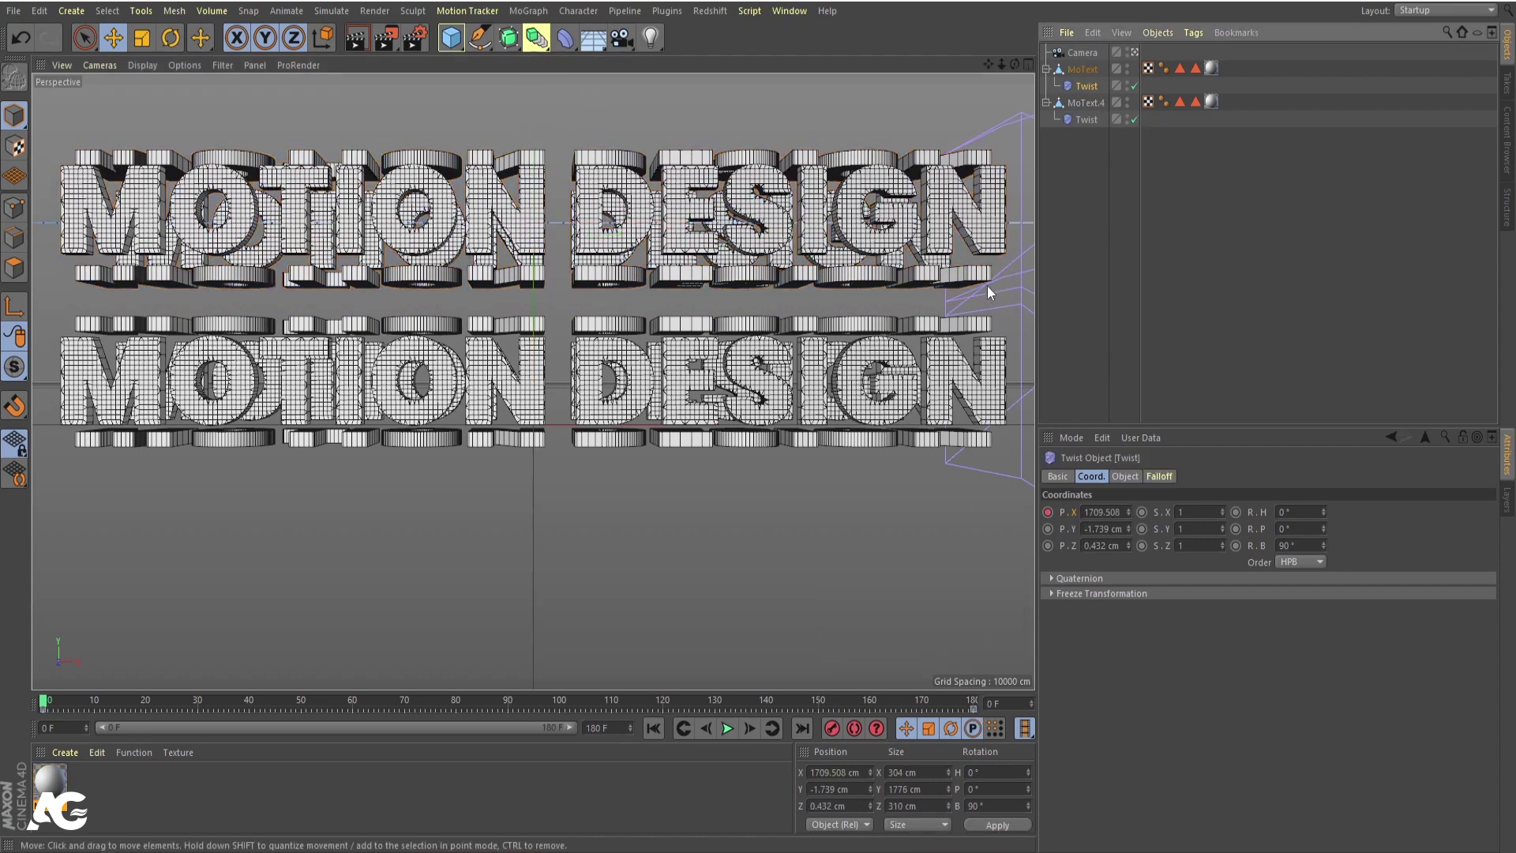
{"action": "left_click", "coordinate": [735, 733]}
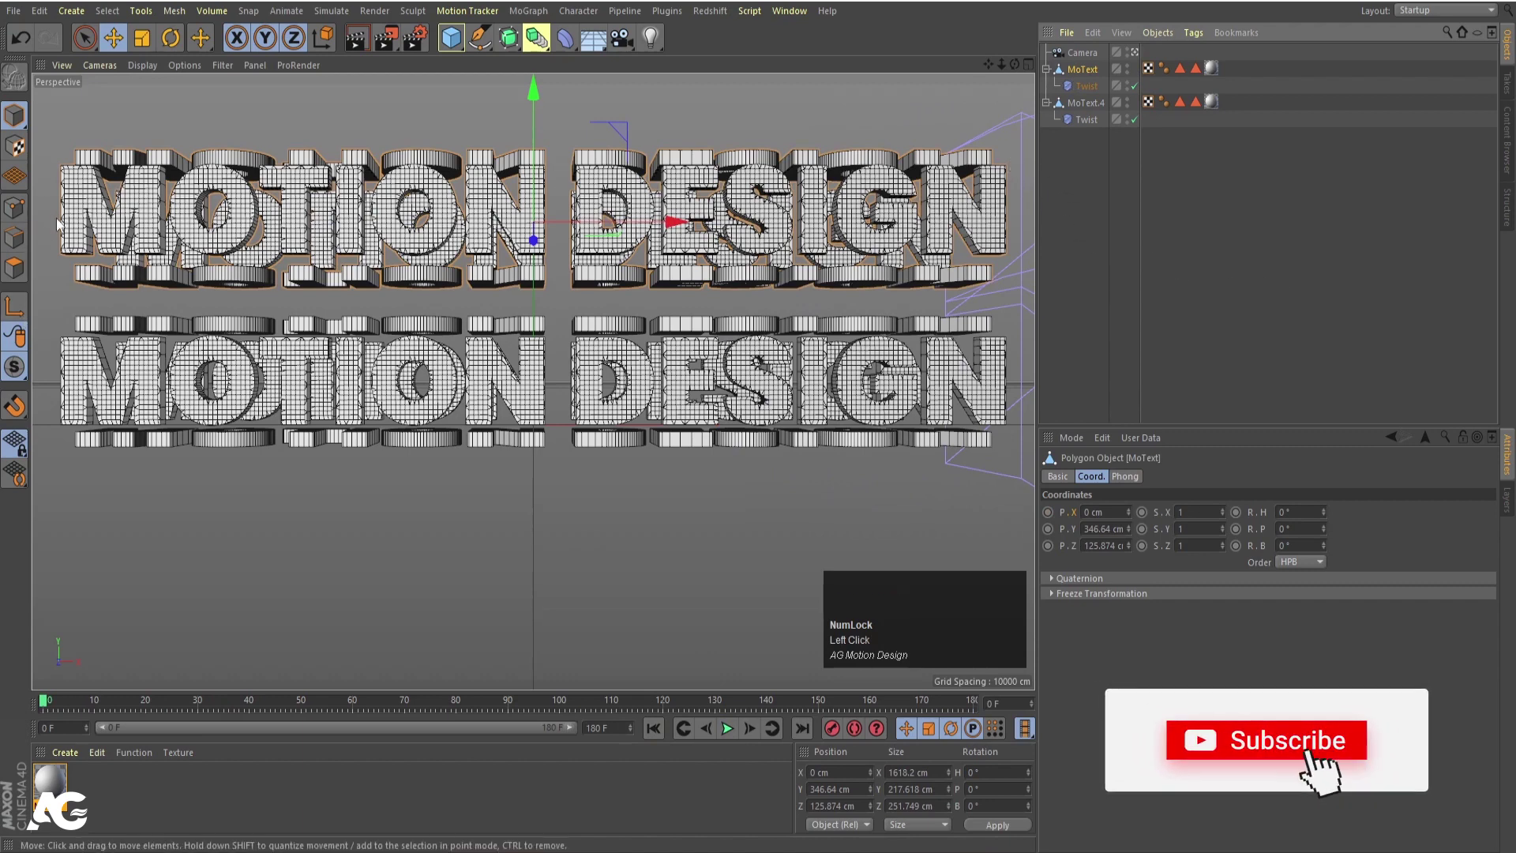
- Swap the upper row's Twist position keyframes so it sweeps the opposite way
{"action": "left_click", "coordinate": [537, 99]}
{"action": "left_click_drag", "start_coordinate": [533, 95], "coordinate": [1091, 90]}
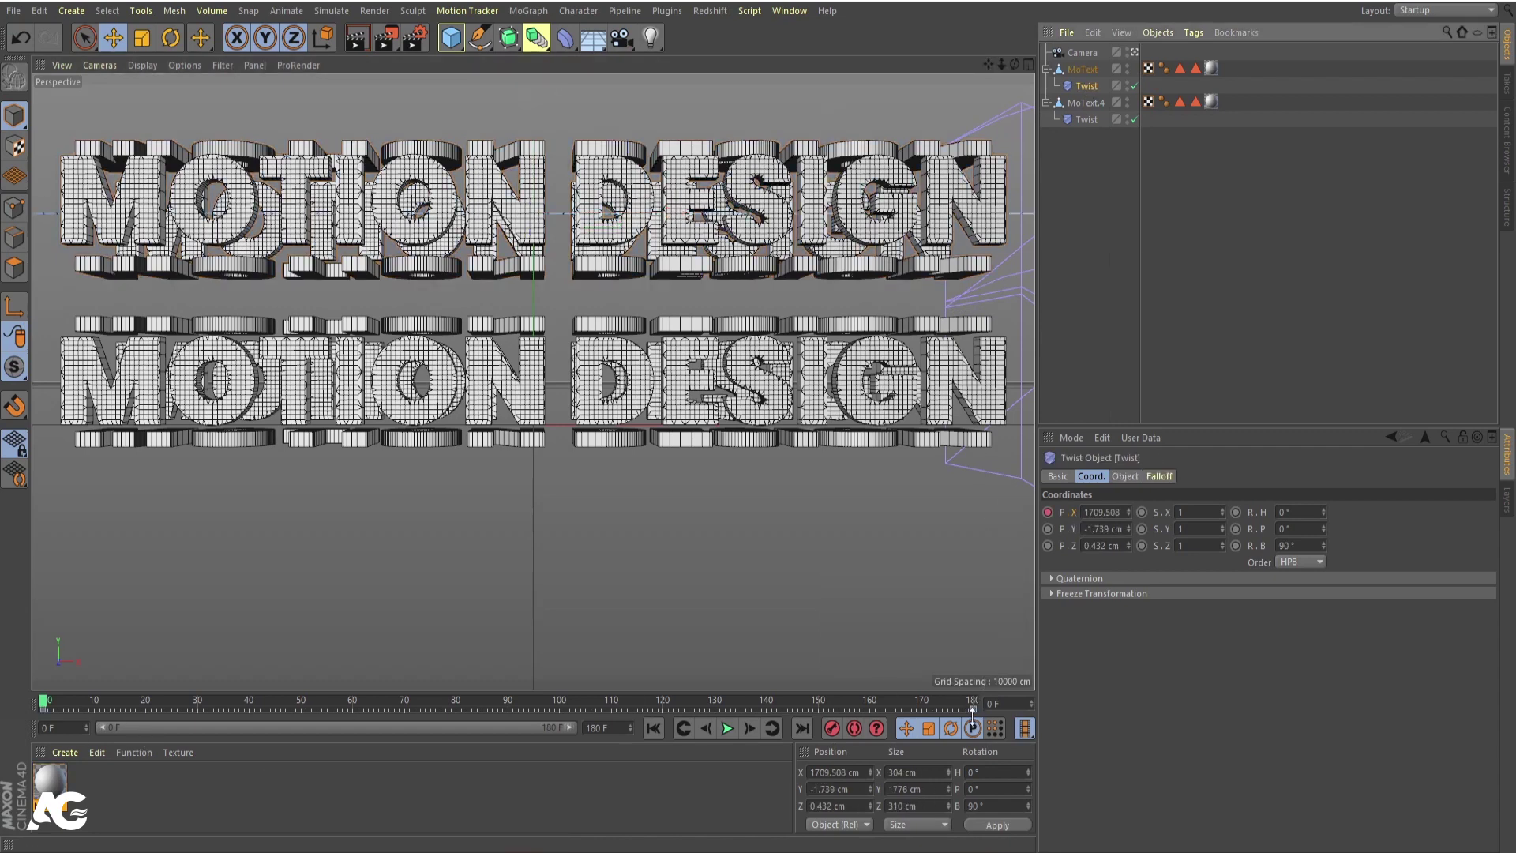
{"action": "left_click_drag", "start_coordinate": [976, 716], "coordinate": [700, 737]}
{"action": "left_click", "coordinate": [732, 731]}
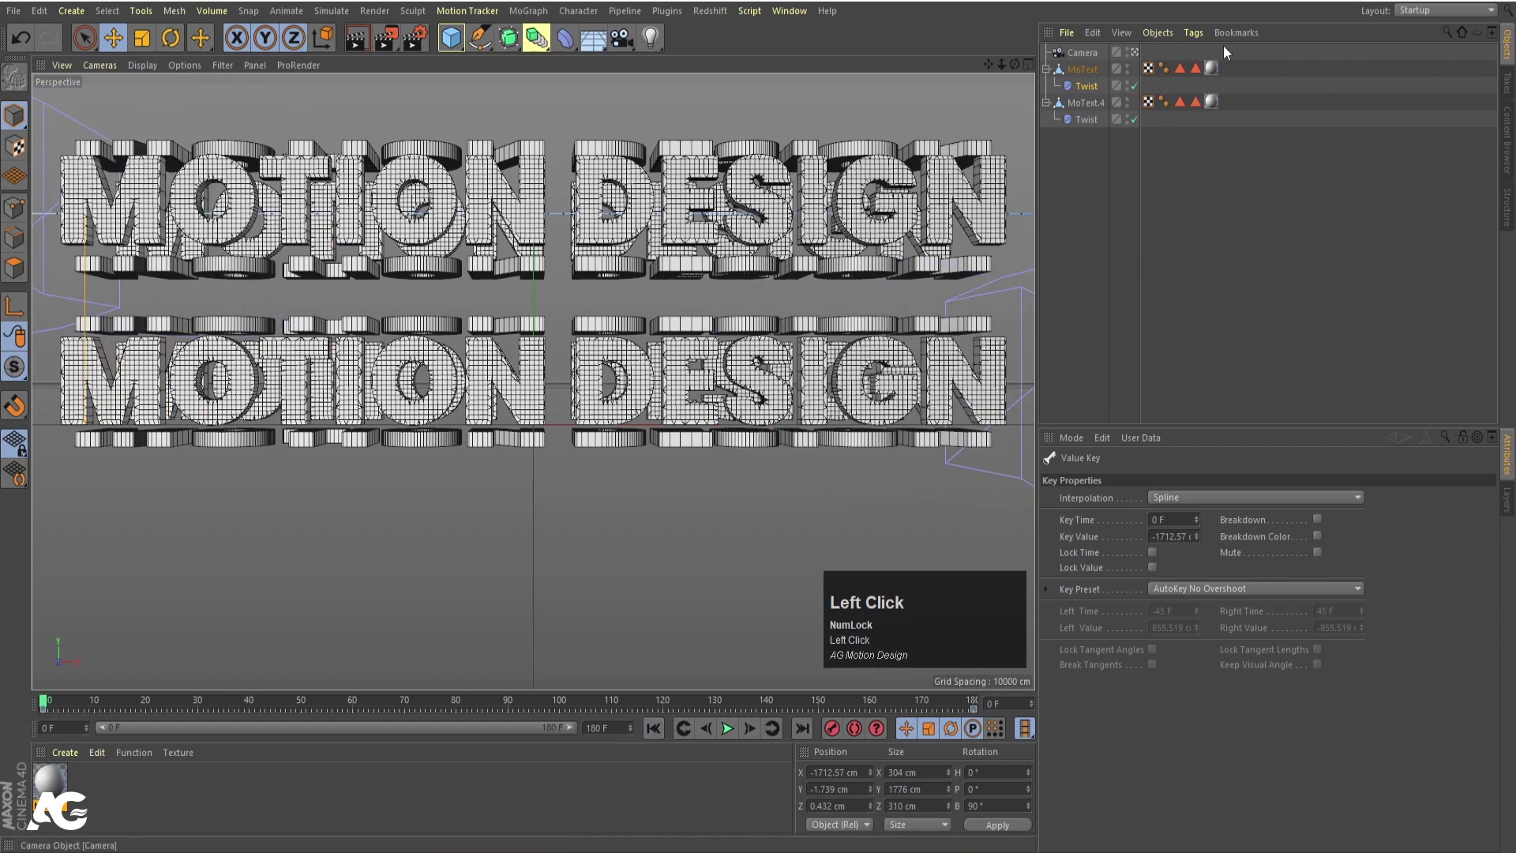
- Duplicate the text again and move the third row below the others
{"action": "left_click_drag", "start_coordinate": [1080, 75], "coordinate": [535, 102]}
{"action": "left_click_drag", "start_coordinate": [535, 102], "coordinate": [726, 735]}
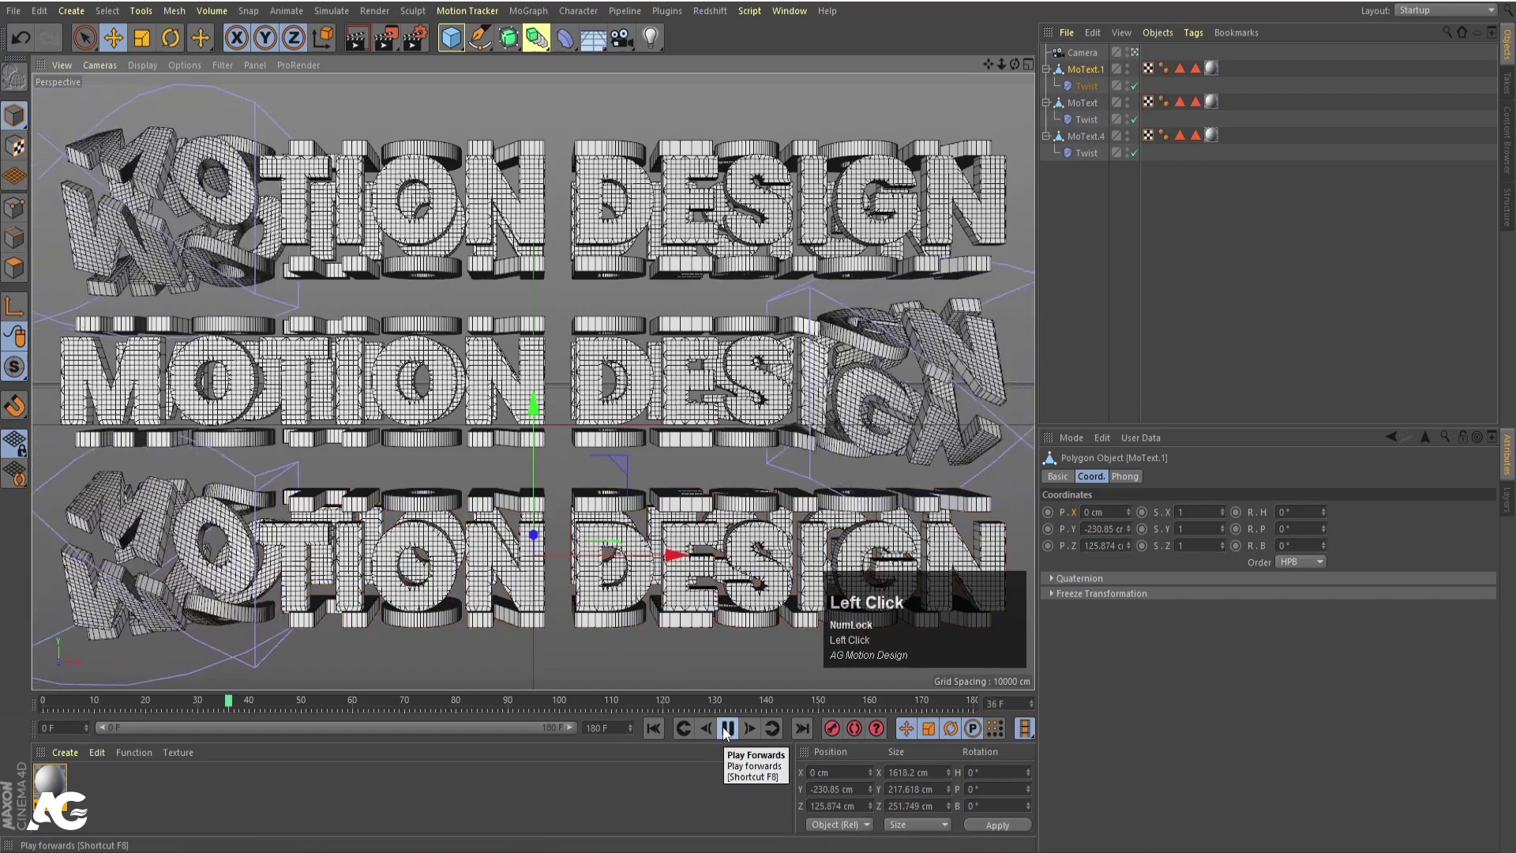
{"action": "left_click", "coordinate": [728, 733]}
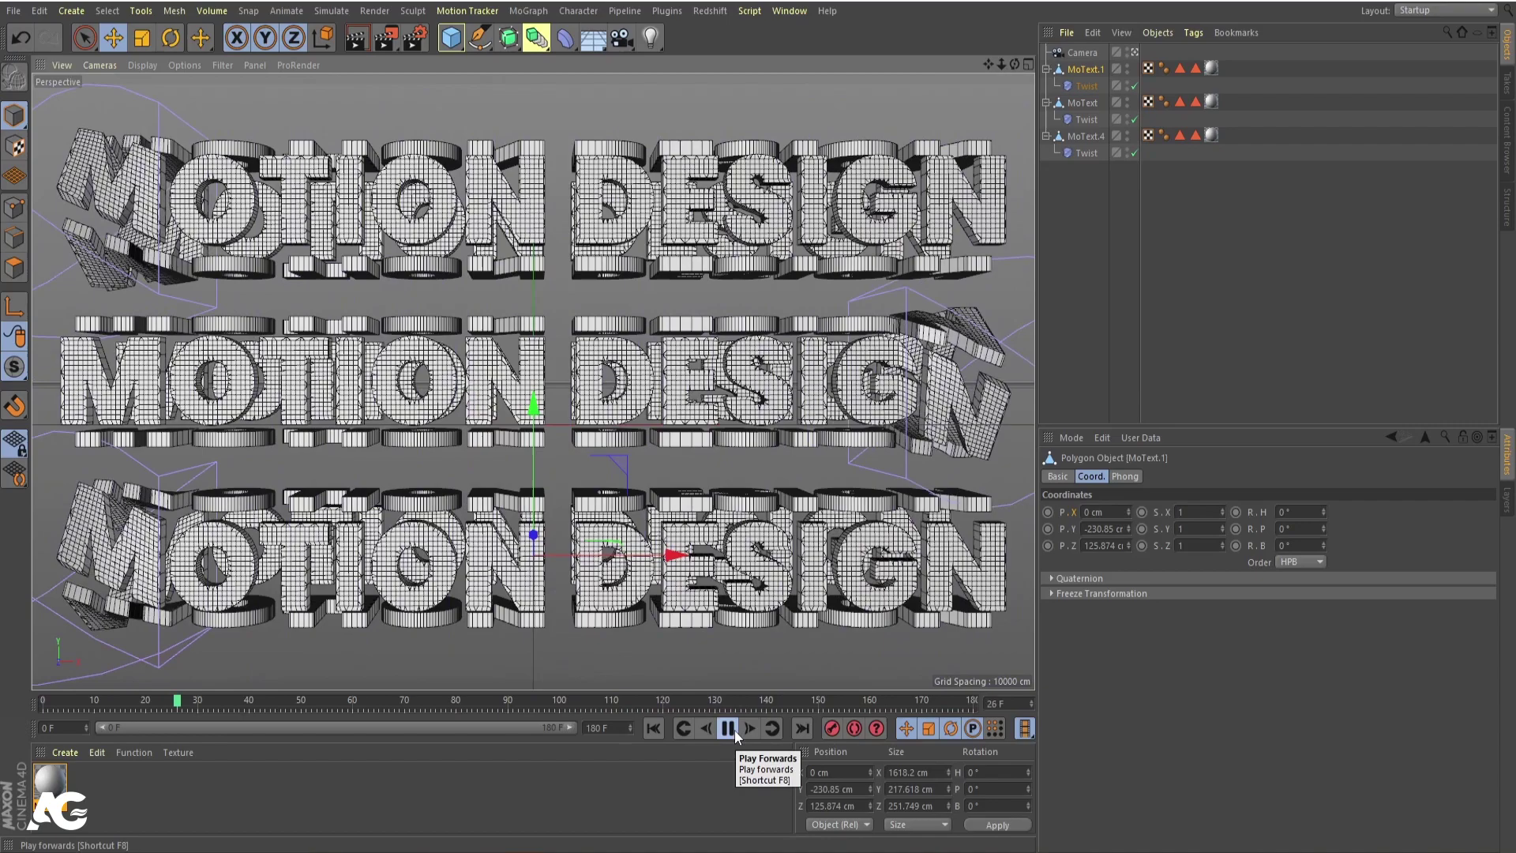
{"action": "left_click", "coordinate": [739, 736]}
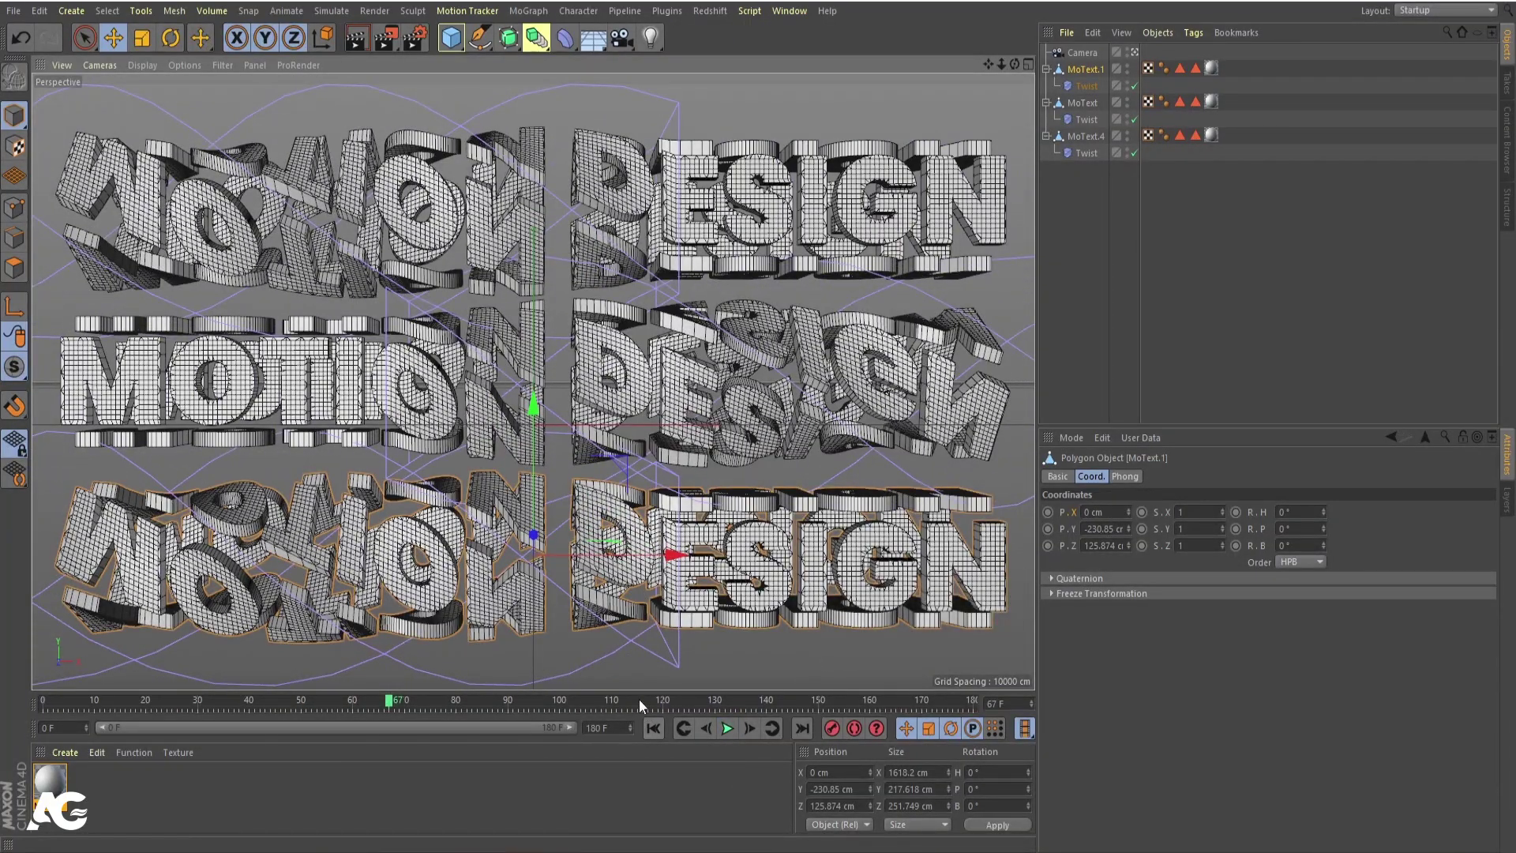
{"action": "left_click", "coordinate": [659, 733]}
{"action": "key", "text": "ctrl+r"}
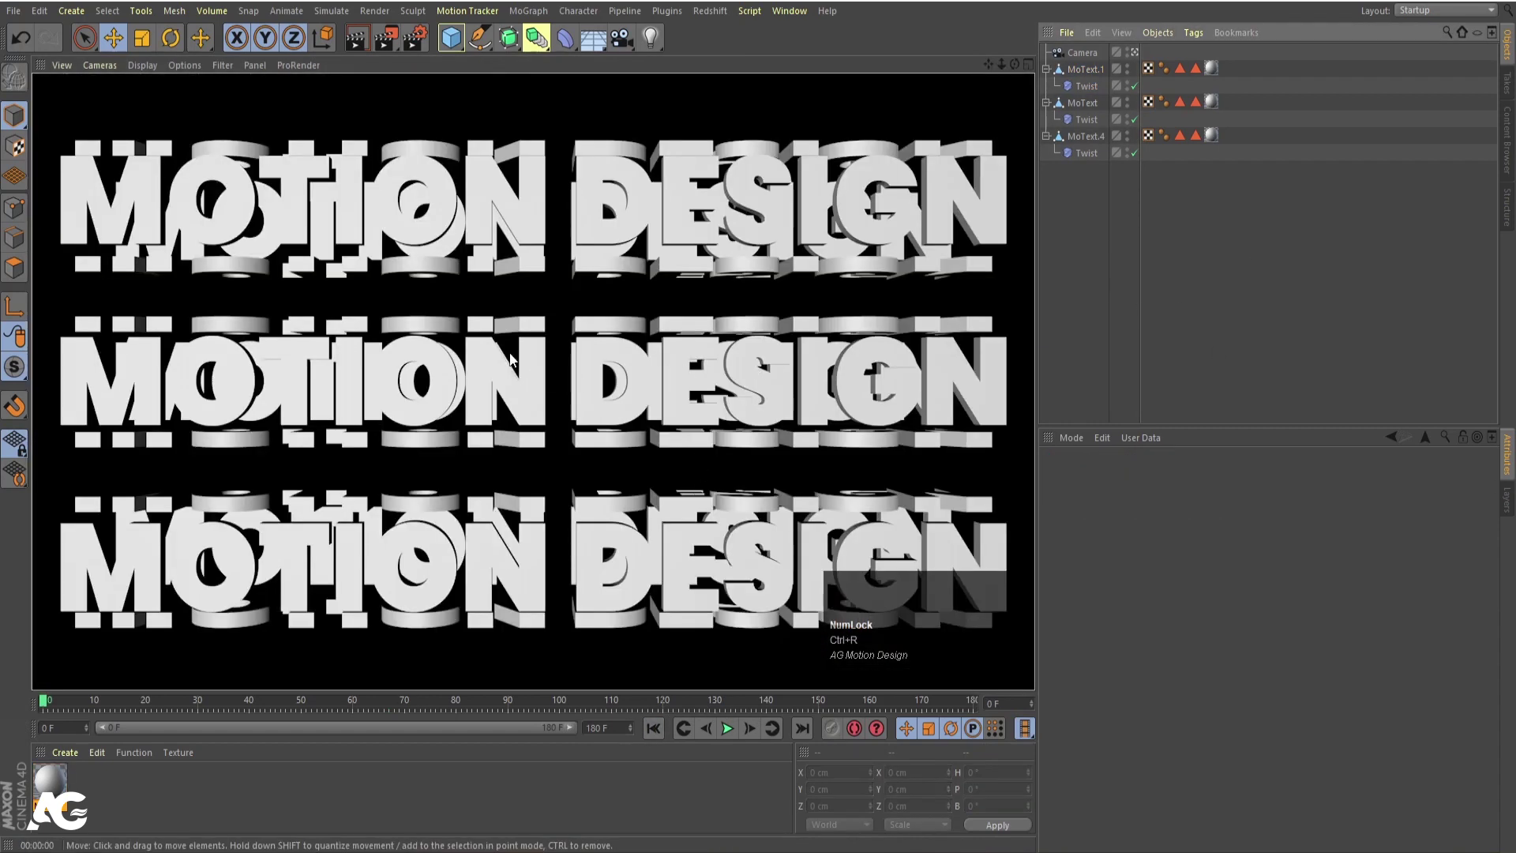
{"action": "left_click", "coordinate": [1186, 222]}
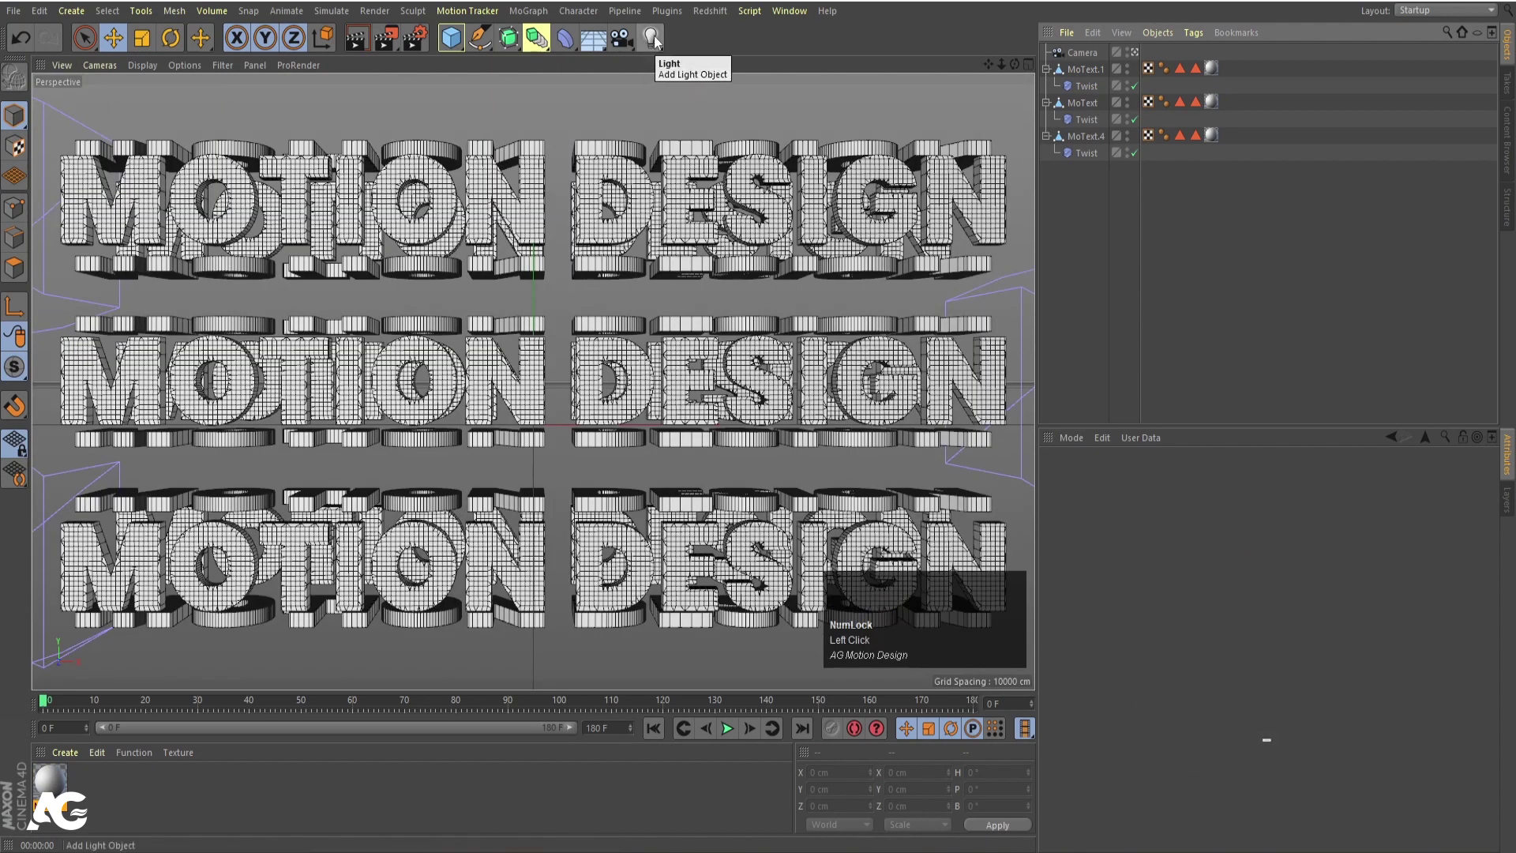
- Add a light to the scene and bring it in front of the text
{"action": "left_click_drag", "start_coordinate": [659, 41], "coordinate": [540, 368]}
{"action": "left_click_drag", "start_coordinate": [629, 439], "coordinate": [654, 430]}
{"action": "left_click_drag", "start_coordinate": [553, 324], "coordinate": [721, 338]}
{"action": "middle_click", "coordinate": [727, 340]}
{"action": "scroll", "scroll_direction": "down", "scroll_amount": 3}
{"action": "left_click_drag", "start_coordinate": [624, 290], "coordinate": [764, 557]}
{"action": "scroll", "scroll_direction": "down", "scroll_amount": 3}
{"action": "left_click", "coordinate": [820, 583]}
- In Top view, place the light front-right of the text, raised about 1239 cm, and rotate it toward the letters
{"action": "middle_click", "coordinate": [698, 593]}
{"action": "scroll", "scroll_direction": "down", "scroll_amount": 3}
{"action": "middle_click", "coordinate": [786, 561]}
{"action": "left_click_drag", "start_coordinate": [777, 551], "coordinate": [887, 321]}
{"action": "middle_click", "coordinate": [887, 321]}
{"action": "scroll", "scroll_direction": "down", "scroll_amount": 3}
{"action": "middle_click", "coordinate": [806, 487]}
{"action": "left_click_drag", "start_coordinate": [758, 413], "coordinate": [818, 461]}
{"action": "key", "text": "r"}
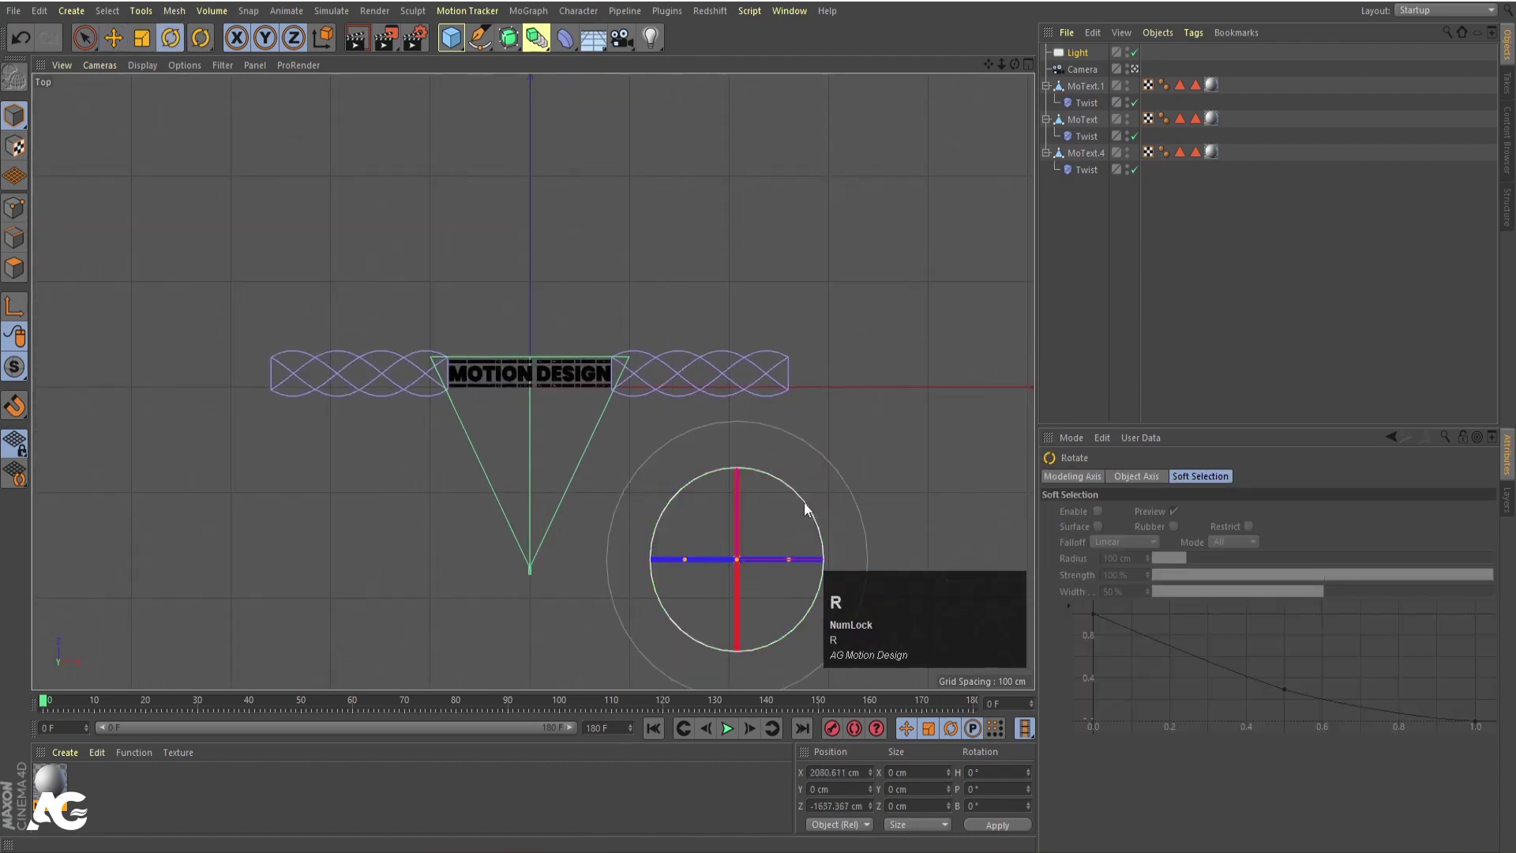
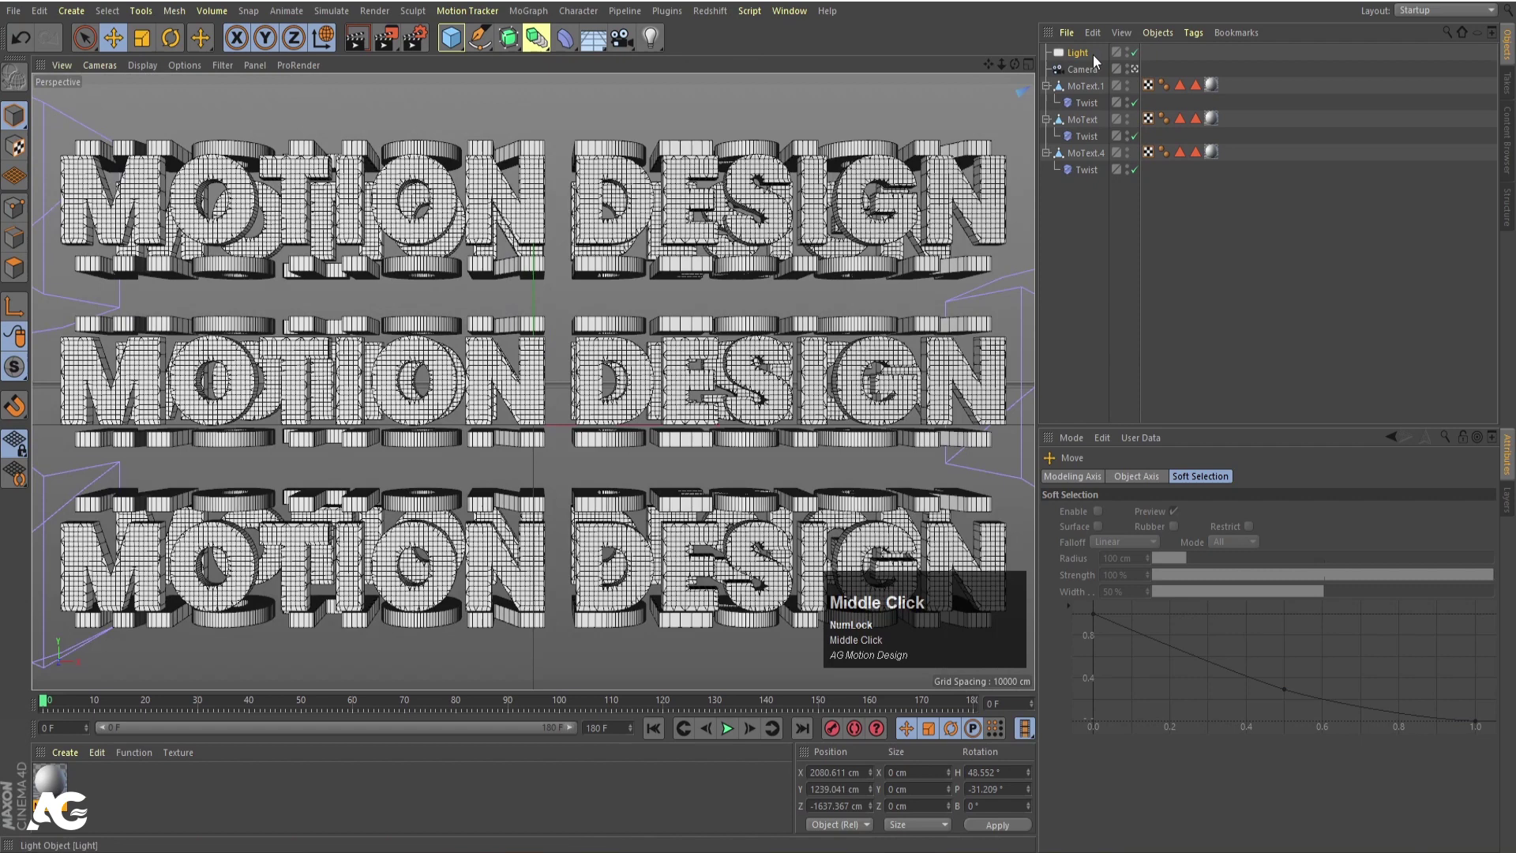
- Set the light's shadow to Area and check it in a test render
{"action": "left_click", "coordinate": [1083, 60]}
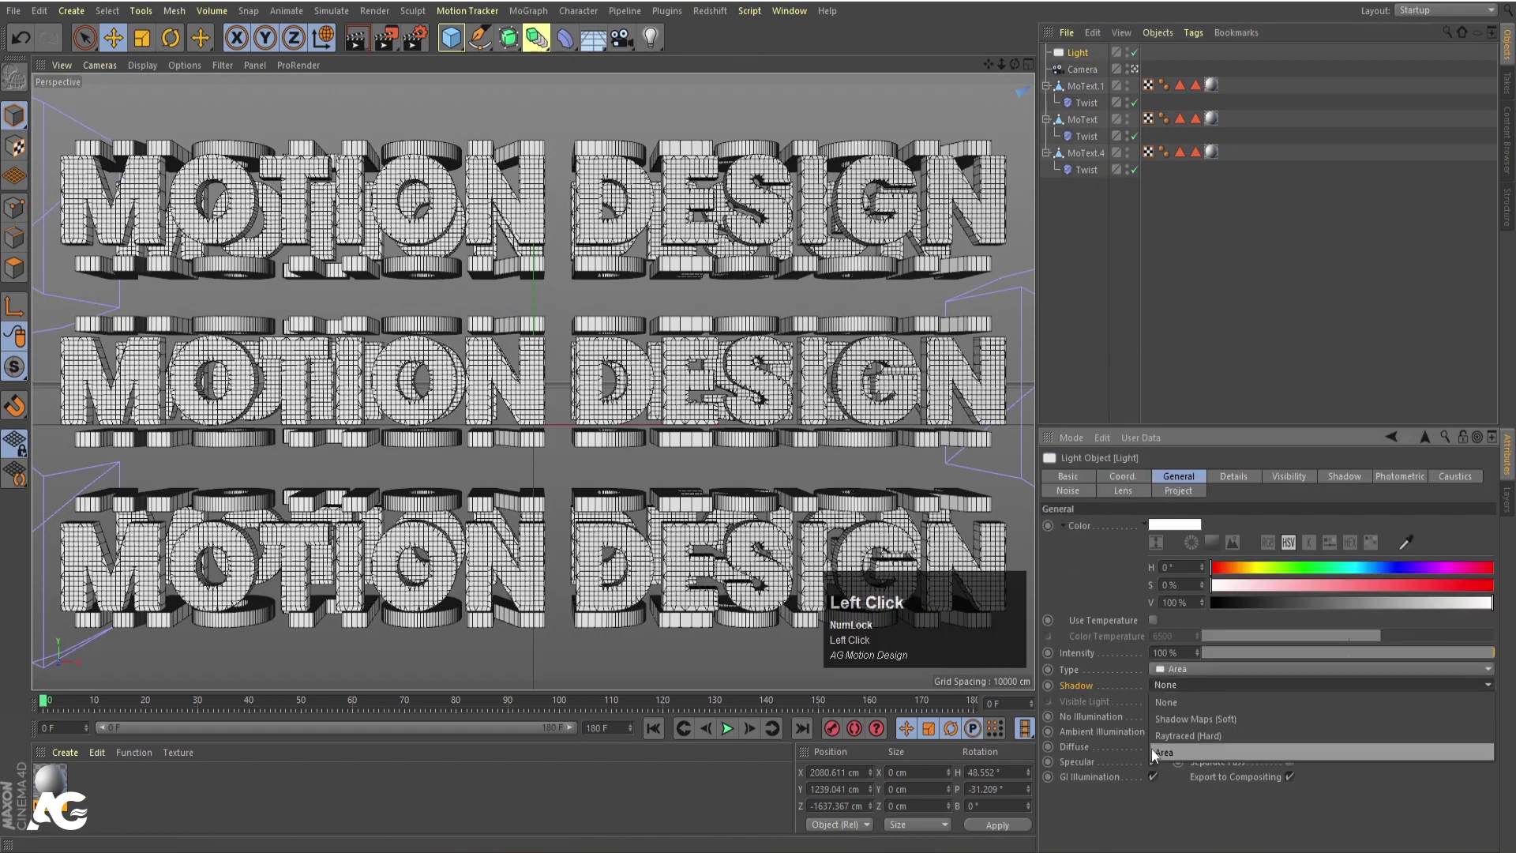
{"action": "key", "text": "ctrl+r"}
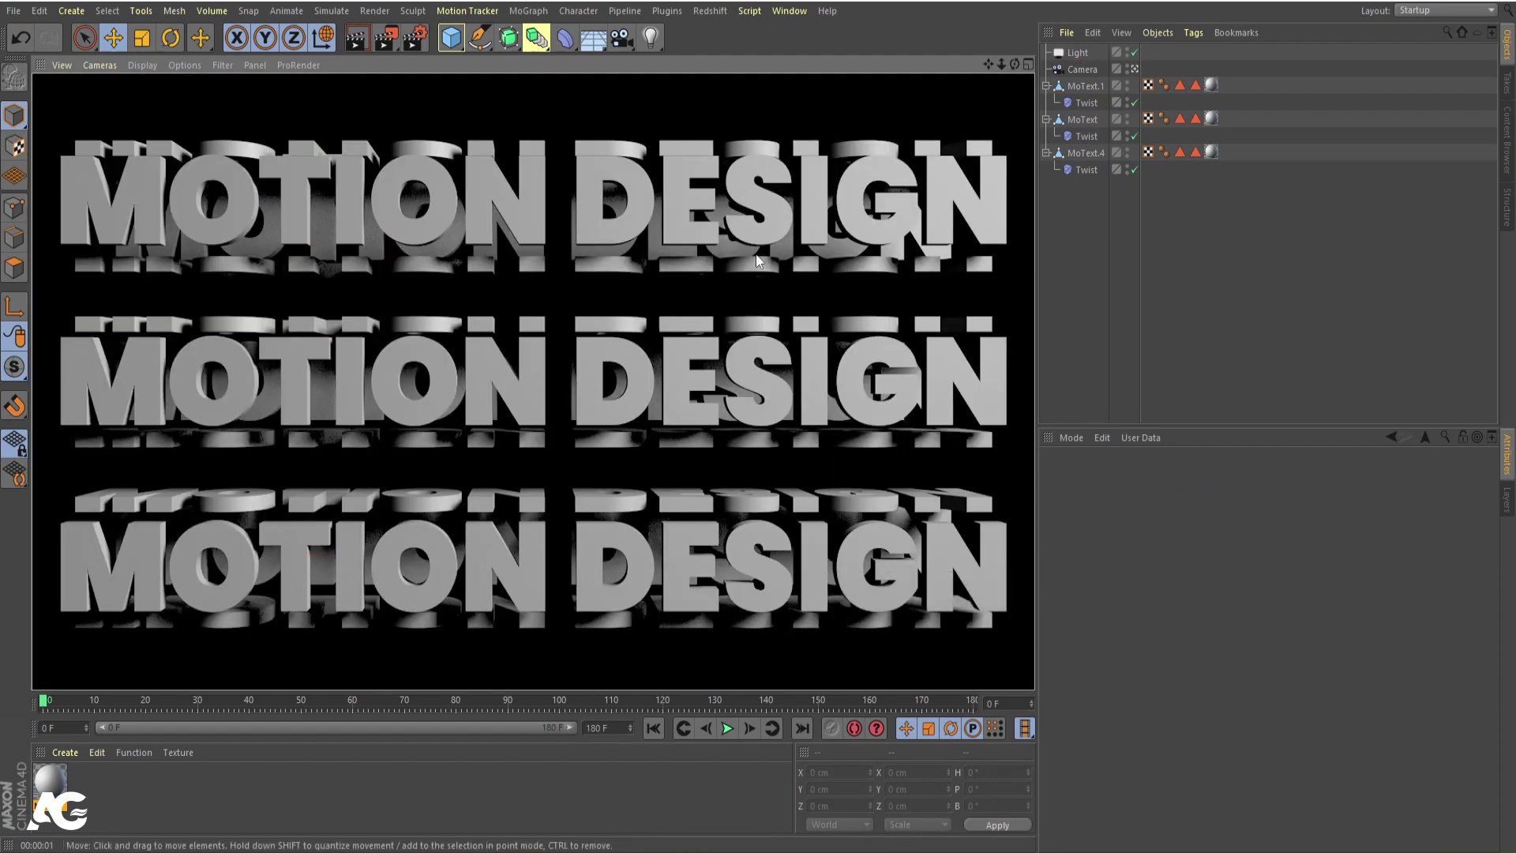
{"action": "left_click", "coordinate": [1074, 61]}
{"action": "middle_click", "coordinate": [911, 245]}
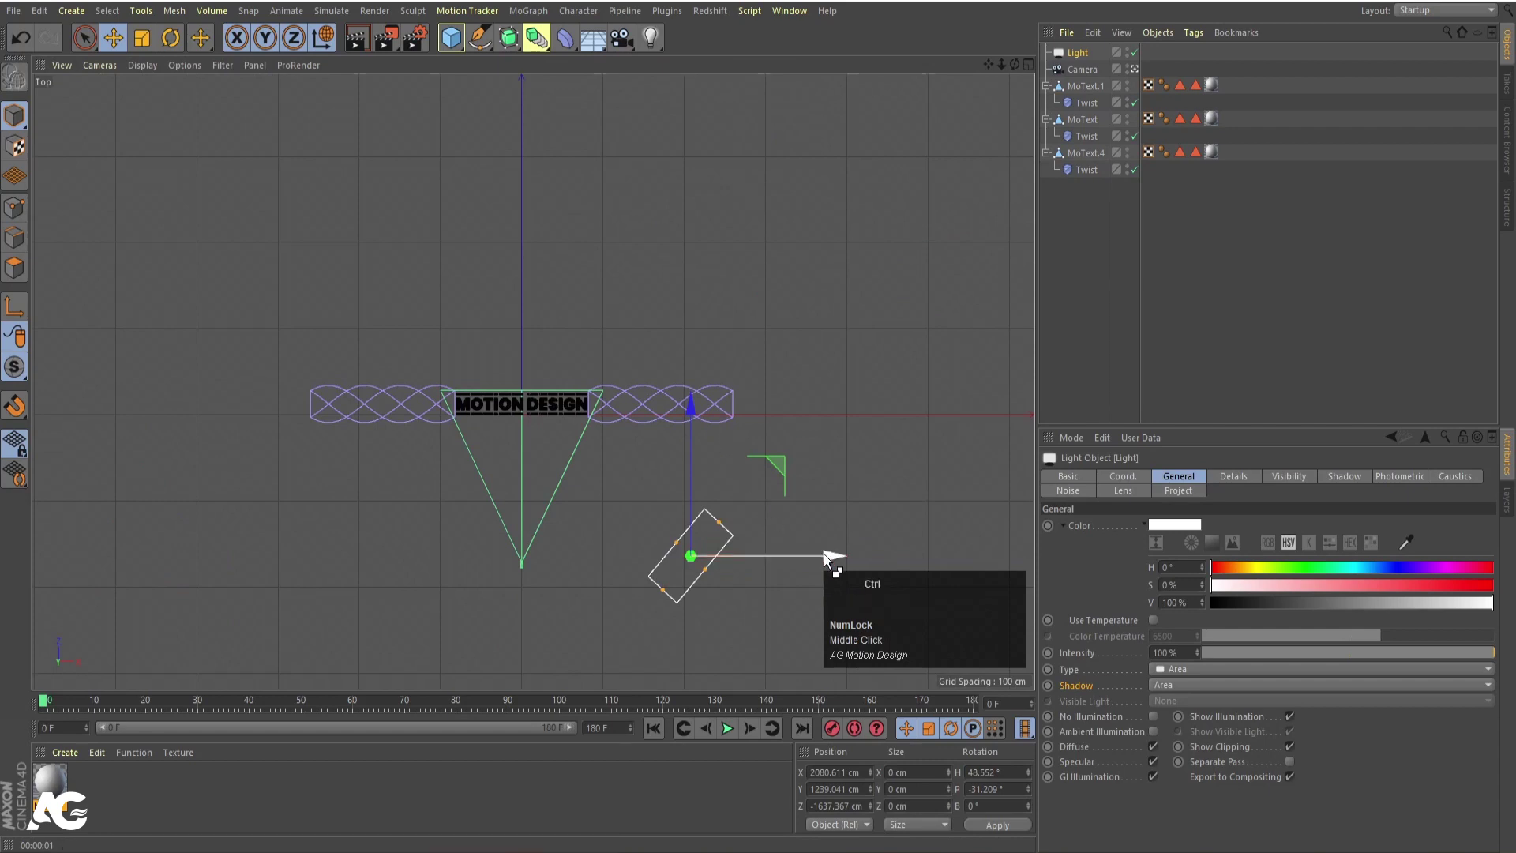
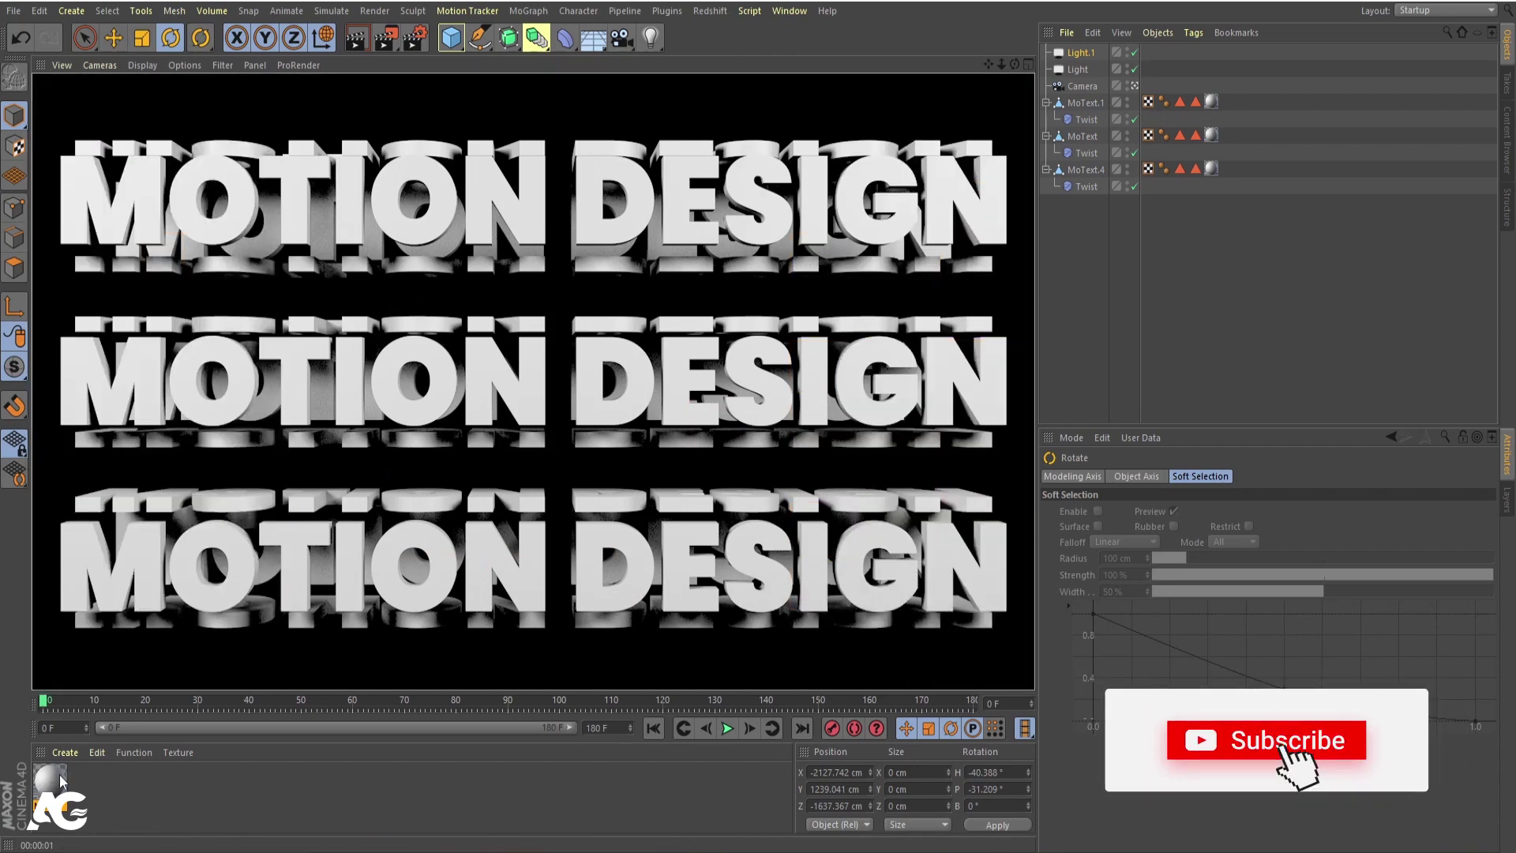
- Open the new white material's settings to enable Luminance
{"action": "left_click", "coordinate": [63, 781]}
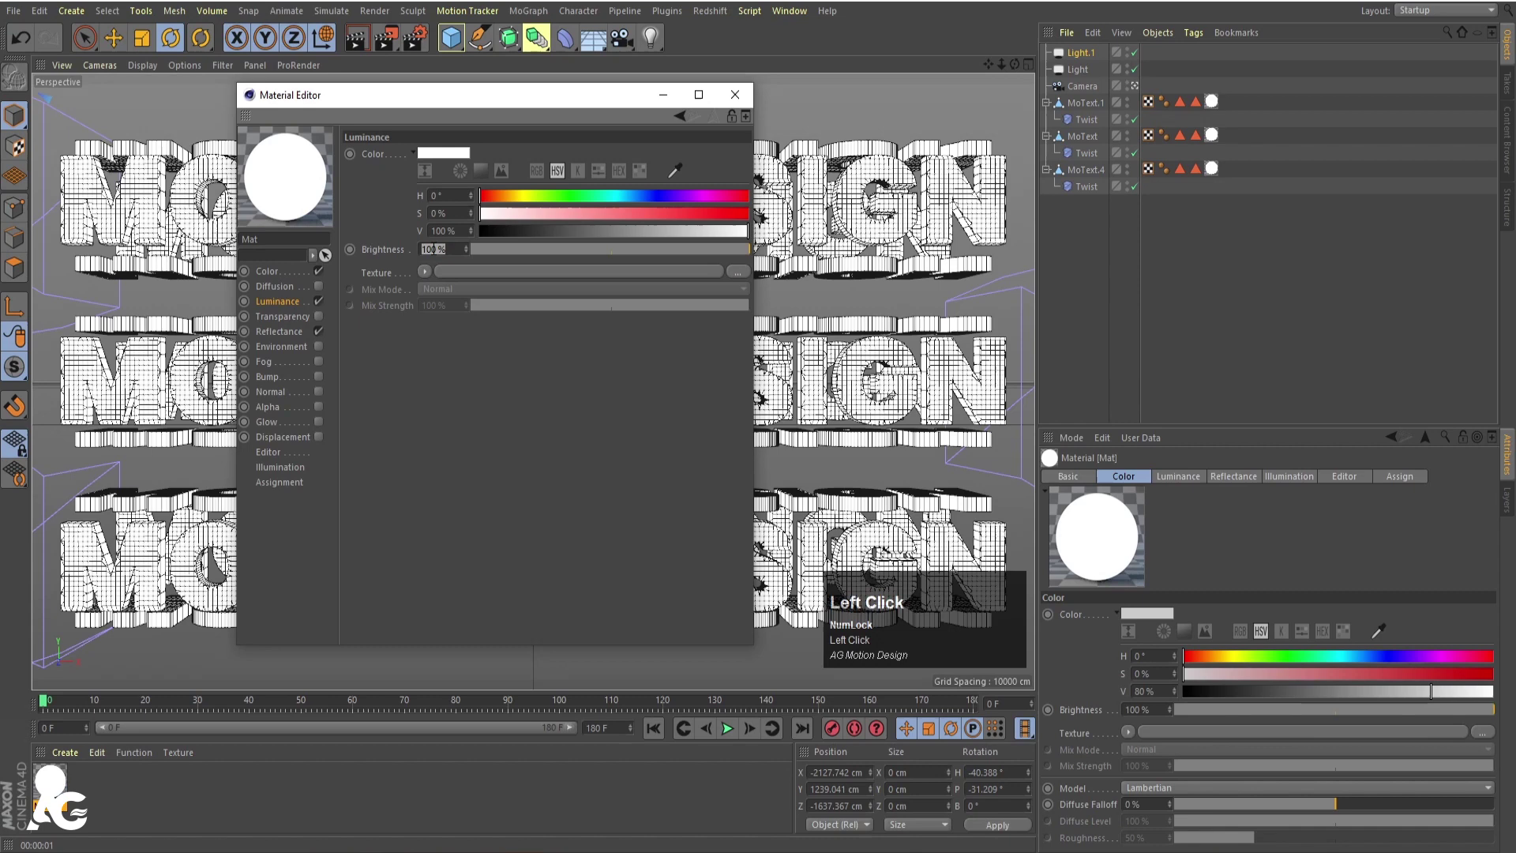
- Confirm and close the material settings, then render the white three-row text
{"action": "key", "text": "Return"}
{"action": "left_click", "coordinate": [740, 101]}
{"action": "key", "text": "ctrl+r"}
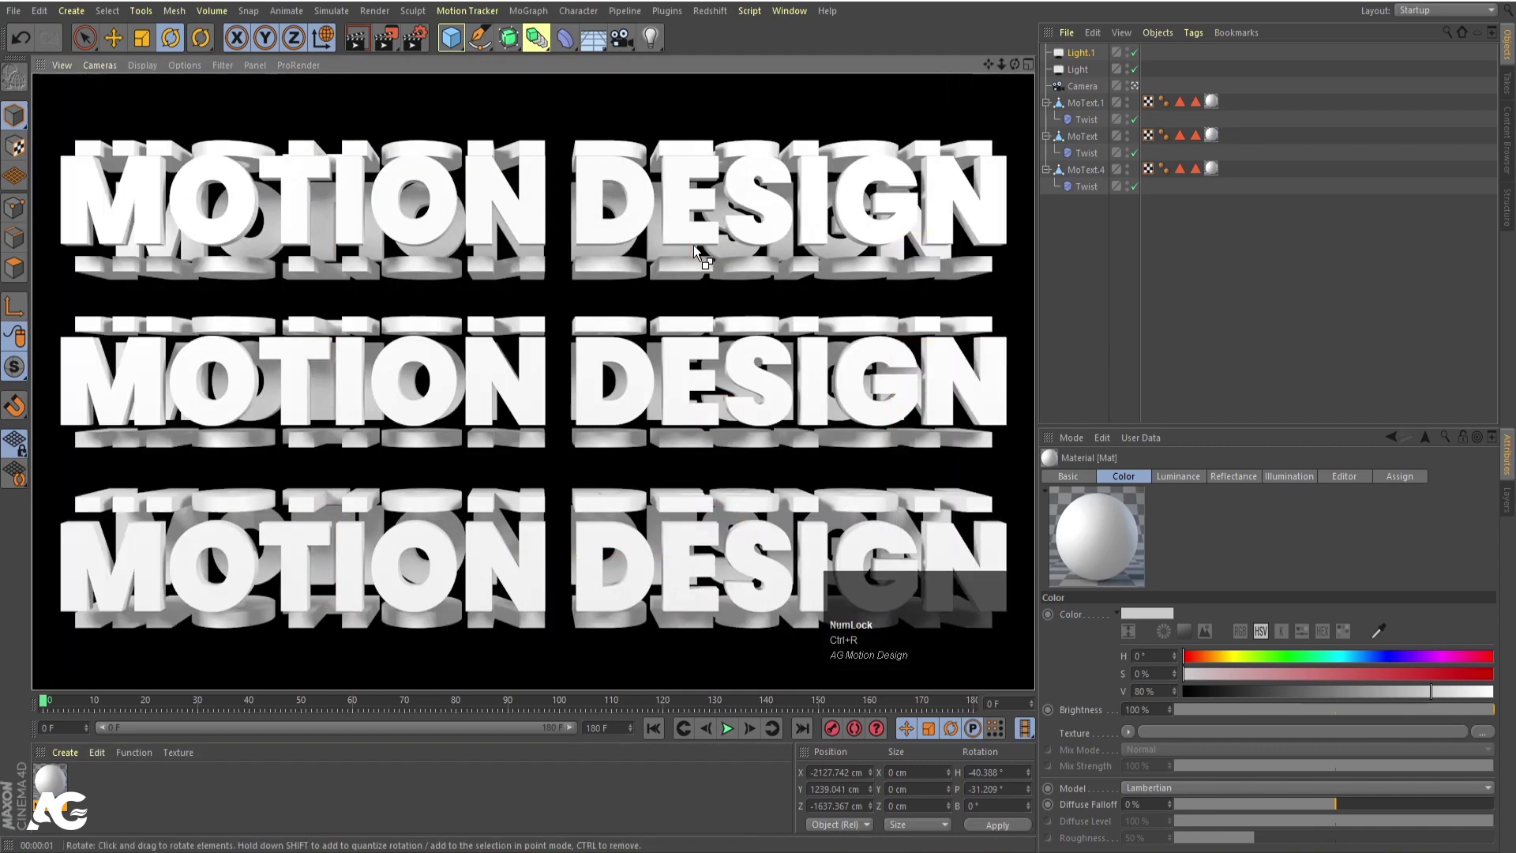
{"action": "left_click", "coordinate": [729, 732]}
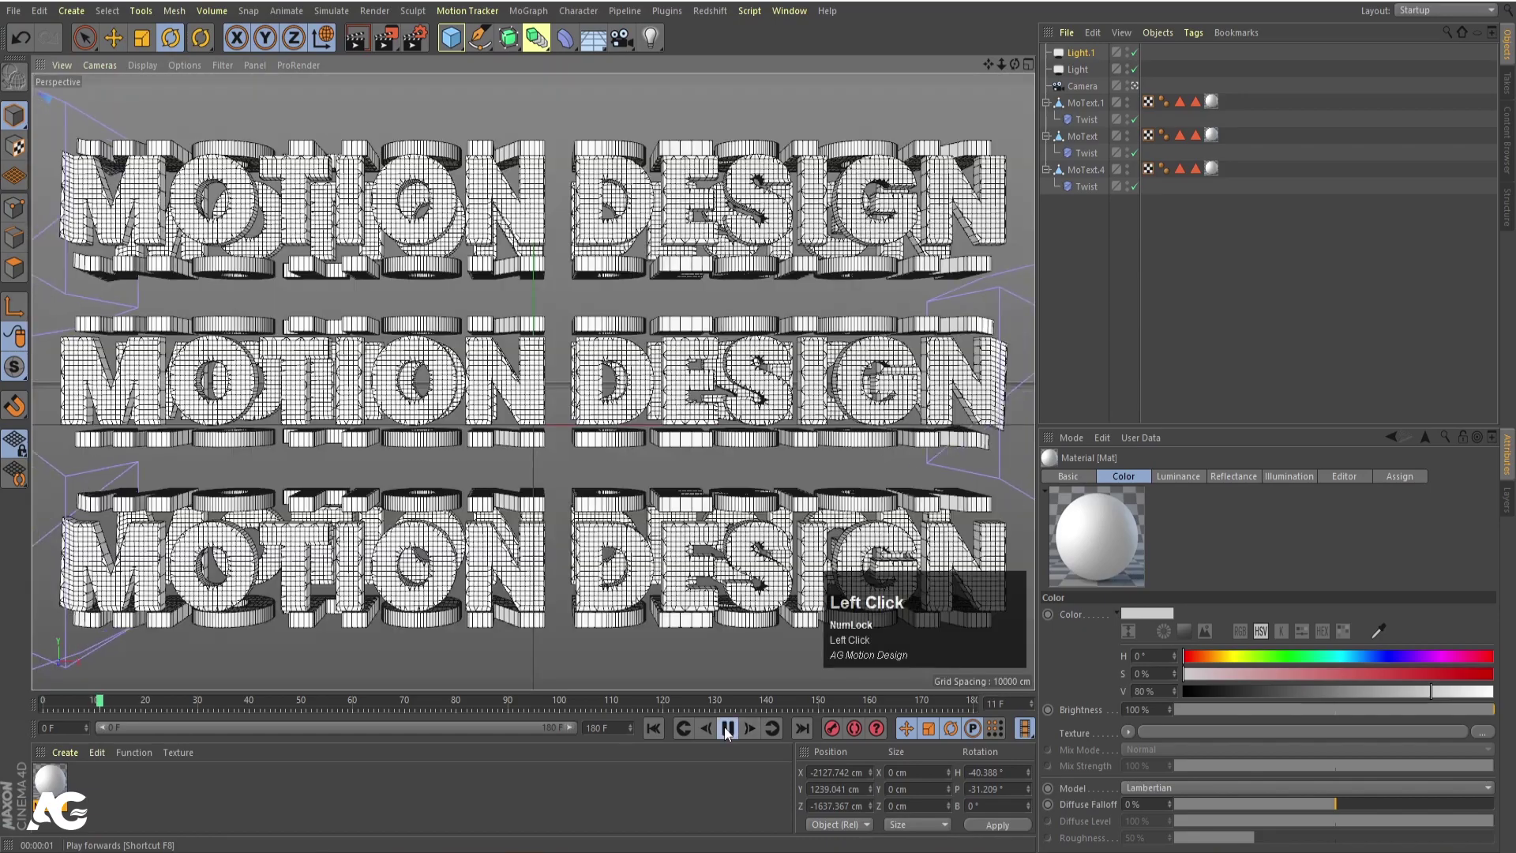
- Play the animation and render a mid-animation frame to check the twist on all rows
{"action": "left_click", "coordinate": [729, 733]}
{"action": "key", "text": "ctrl+r"}
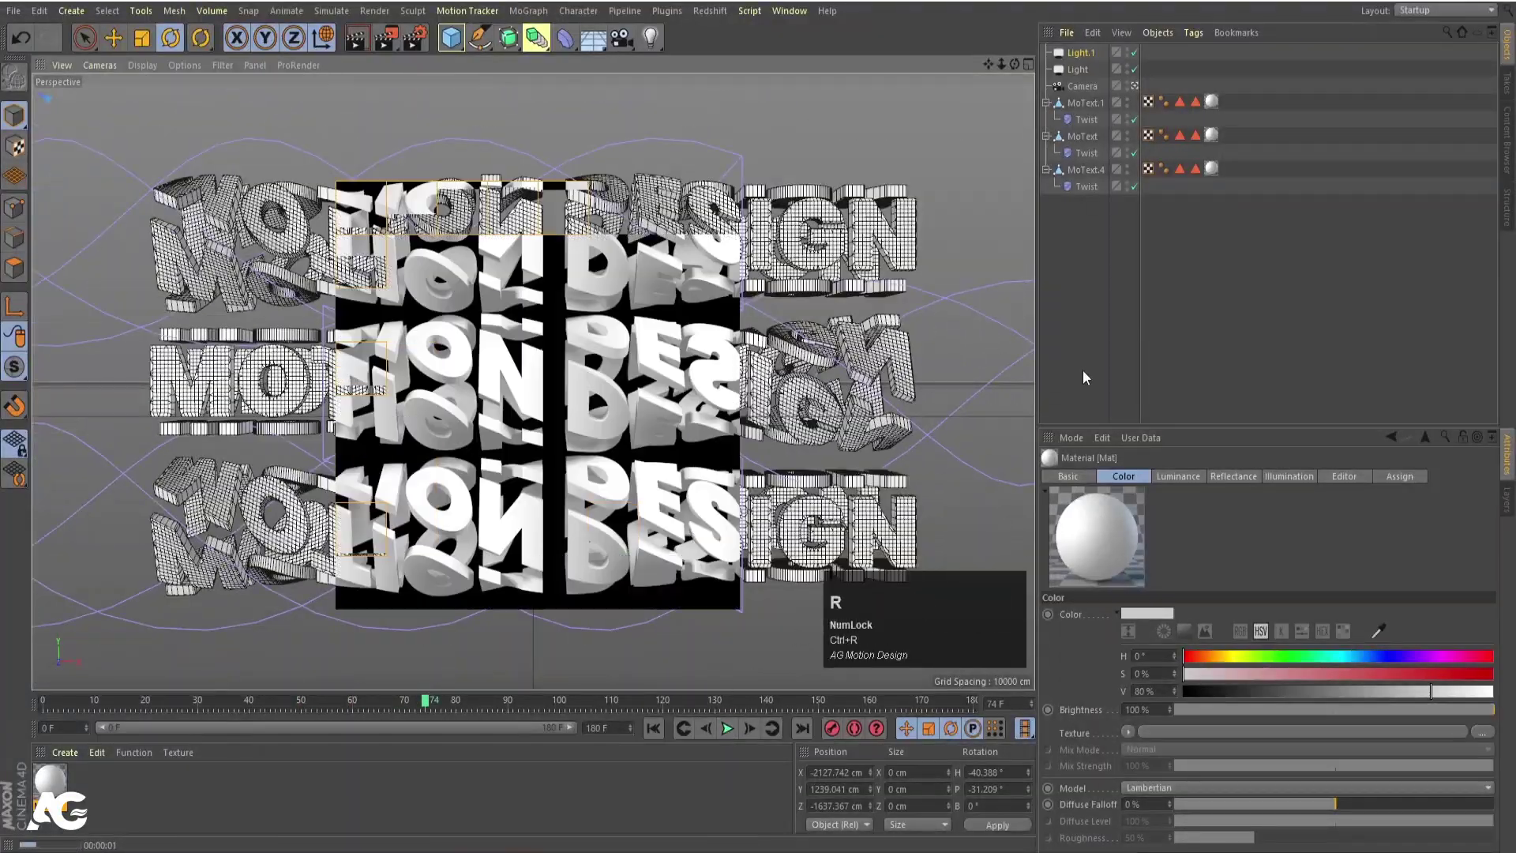
{"action": "key", "text": "ctrl+shift+z"}
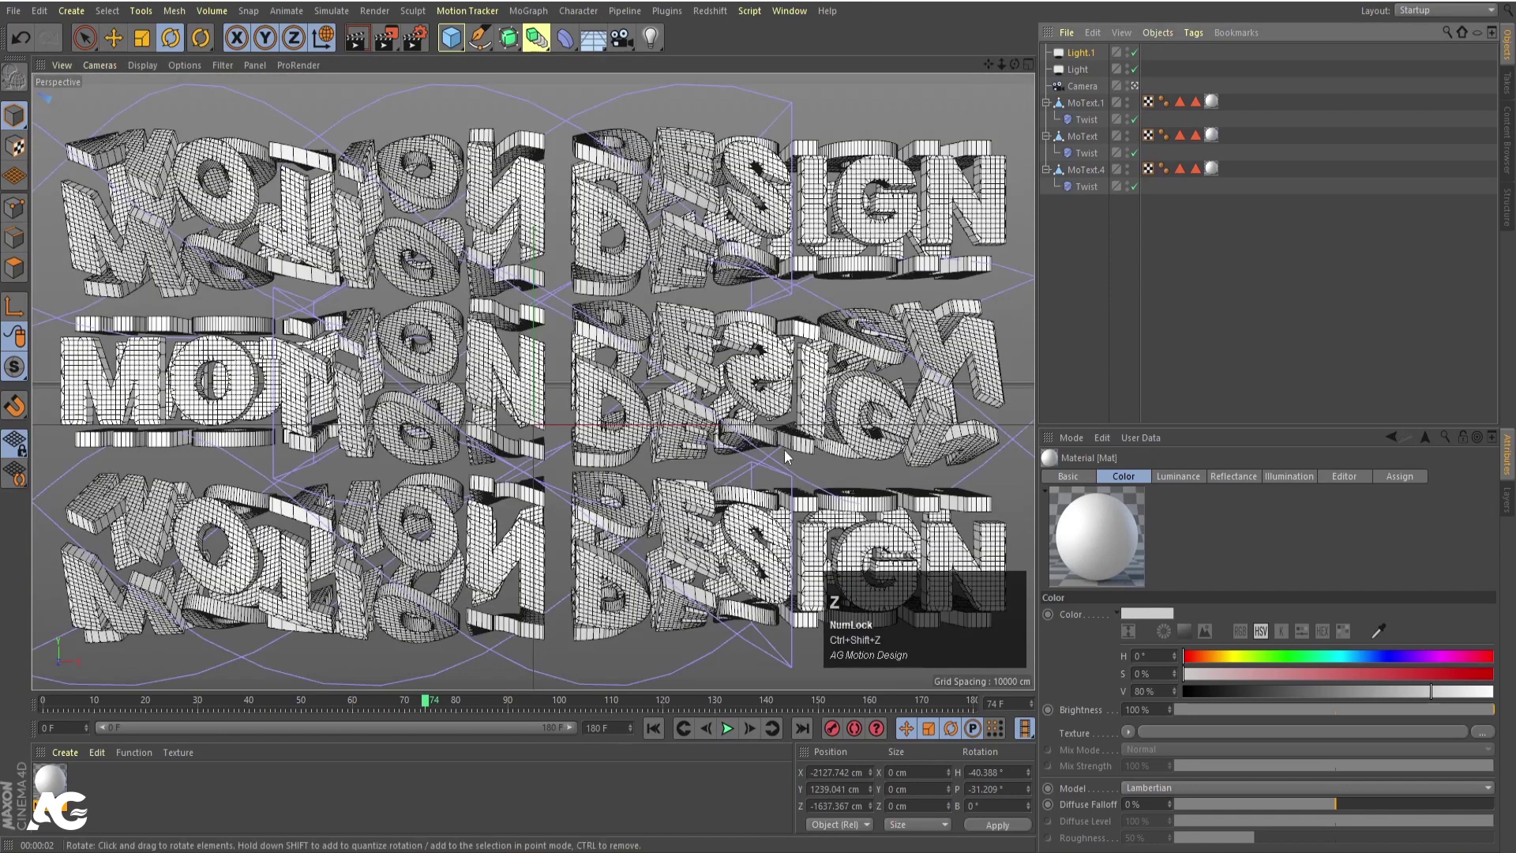
{"action": "key", "text": "ctrl+r"}
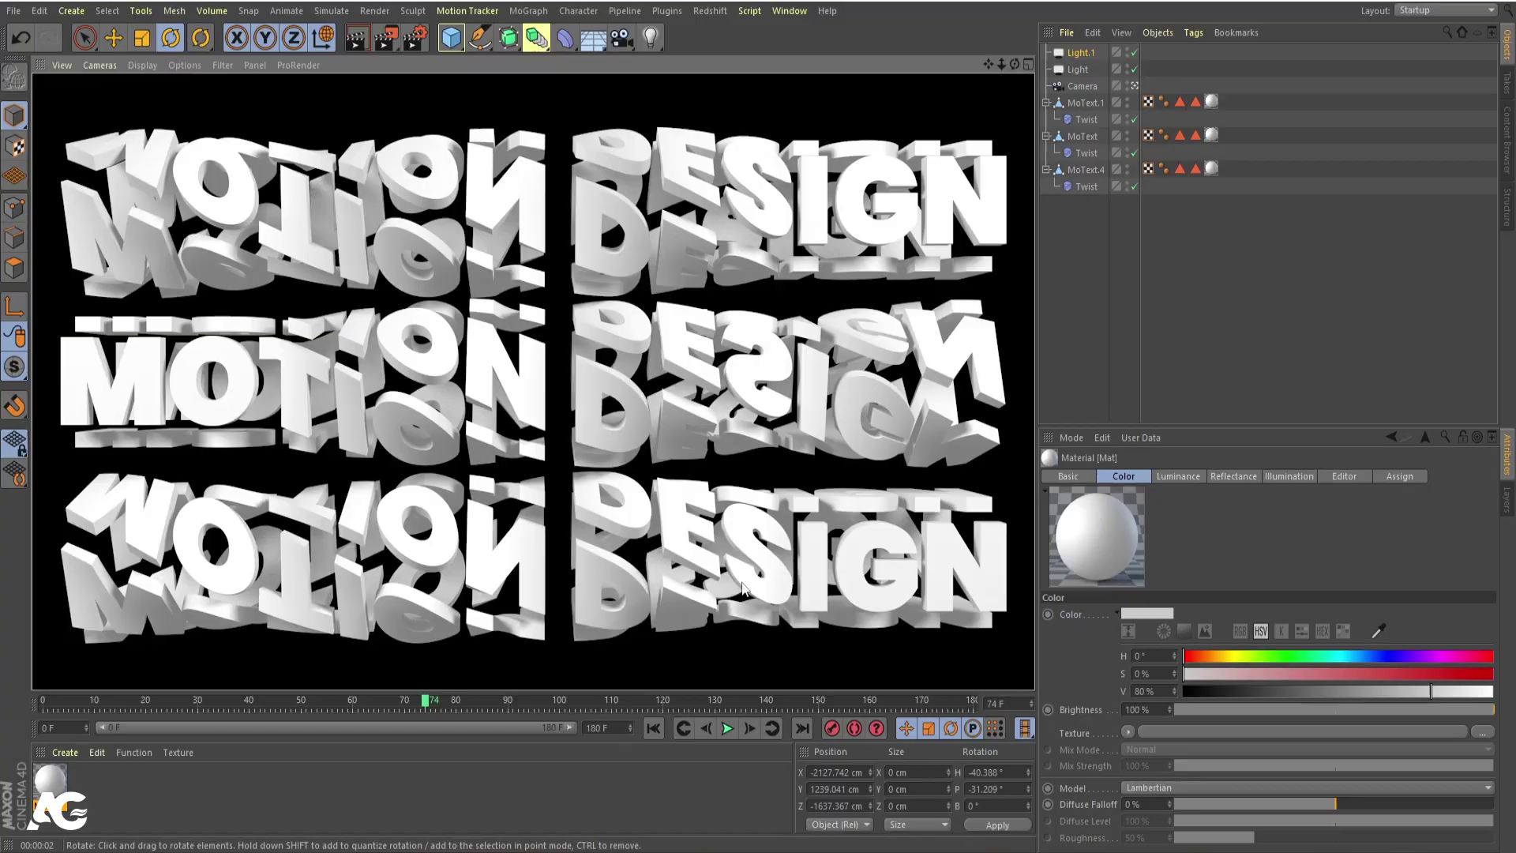
{"action": "left_click", "coordinate": [732, 729]}
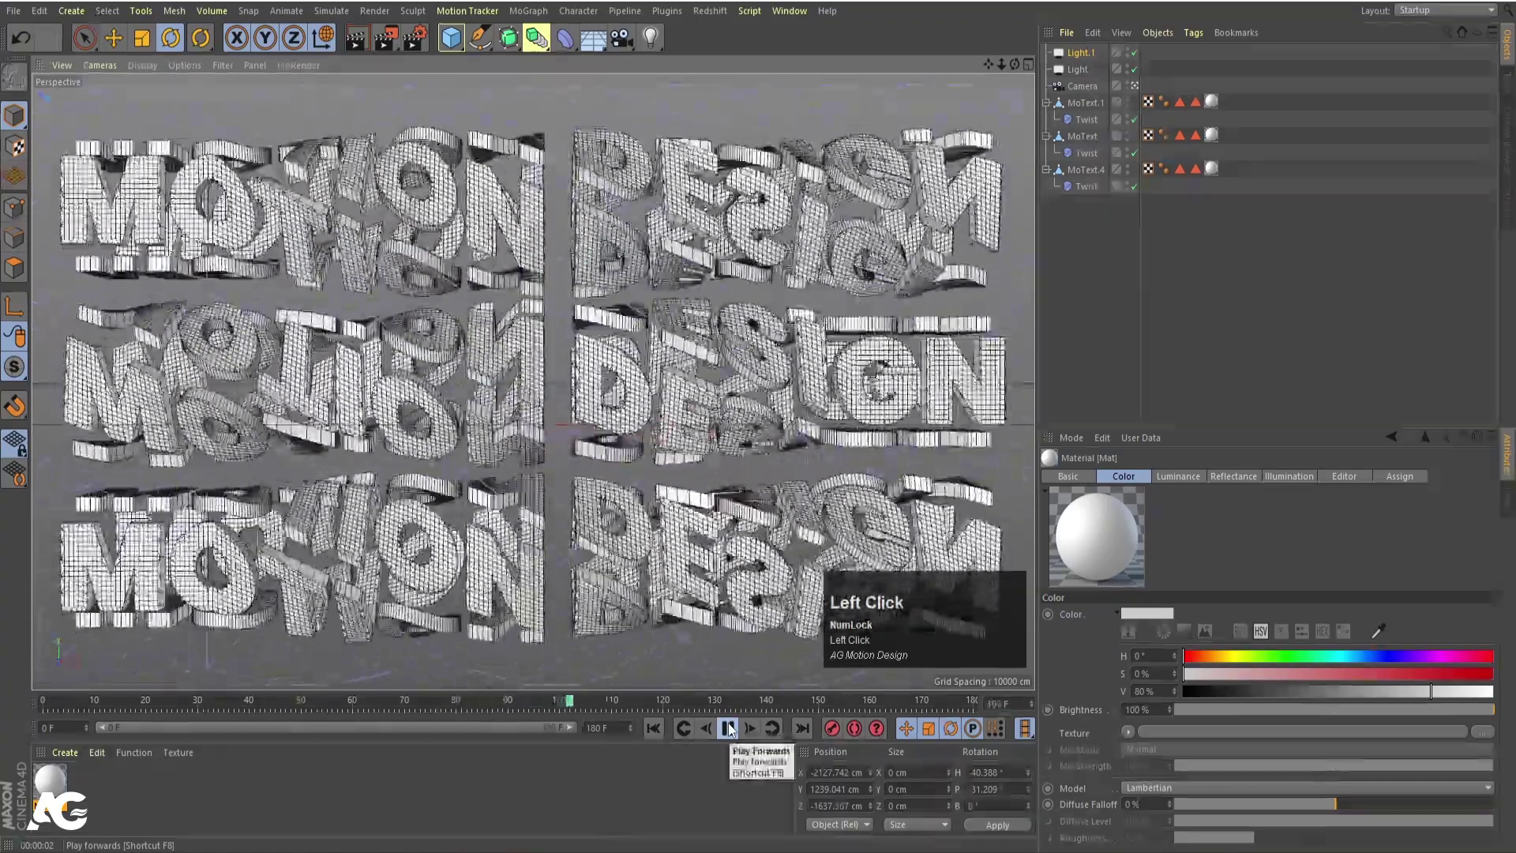